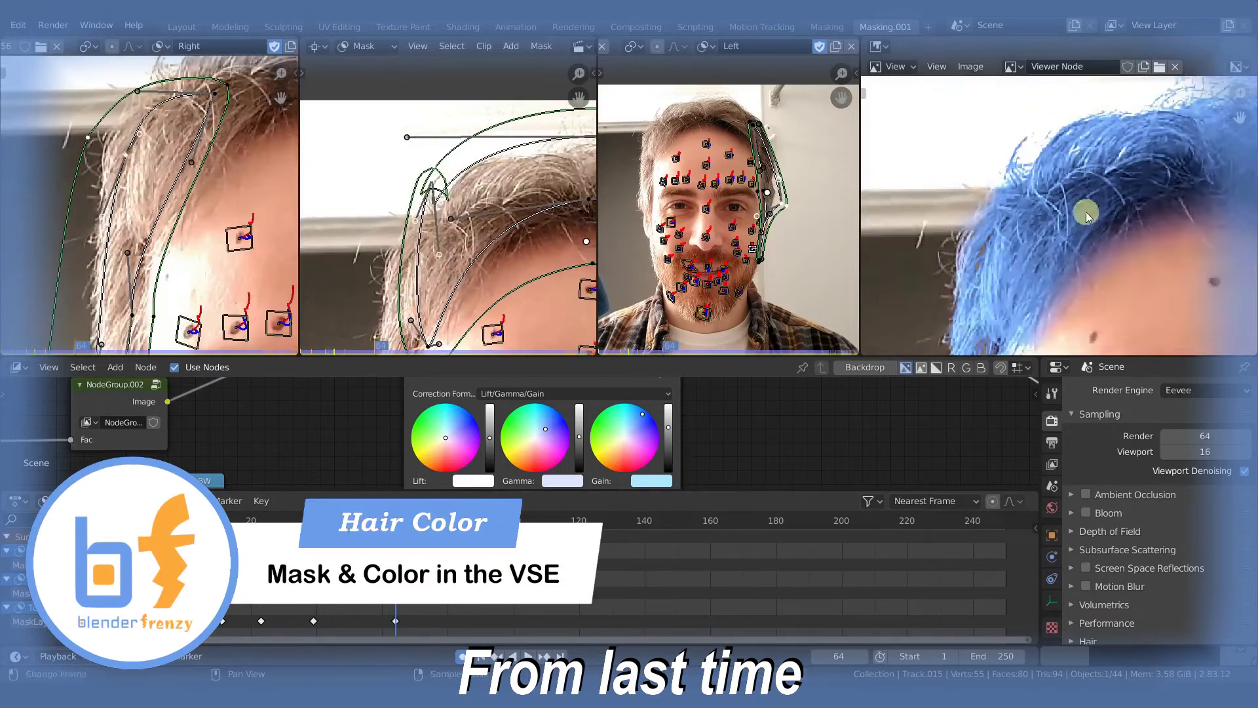
# Switch to the Masking workspace and frame the blue-haired composite with its Color Balance node
pyautogui.middleClick(517, 157)
pyautogui.click(474, 166)
pyautogui.middleClick(494, 121)
pyautogui.click(758, 181)
pyautogui.middleClick(713, 241)
pyautogui.click(495, 194)
pyautogui.middleClick(448, 513)
pyautogui.click(477, 536)
pyautogui.middleClick(1005, 230)
pyautogui.click(480, 87)
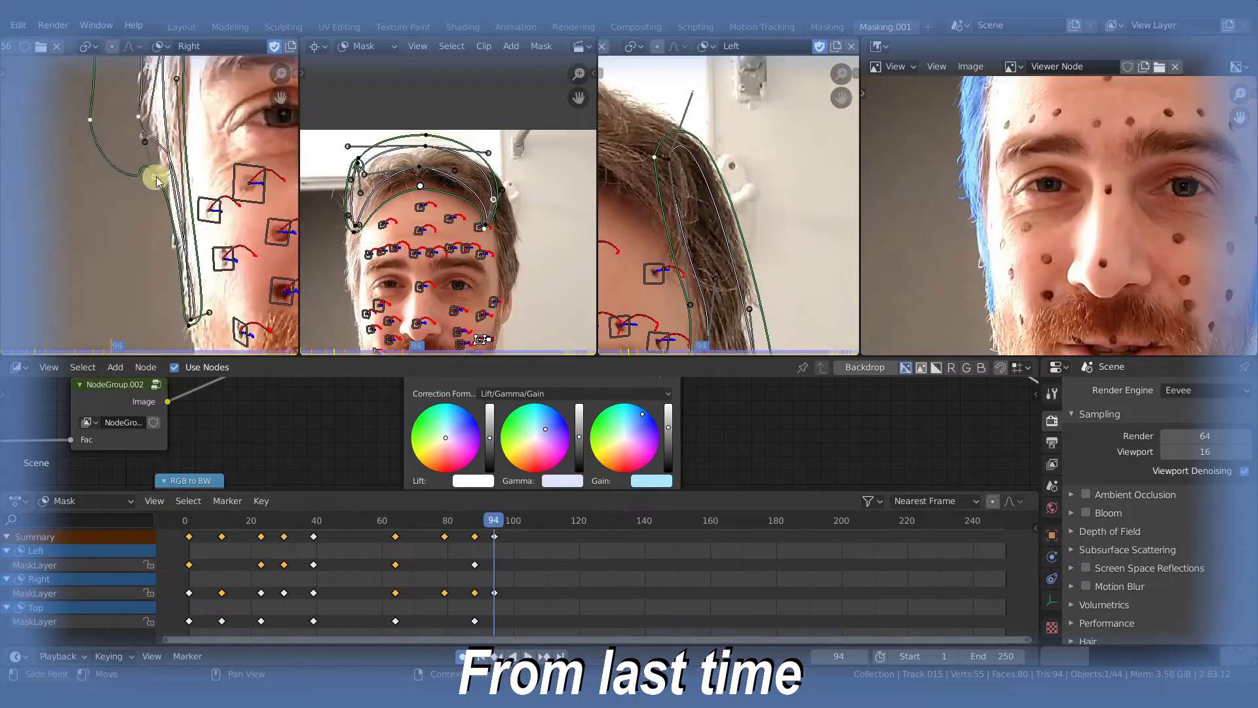
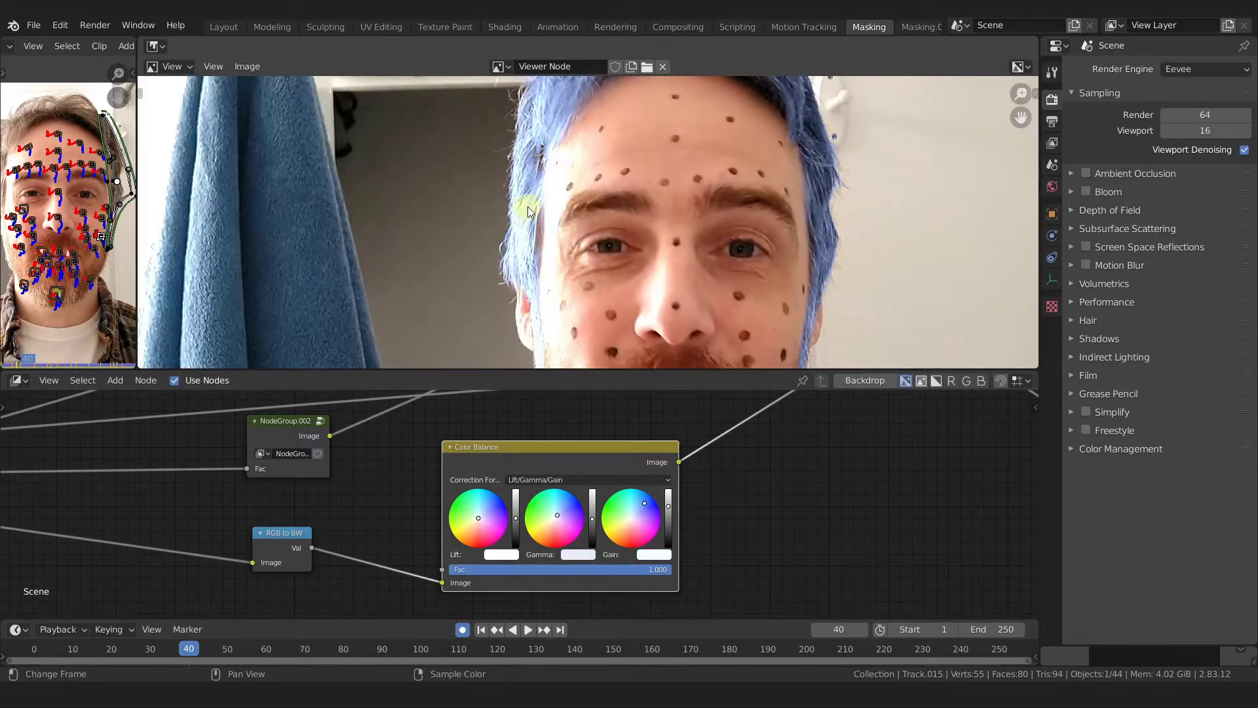
# Try a paler gain tint on the hair, then restore the blue gain (H 0.641, S 0.321, V 1.431)
pyautogui.click(651, 505)
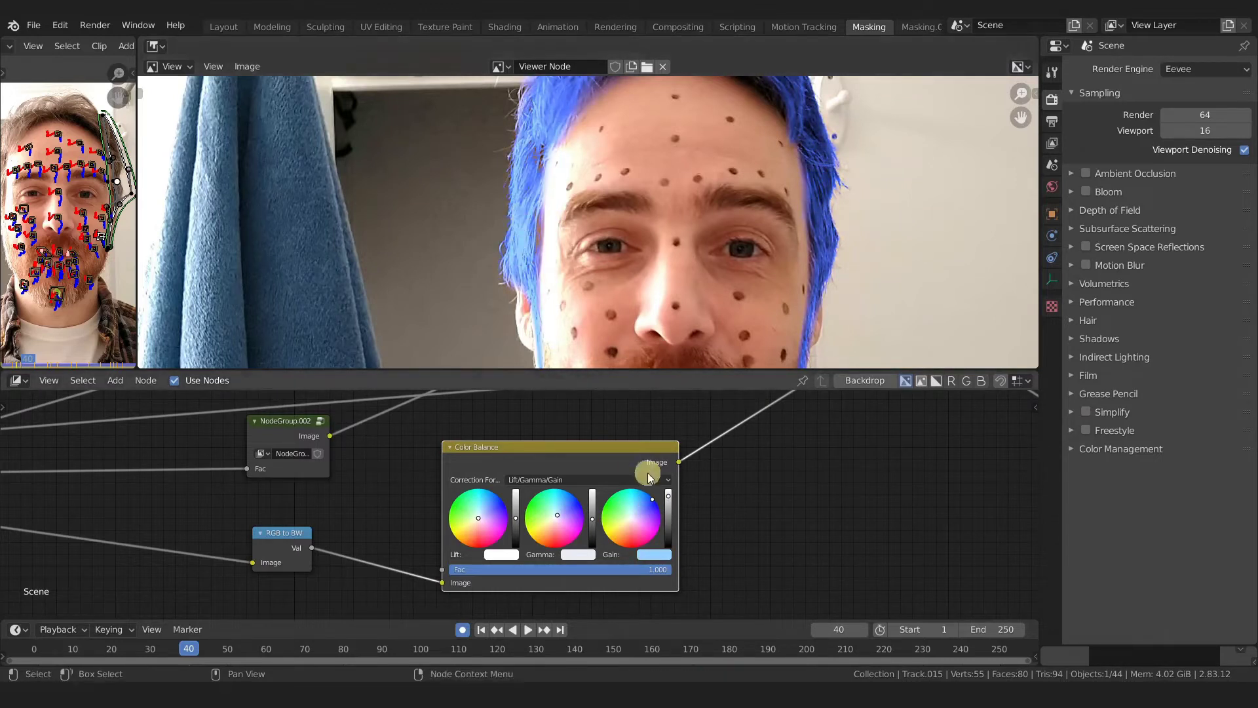
pyautogui.click(655, 506)
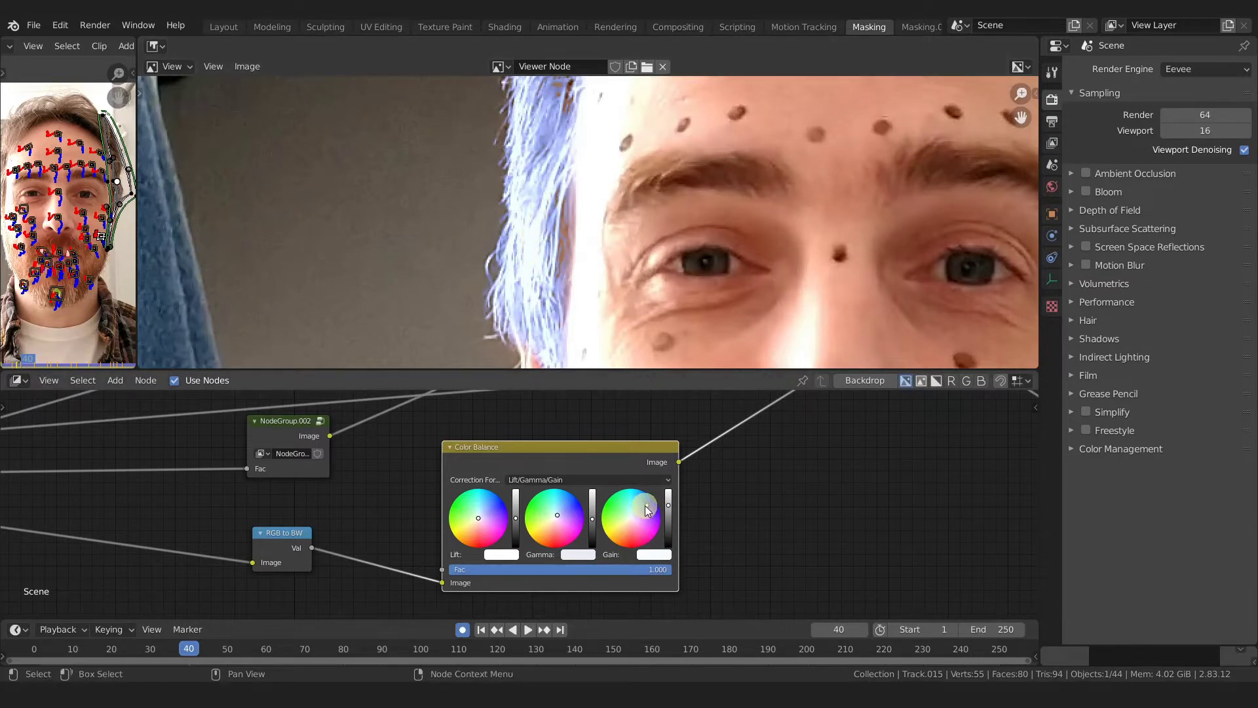
pyautogui.middleClick(627, 219)
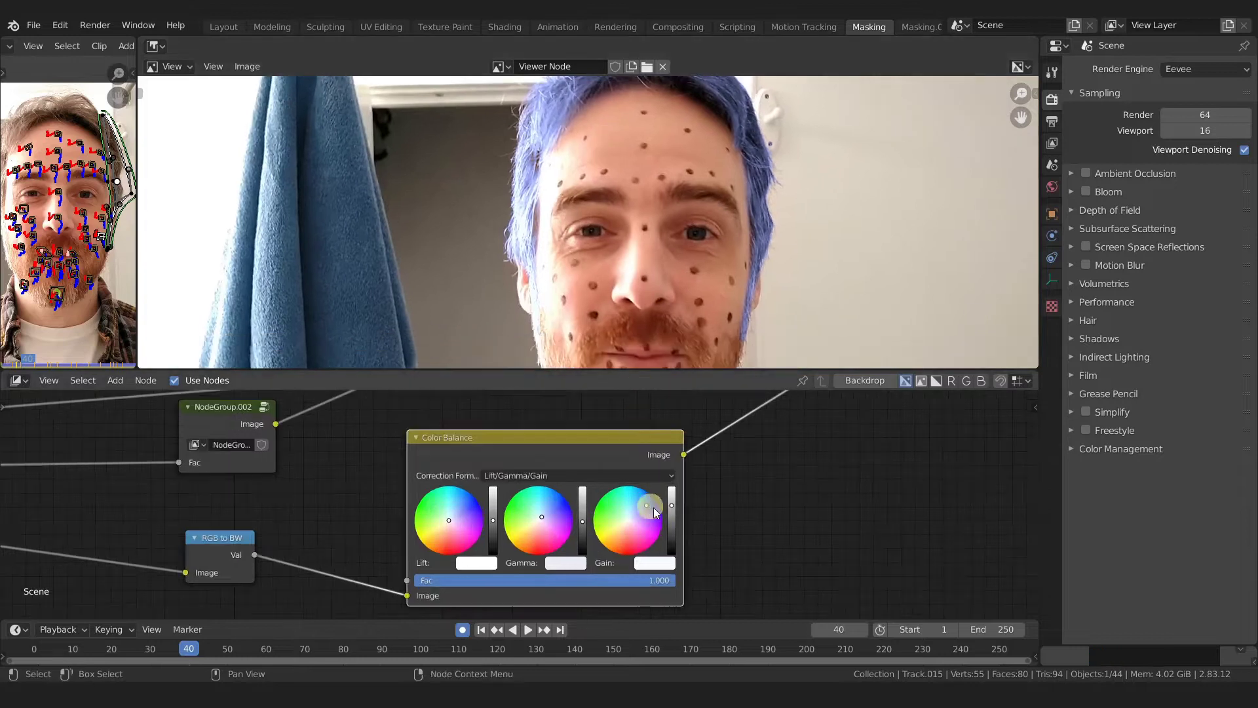
pyautogui.click(663, 565)
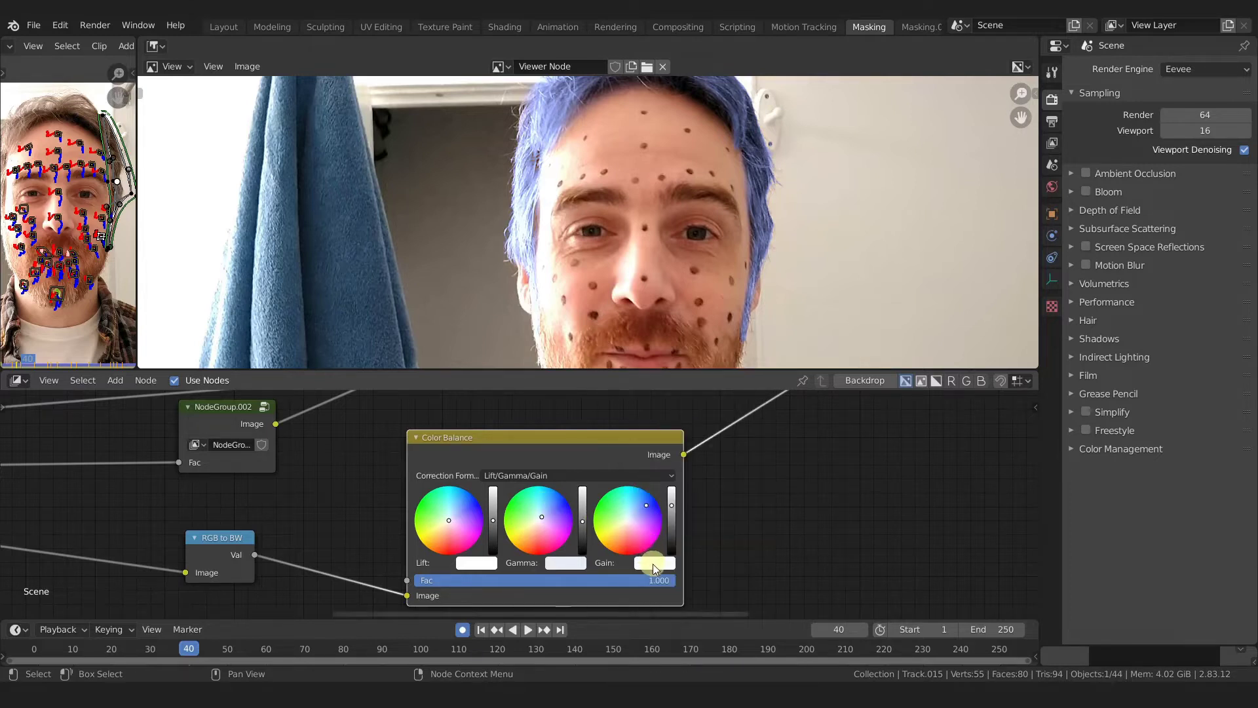
pyautogui.click(659, 566)
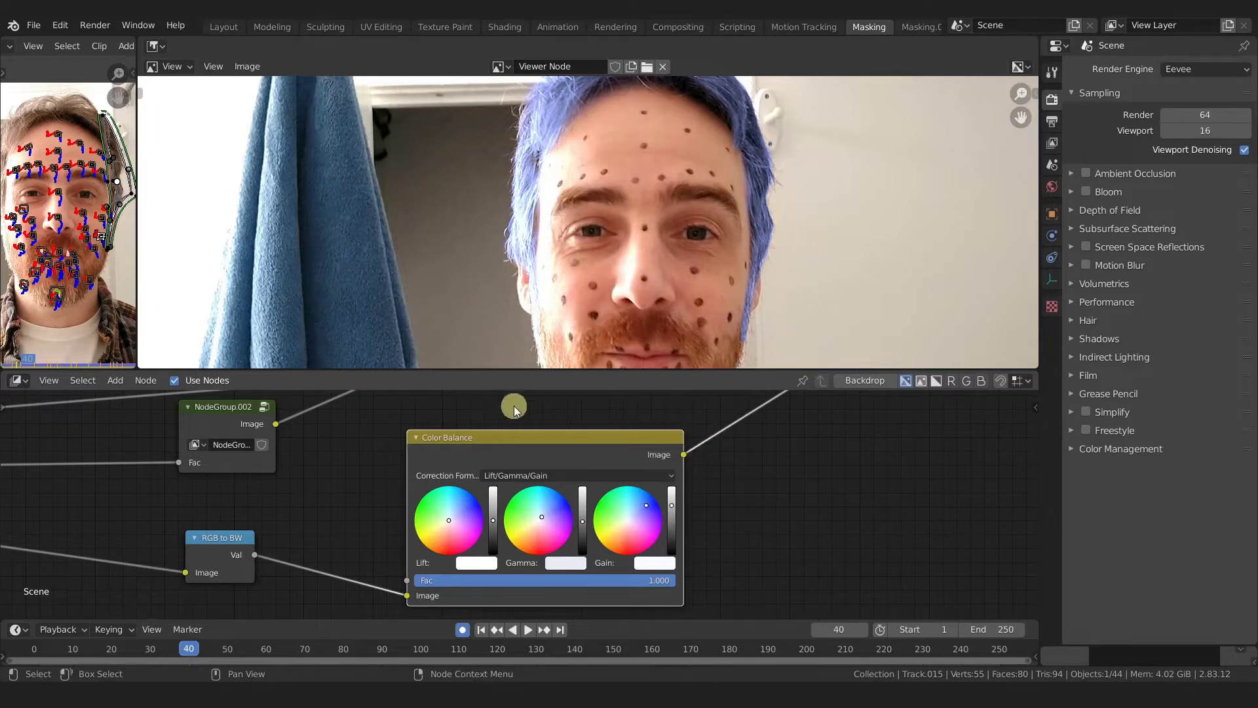
# Sweep the gain hue through green and pink, then reset it back to blue around H 0.588
pyautogui.click(660, 565)
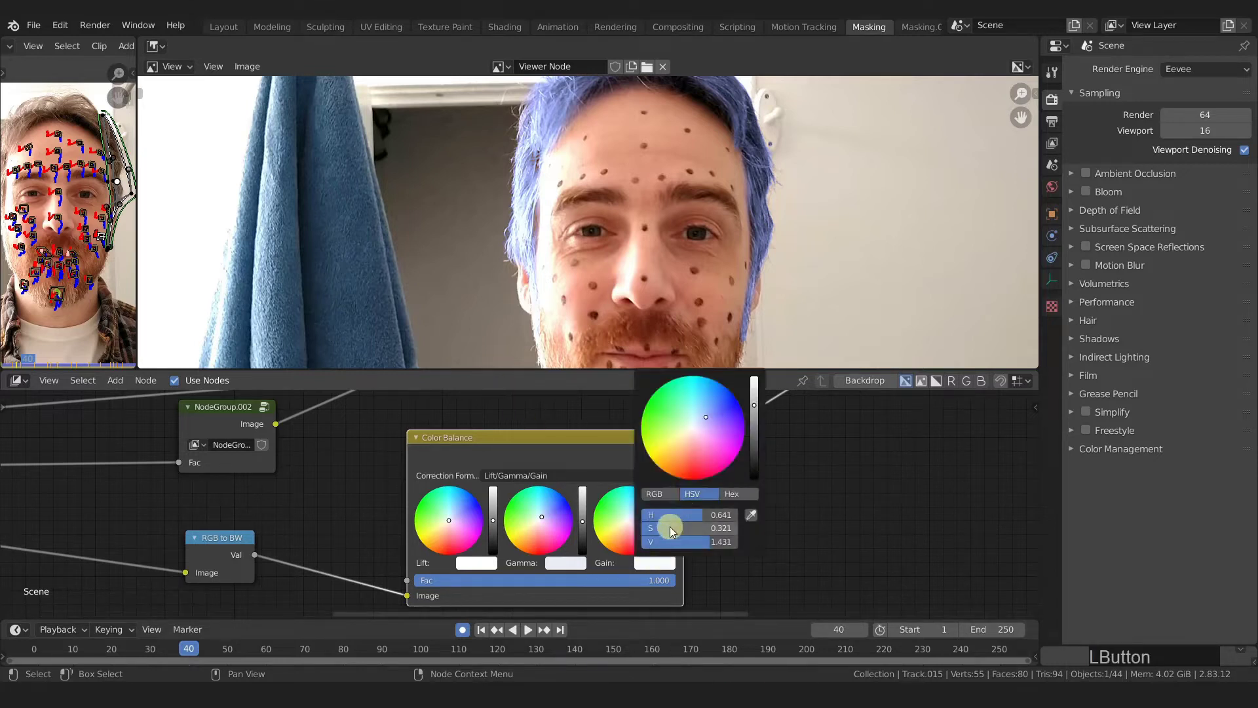
pyautogui.click(675, 531)
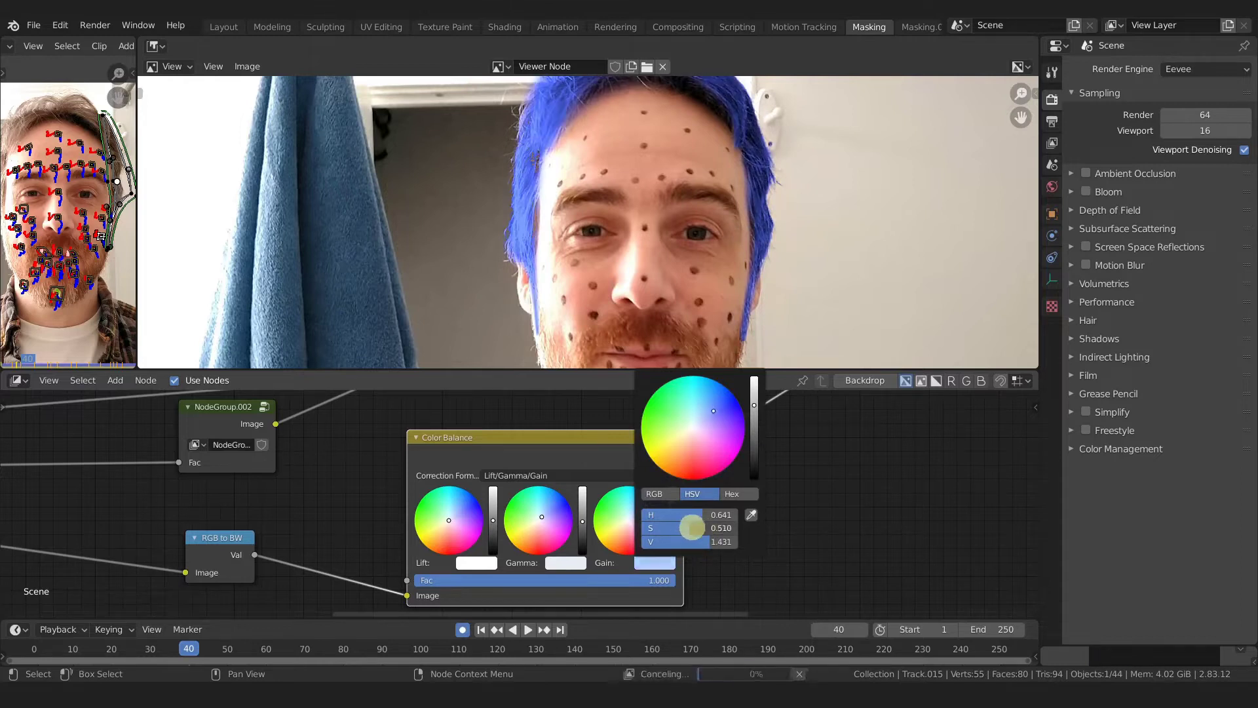
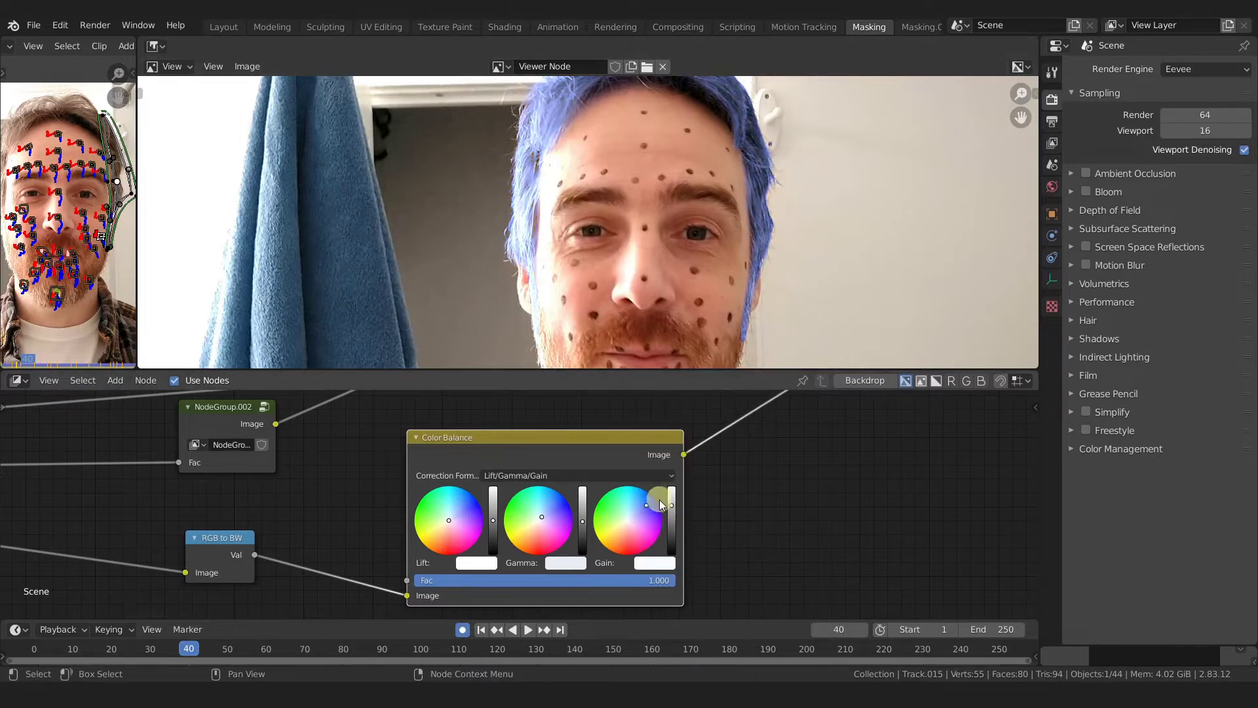
pyautogui.click(656, 573)
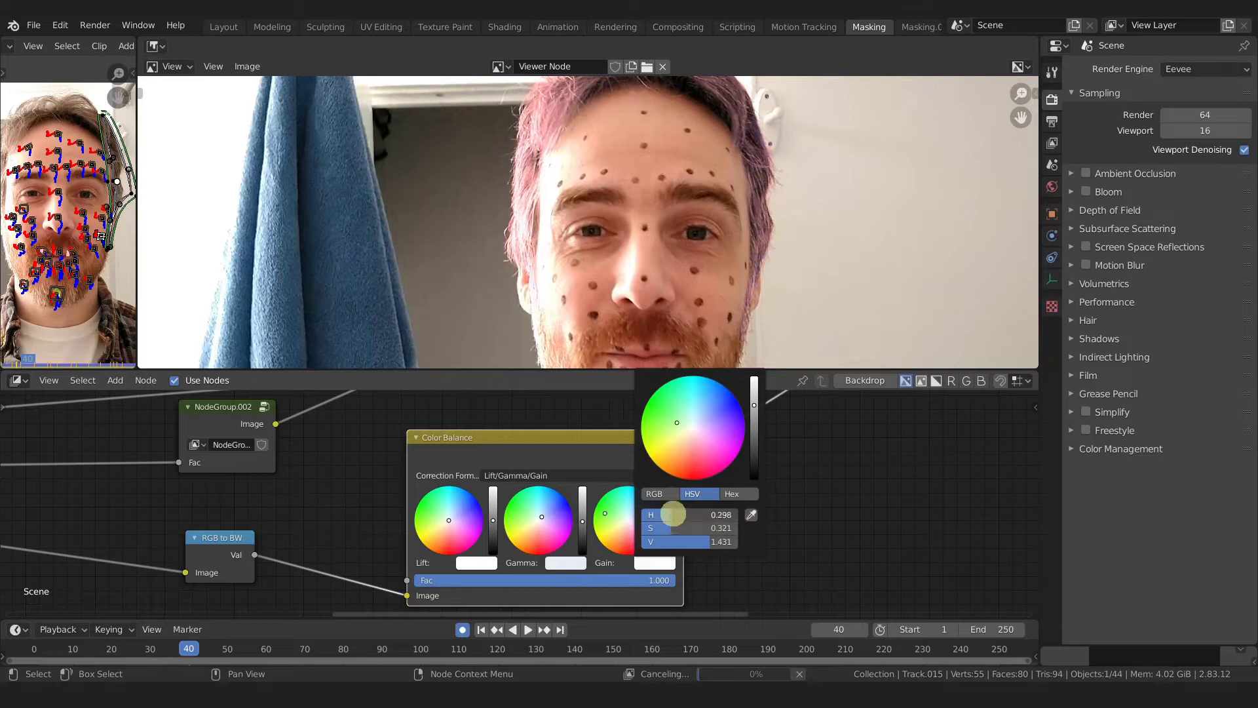
pyautogui.click(689, 521)
pyautogui.rightClick(688, 521)
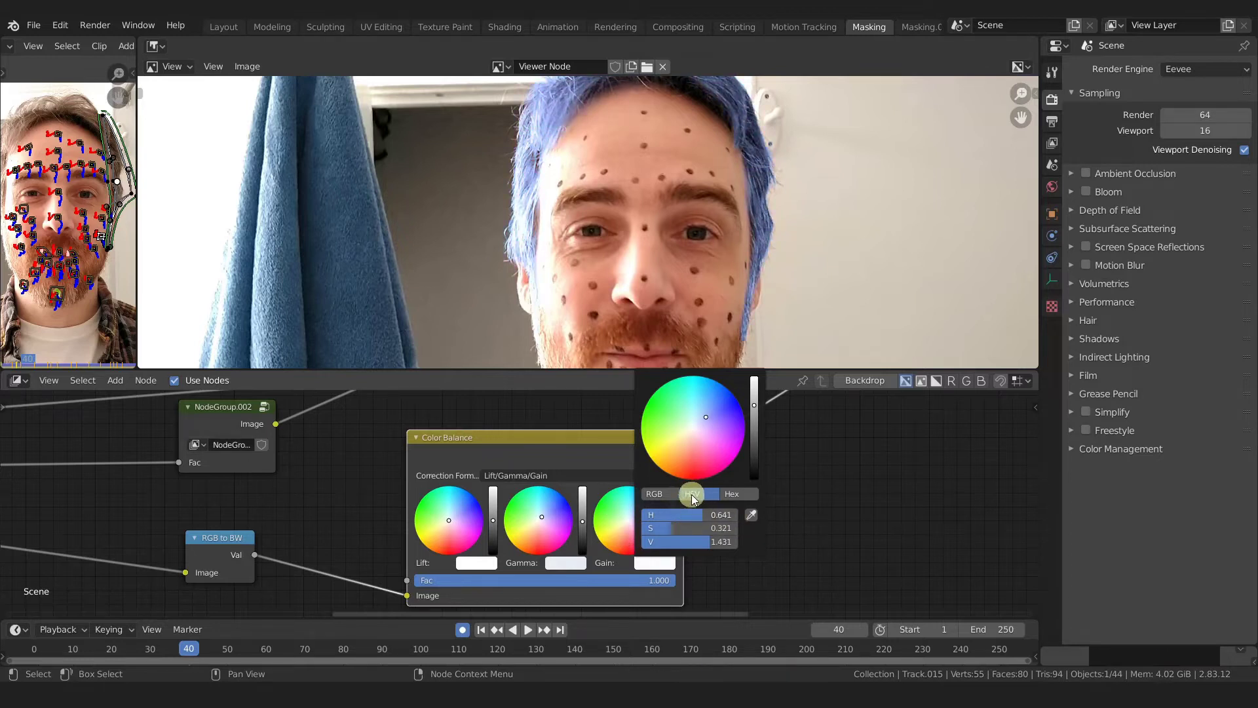
# Raise the gain value past 1.6 so the masked hair becomes a paler blue
pyautogui.click(669, 499)
pyautogui.click(700, 498)
pyautogui.click(710, 550)
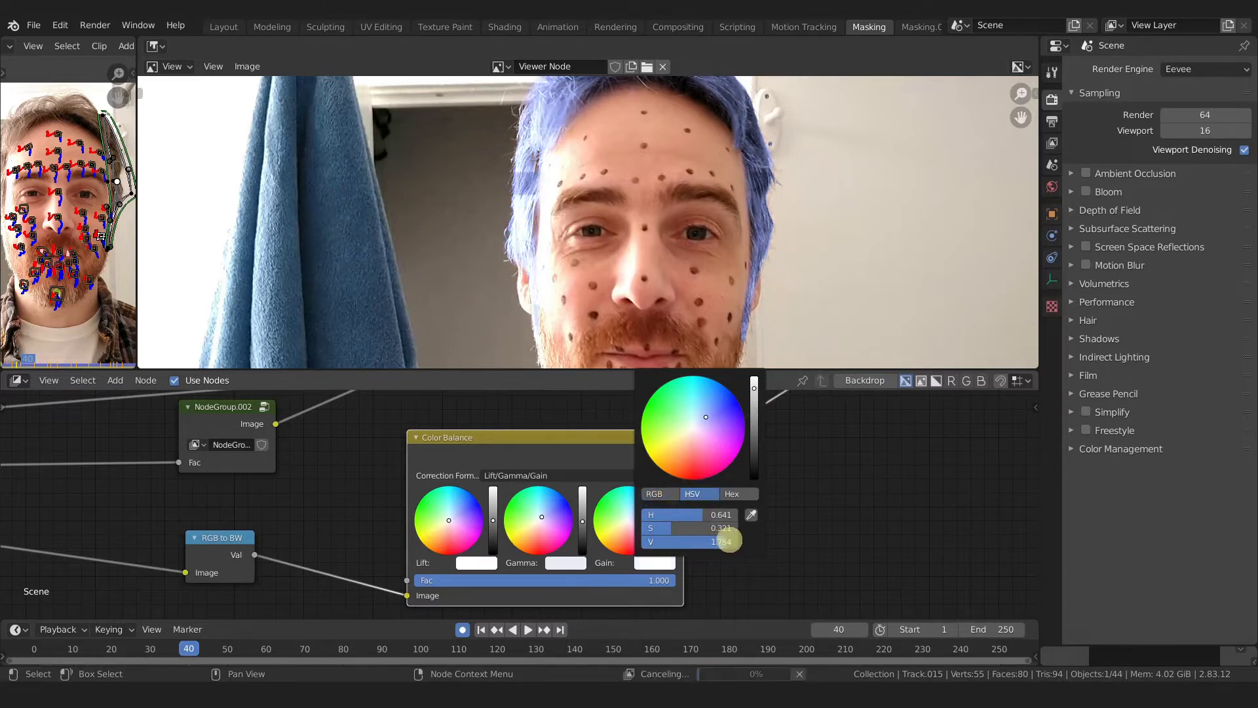
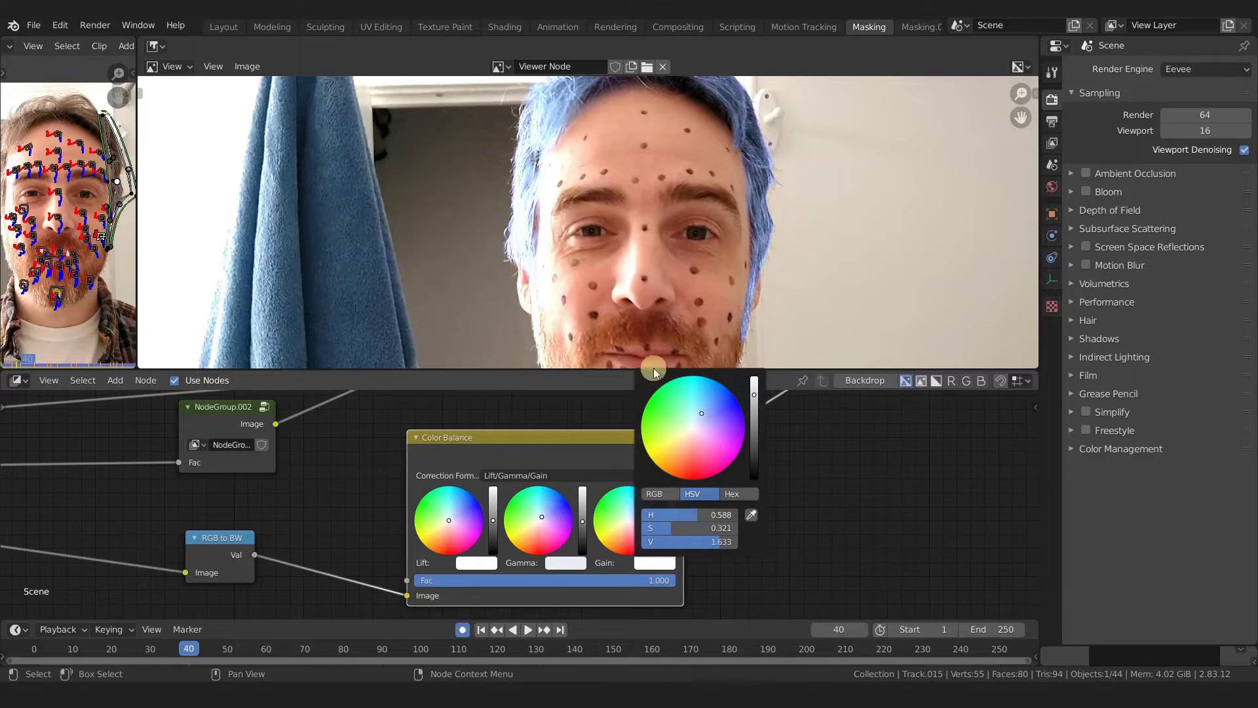
# Tint the gamma and shift the gain from cyan to purple so the hair reads pale lavender-grey
pyautogui.middleClick(642, 216)
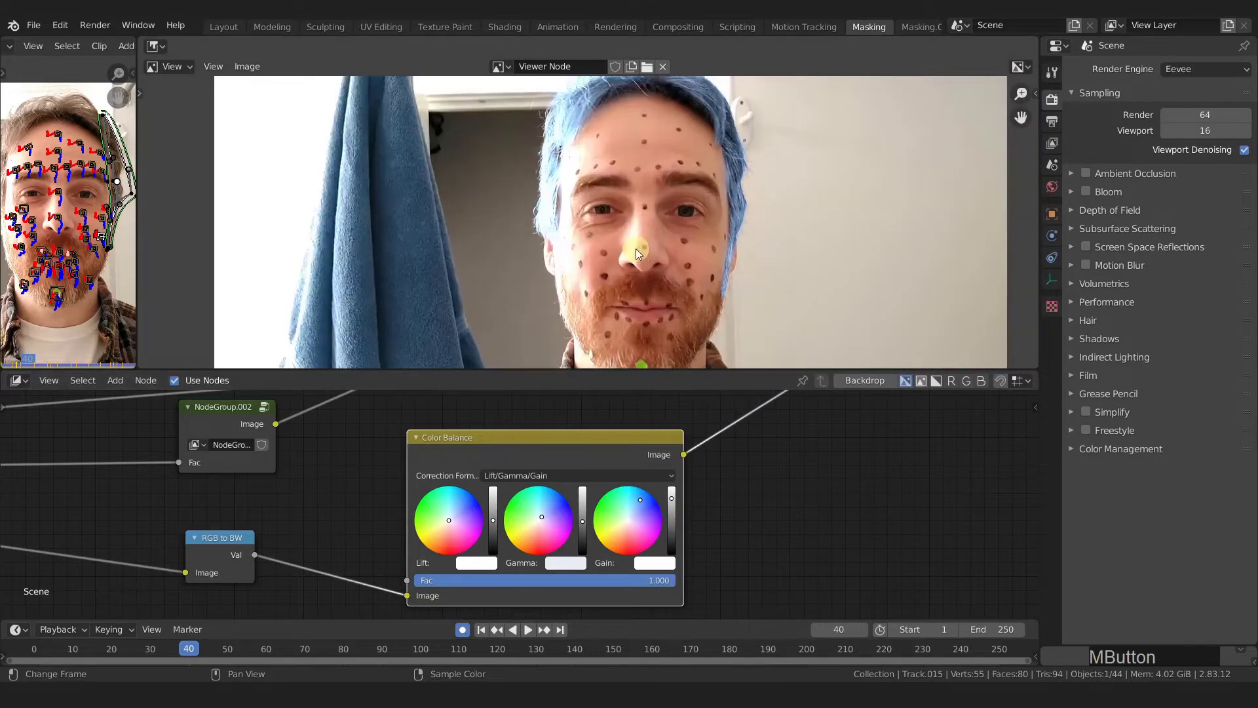
pyautogui.middleClick(640, 257)
pyautogui.click(544, 521)
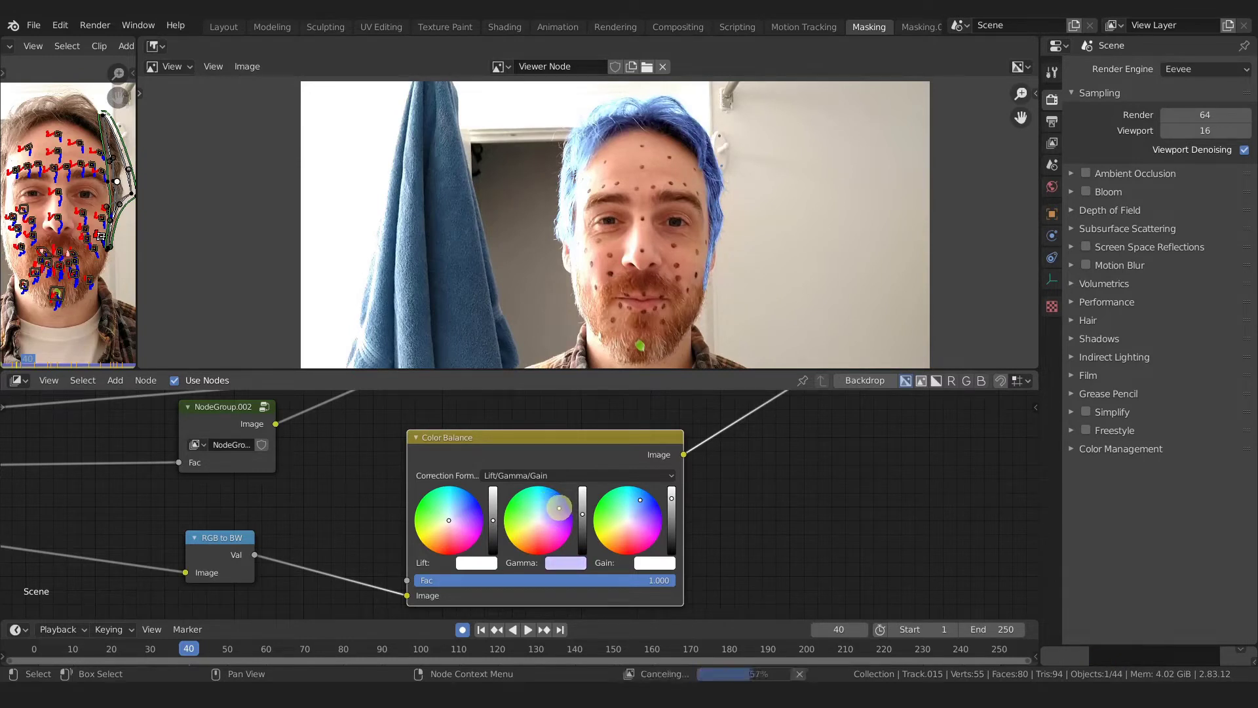
pyautogui.click(586, 521)
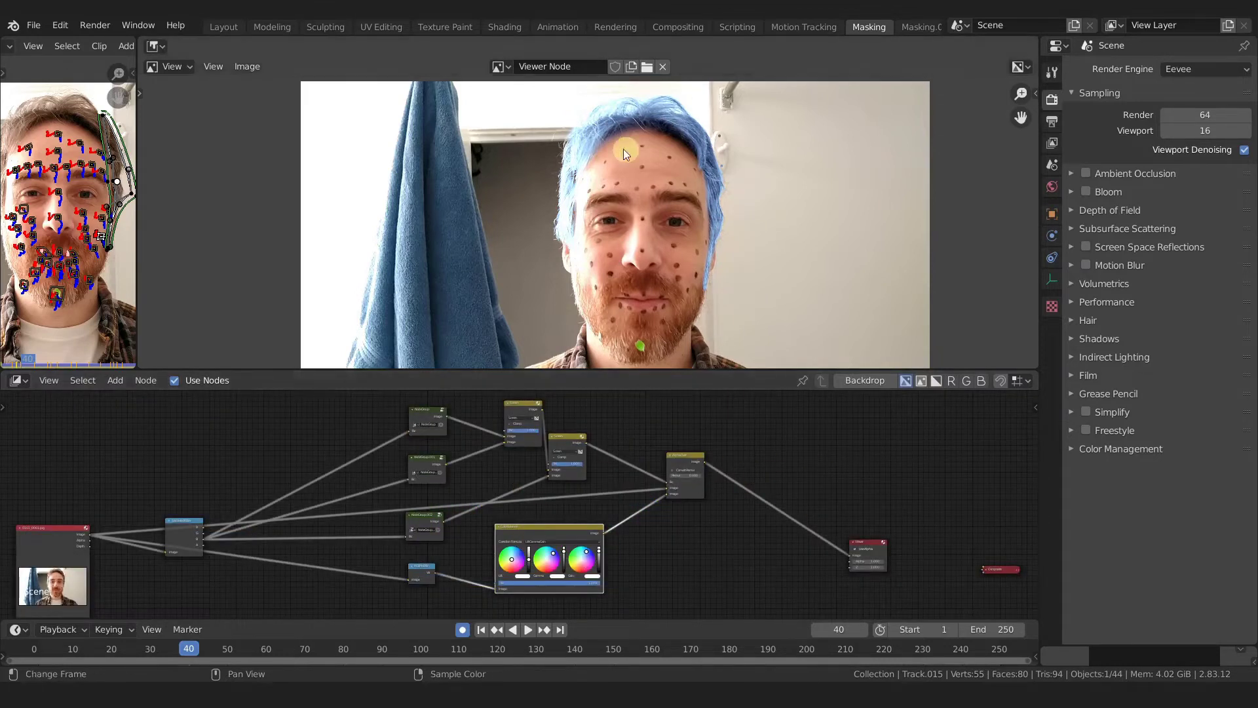
pyautogui.middleClick(673, 495)
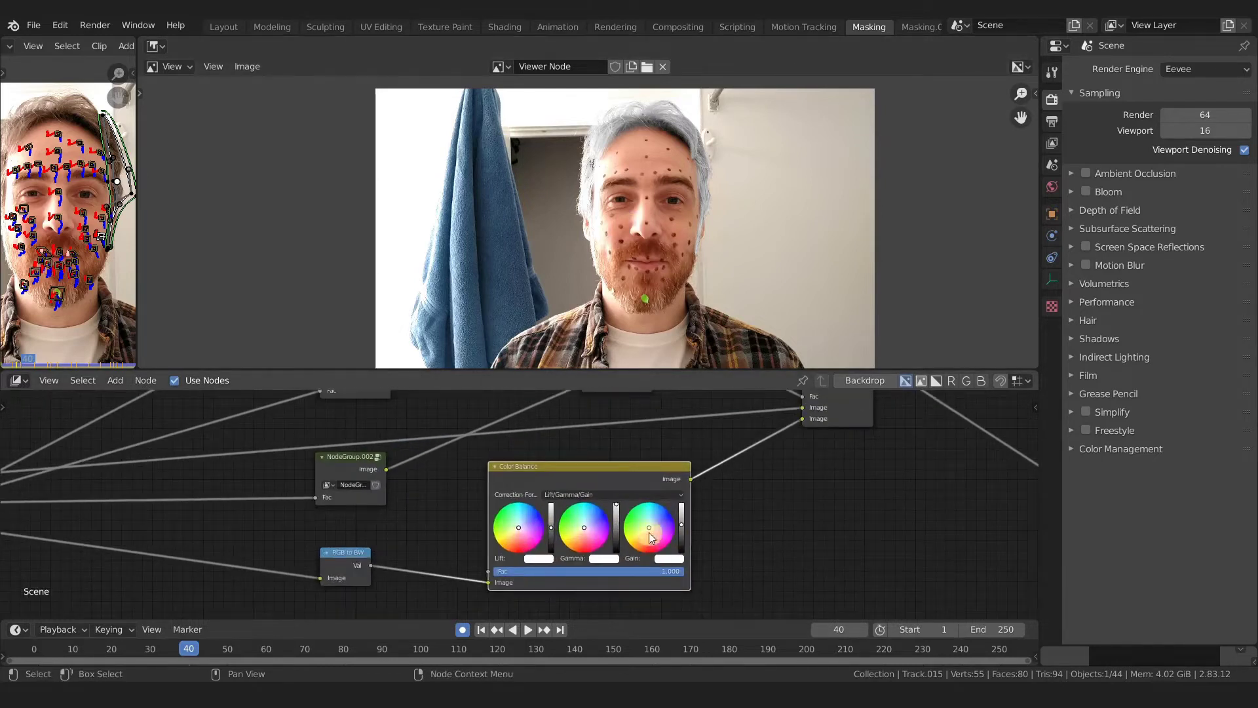
pyautogui.click(658, 526)
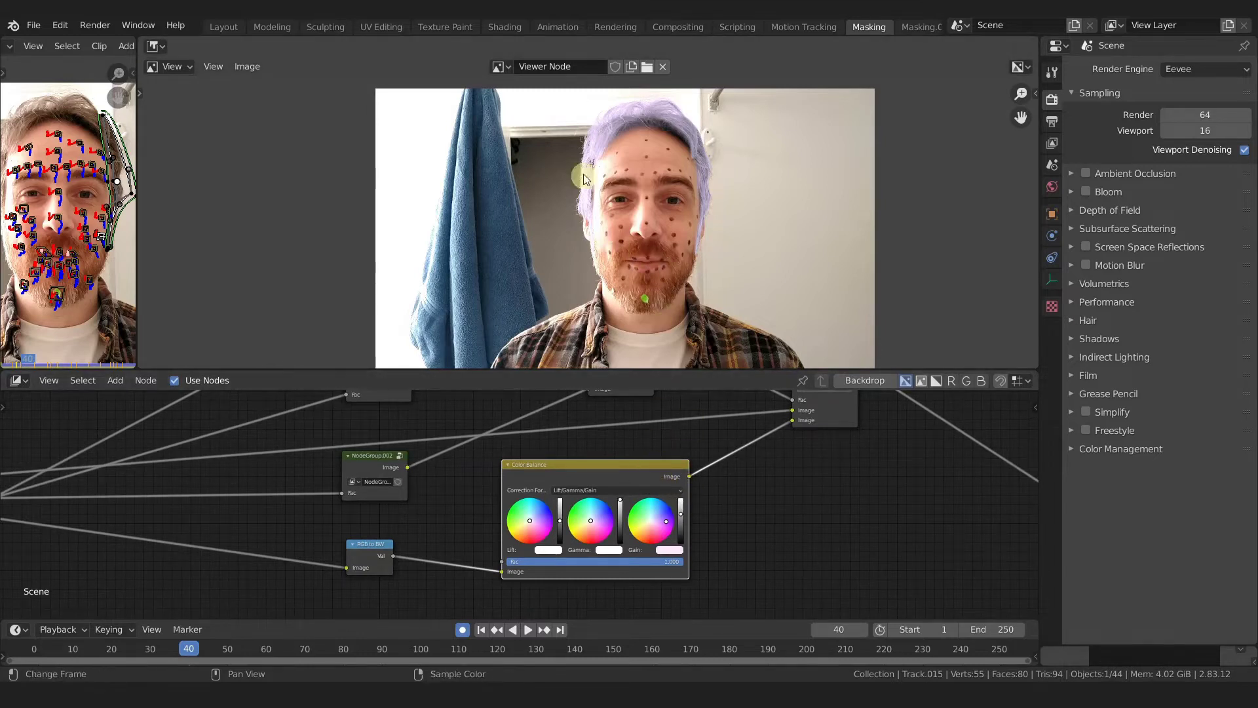
# View the hair mask node as a white-on-black matte and scrub forward to frame 117
pyautogui.middleClick(791, 486)
pyautogui.click(587, 460)
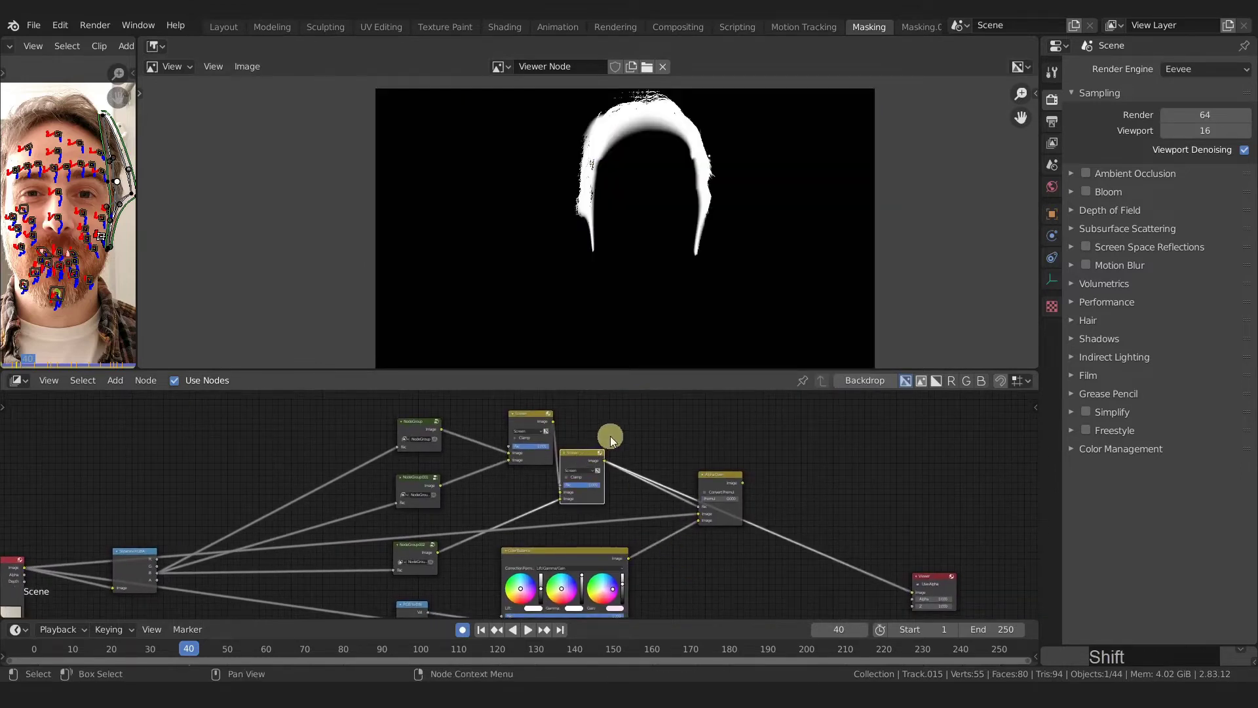
pyautogui.click(392, 652)
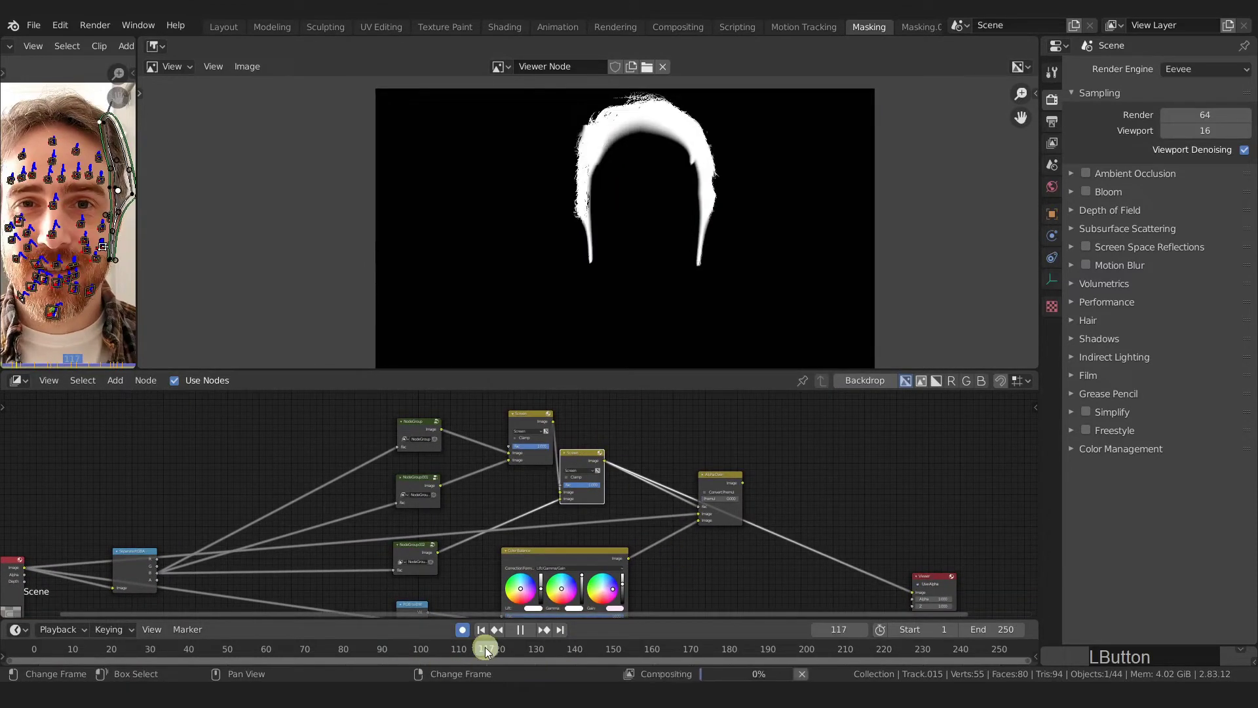
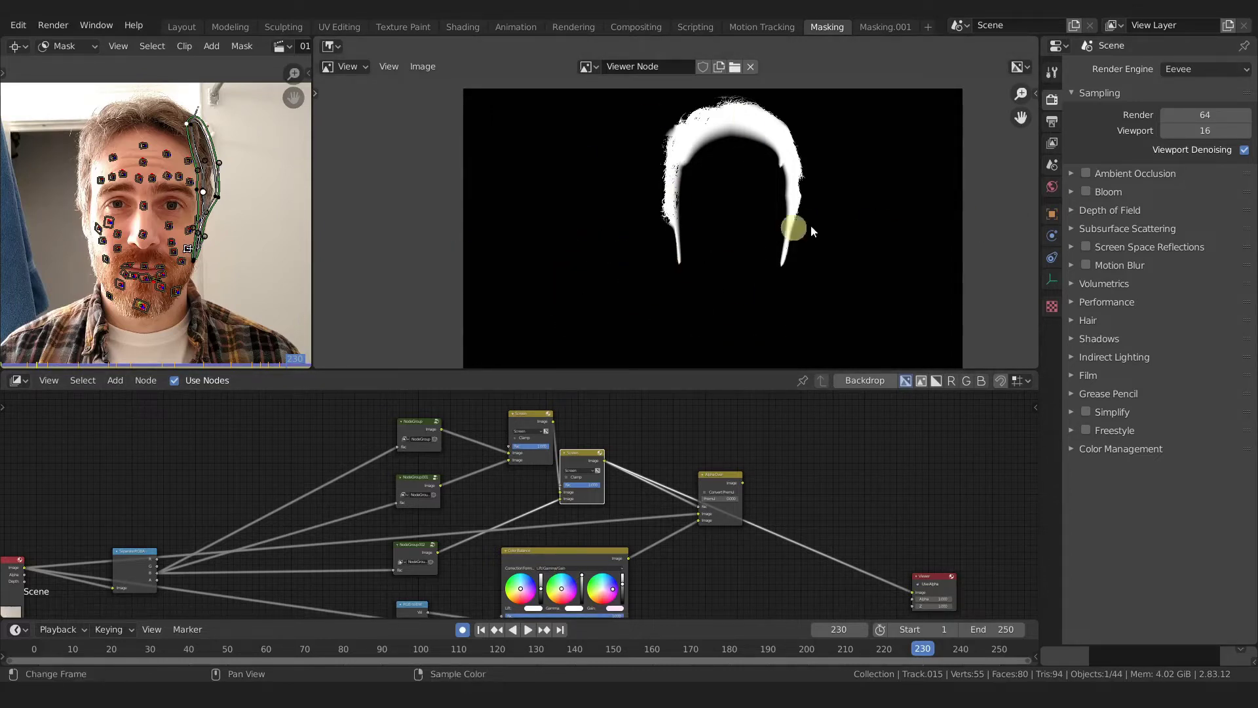
# View the final lavender composite again and select the RGB to BW node, making room beside it
pyautogui.click(764, 436)
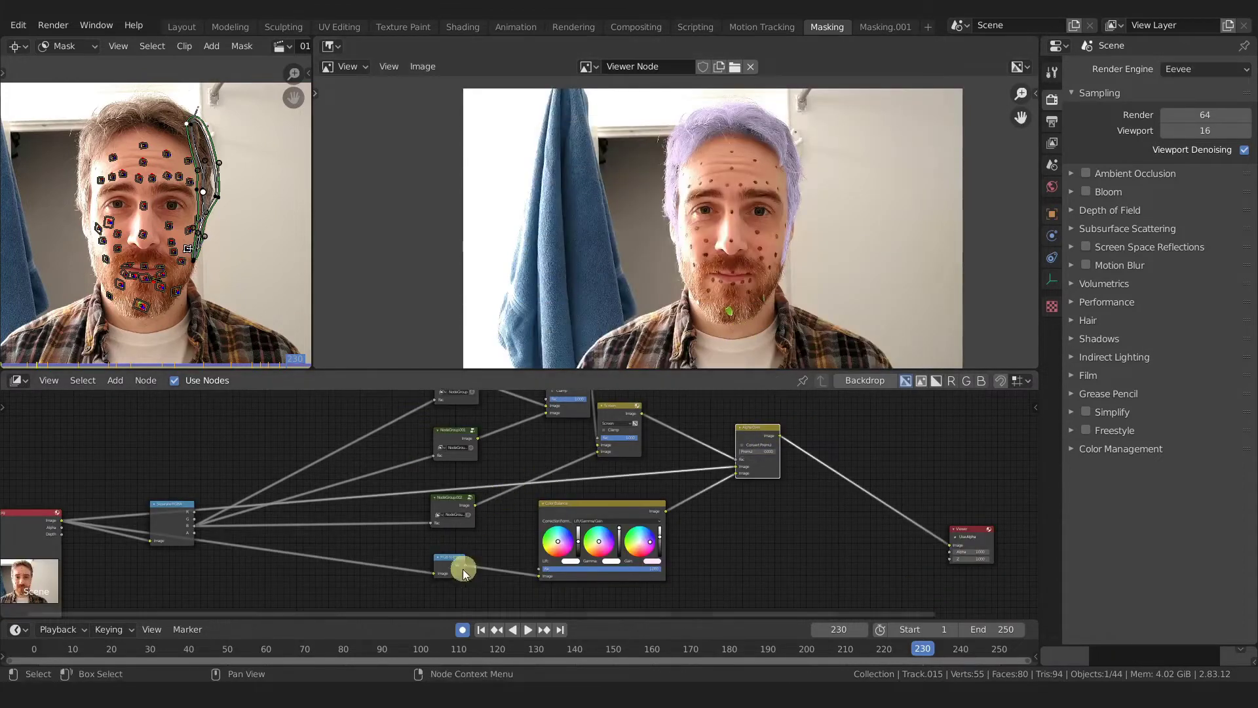
pyautogui.middleClick(465, 566)
pyautogui.click(497, 538)
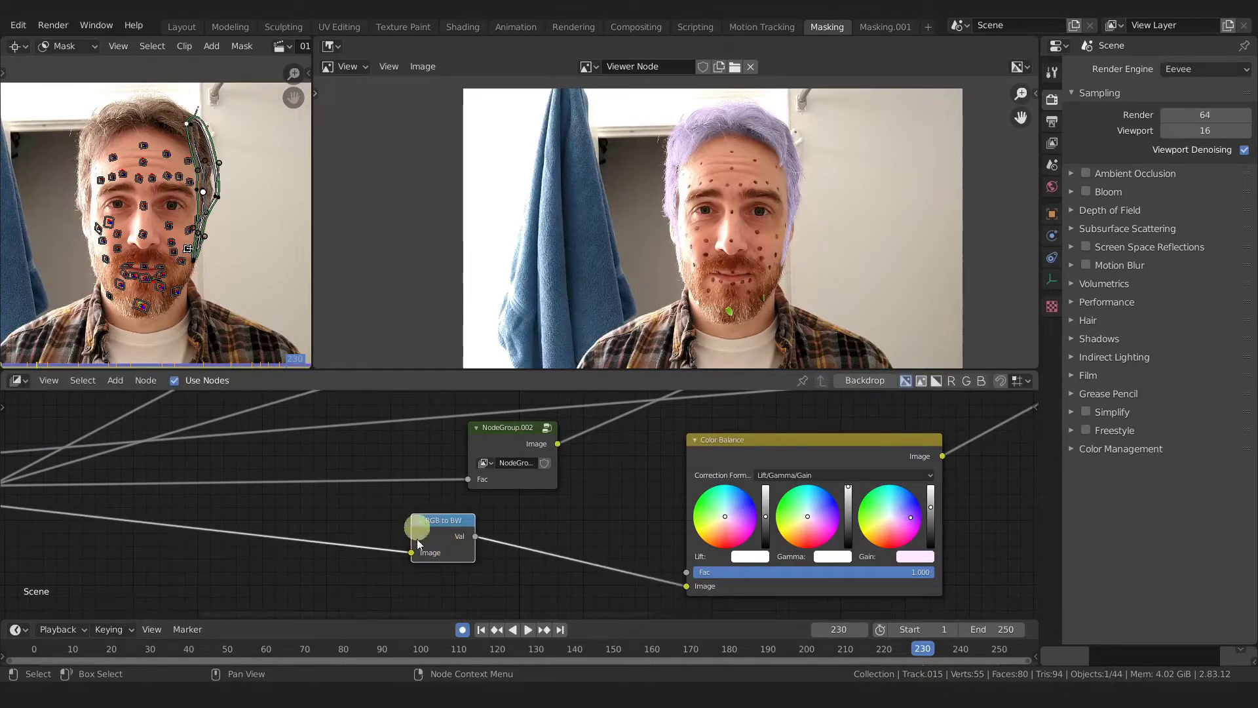
pyautogui.click(458, 523)
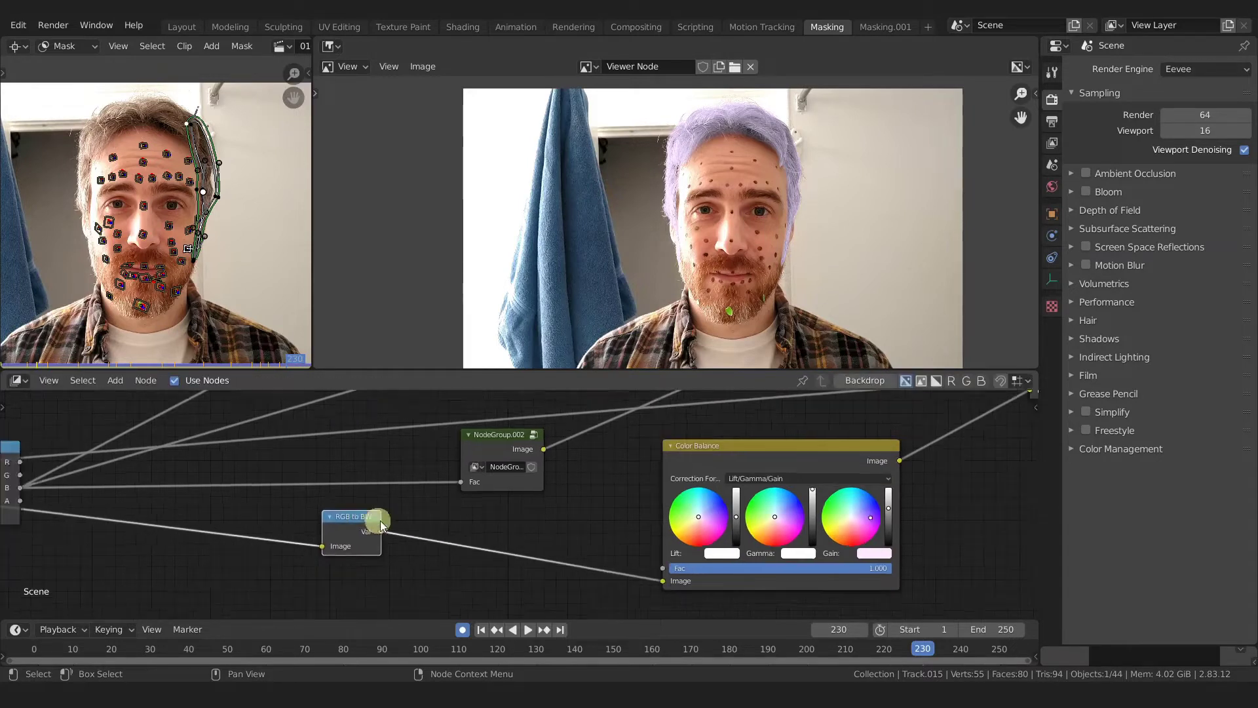
pyautogui.middleClick(474, 517)
# Add a Hue Correct node via Shift+A and drop it onto the link feeding the Color Balance
pyautogui.press('shift+a')
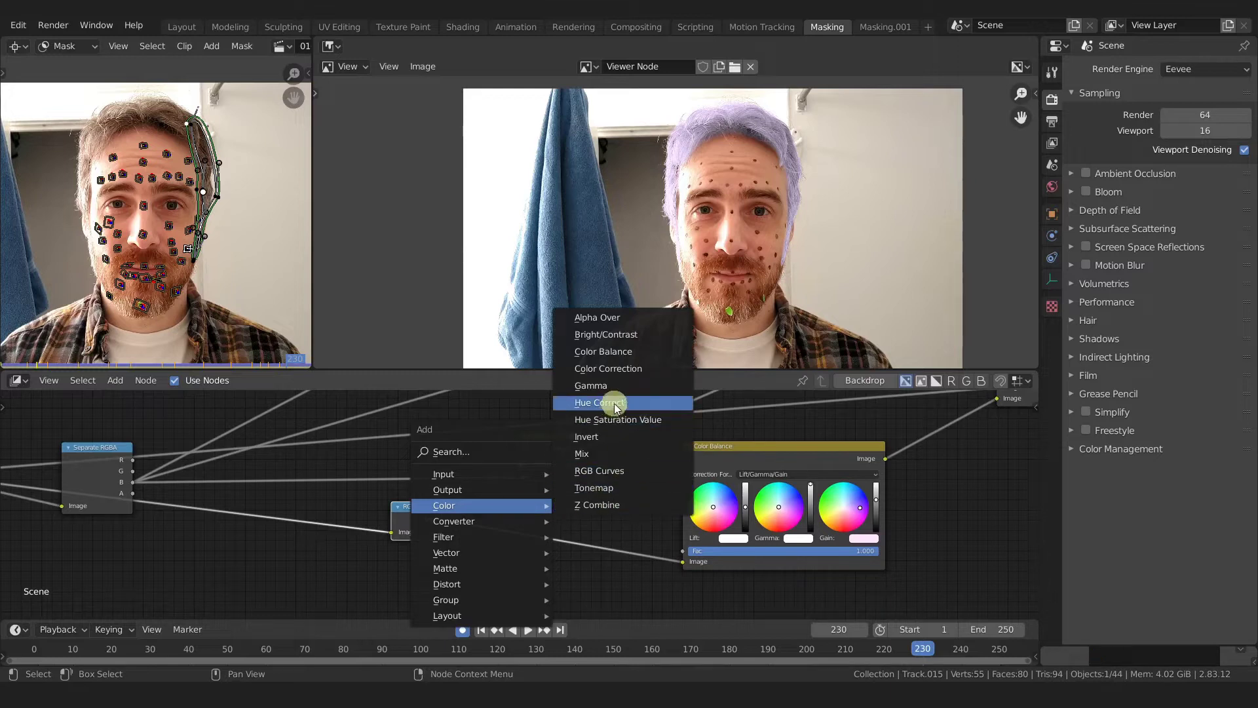
pyautogui.click(620, 405)
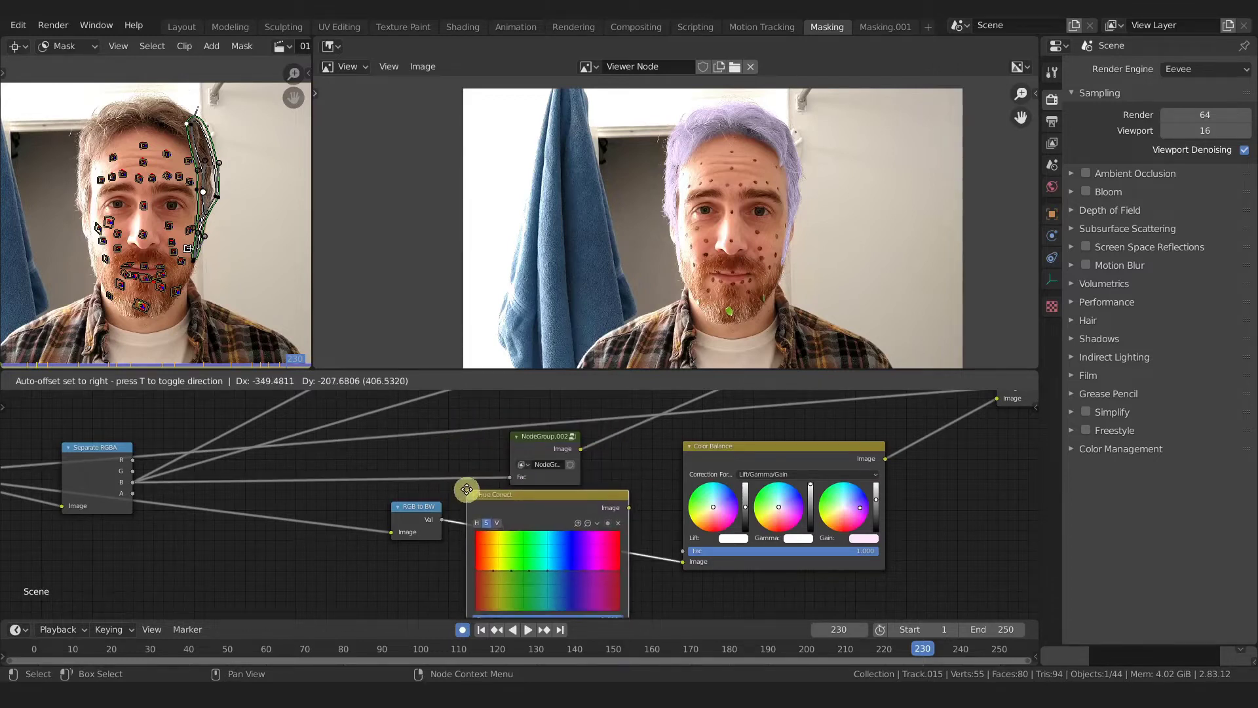
pyautogui.click(471, 490)
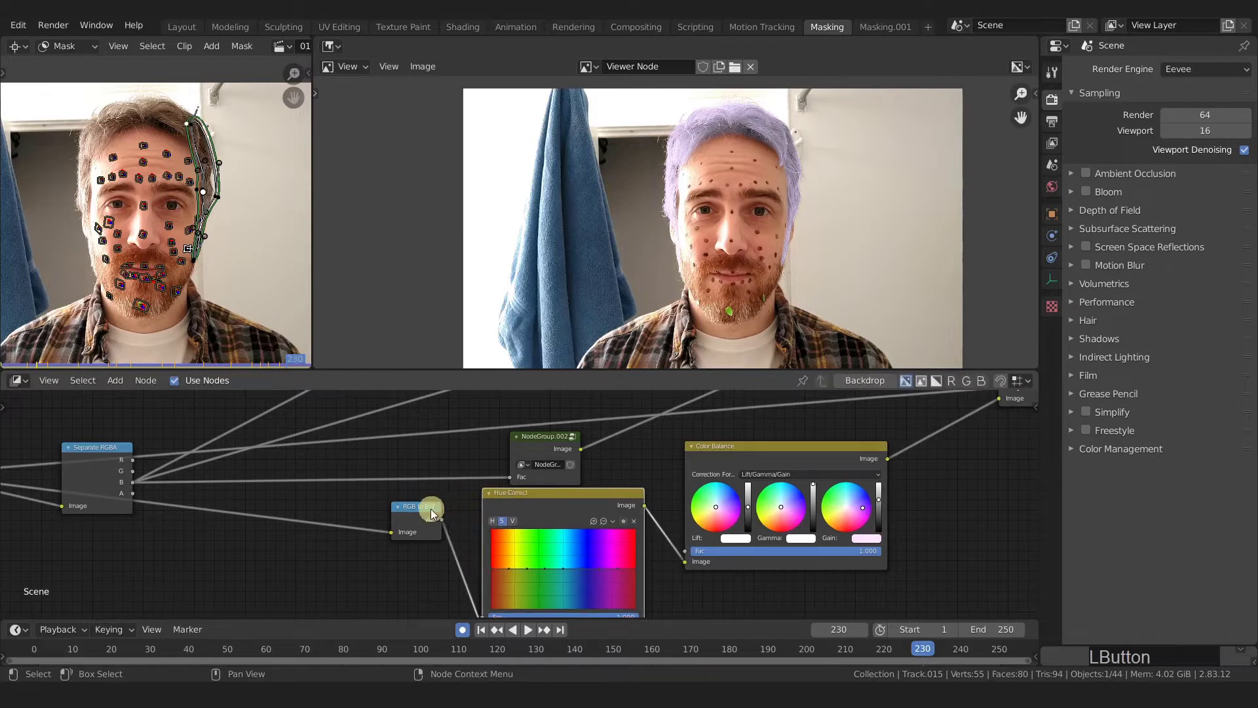
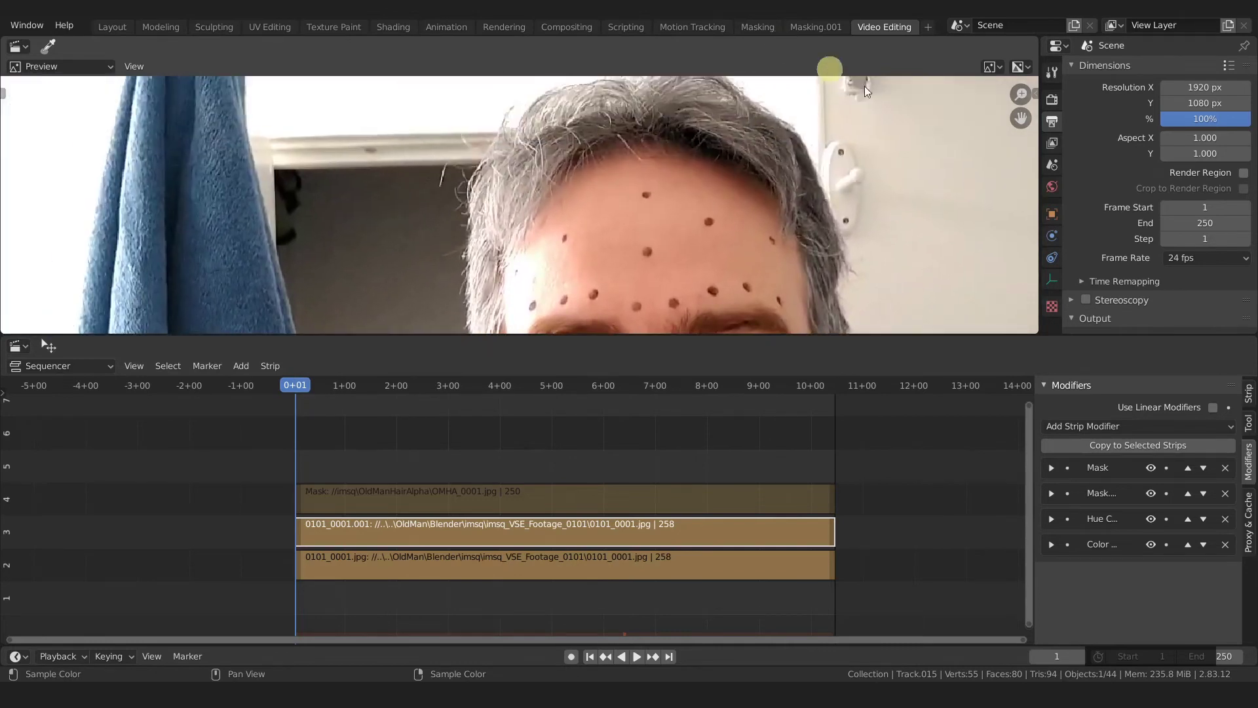
# Add the remaining strip modifiers and pan the preview to frame the forehead and eyes
pyautogui.click(1153, 501)
pyautogui.click(1153, 500)
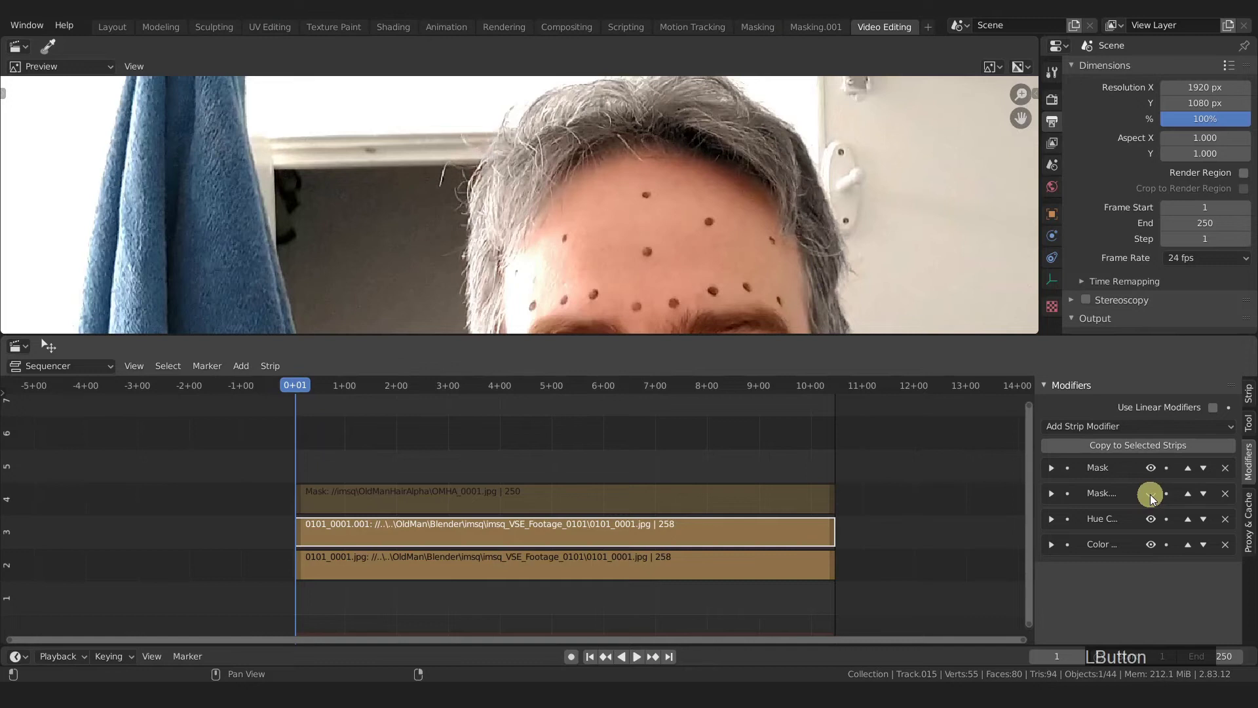
pyautogui.middleClick(865, 311)
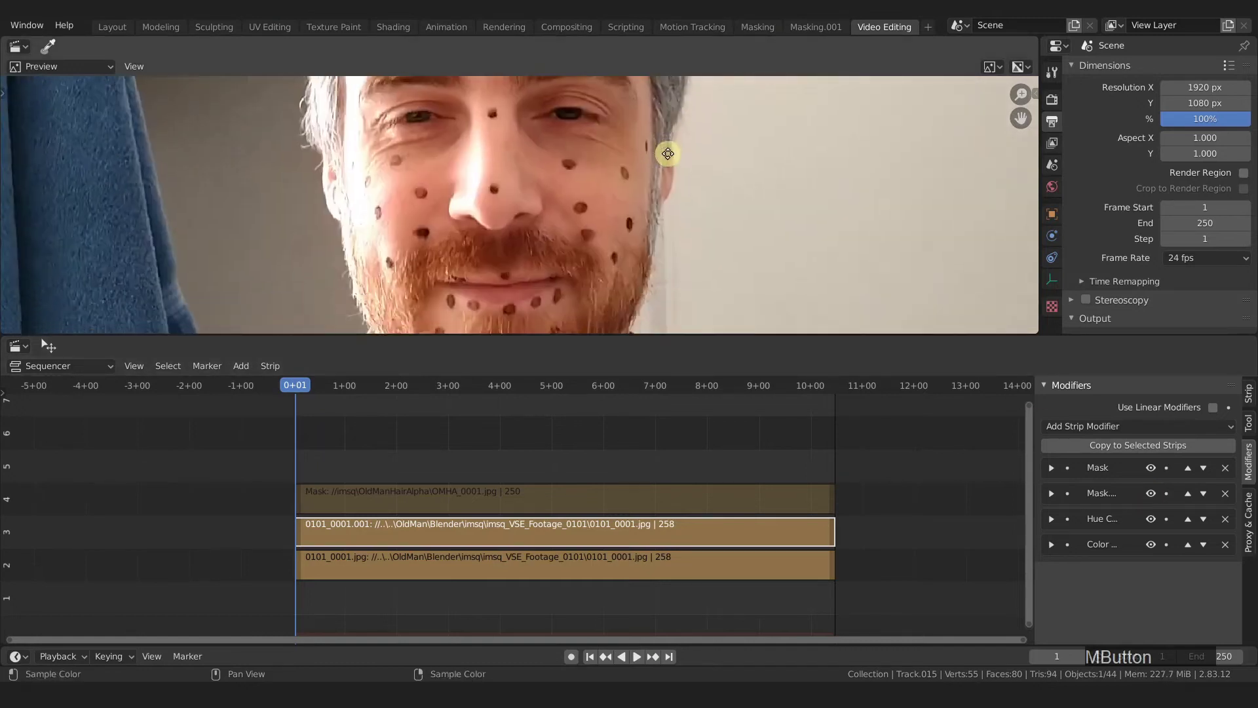
pyautogui.middleClick(654, 180)
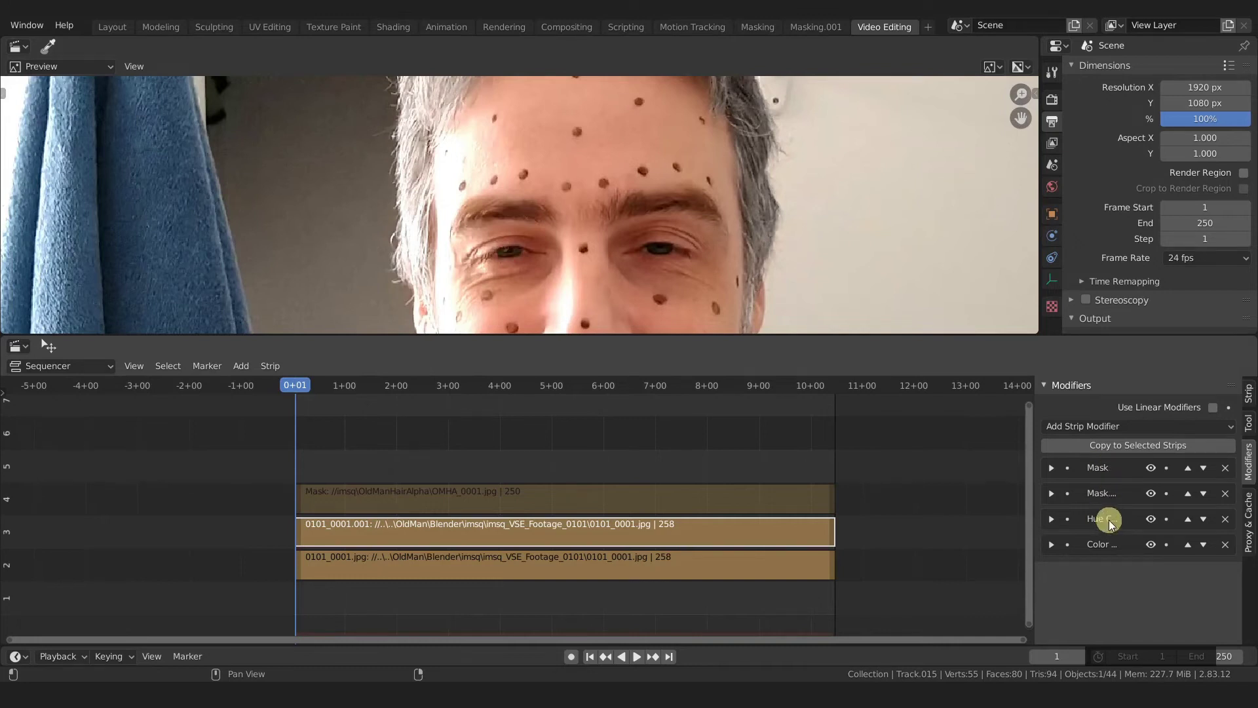
# Expand the Hue Correct modifier's settings, try its Mask field and clear it again
pyautogui.click(1054, 525)
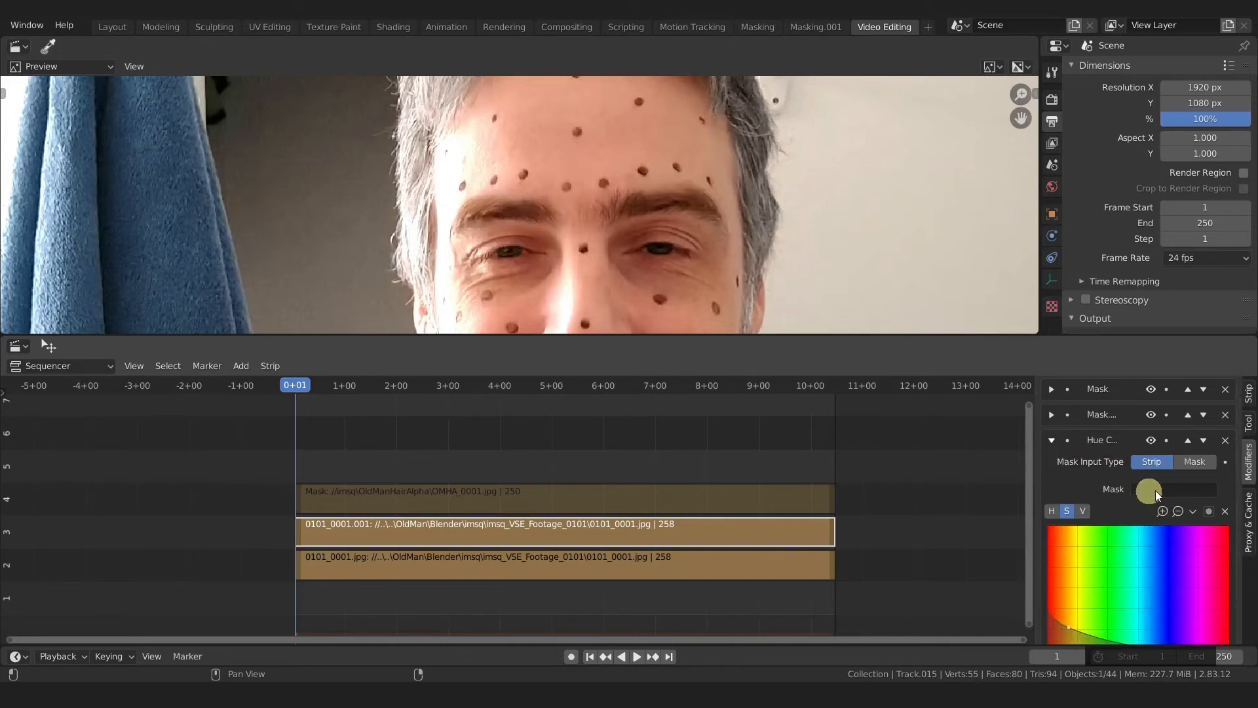
pyautogui.click(1050, 445)
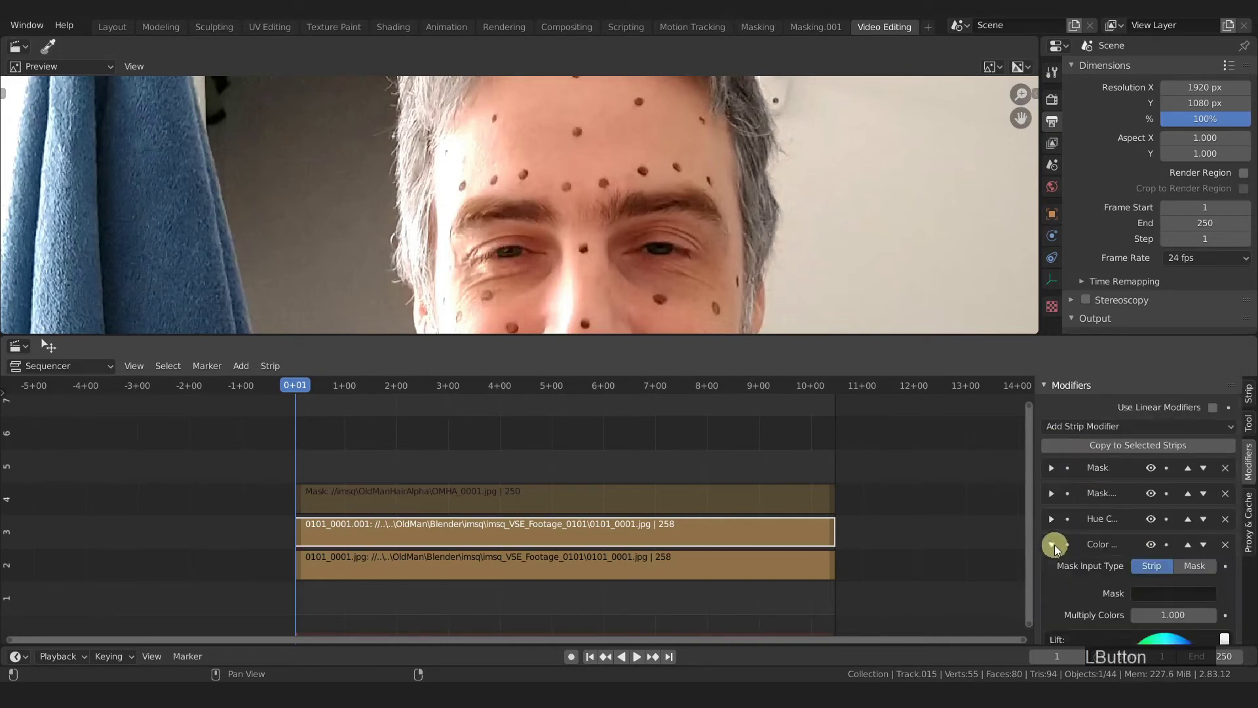
pyautogui.click(1052, 496)
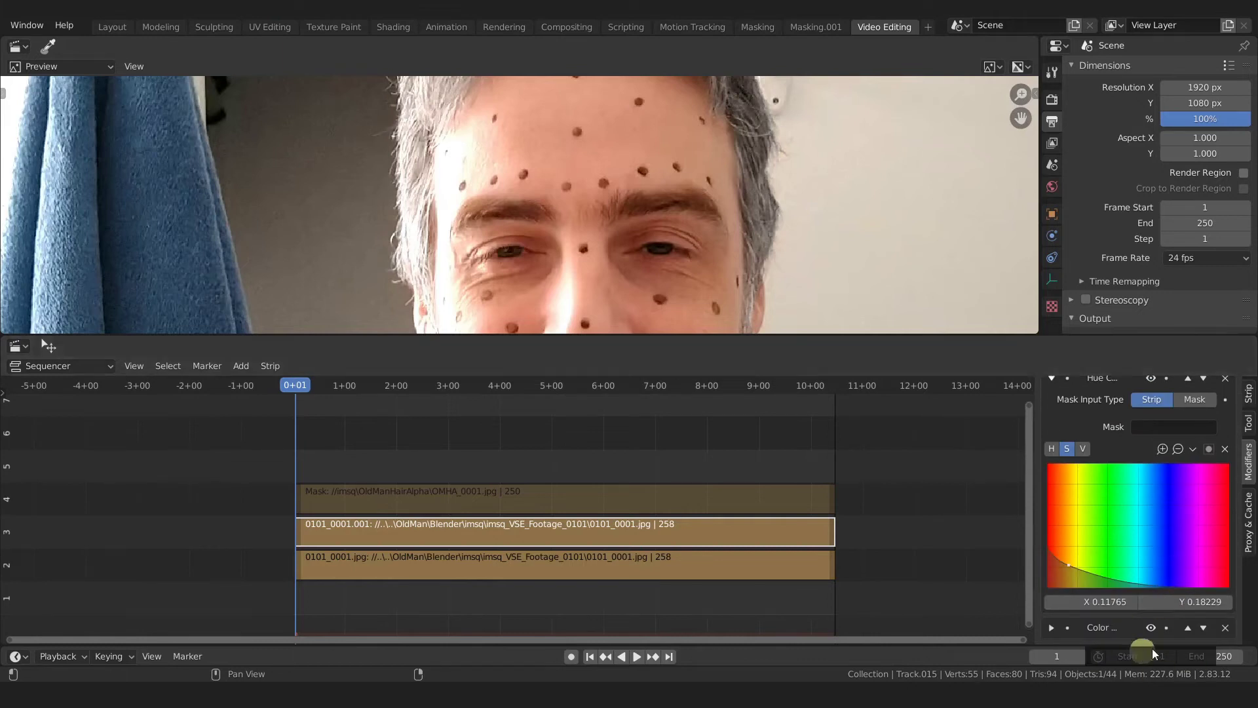
pyautogui.click(1162, 540)
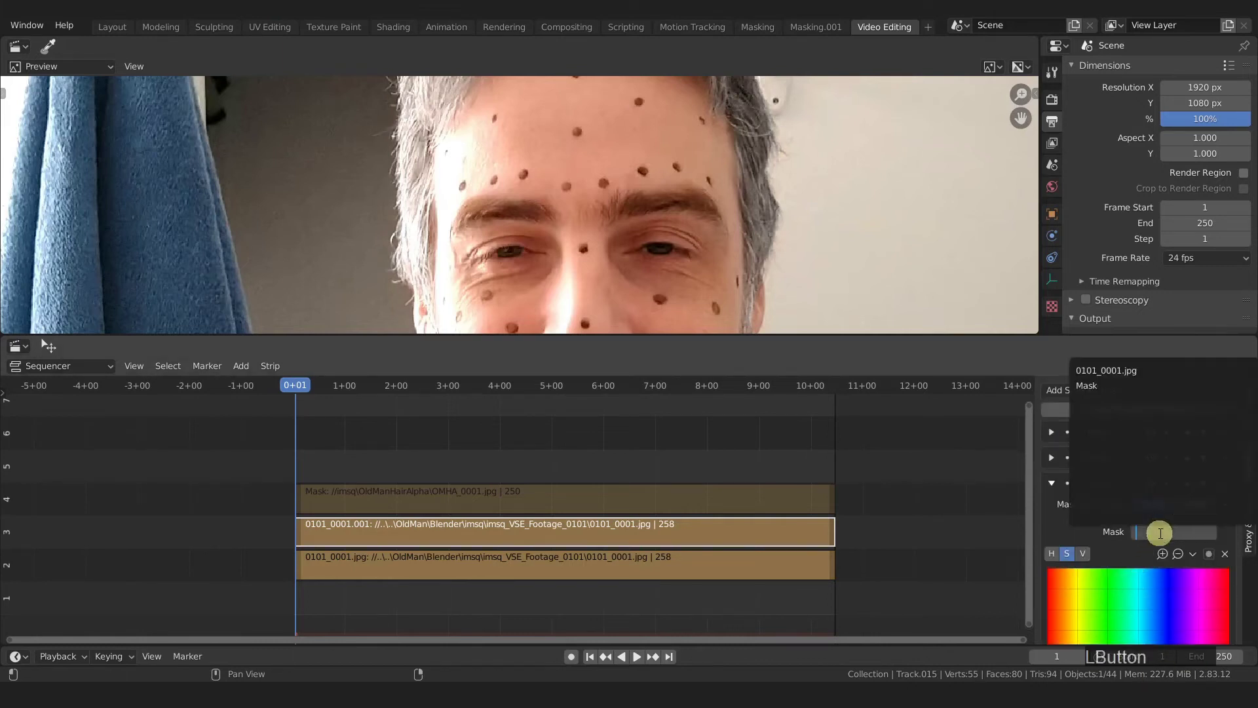
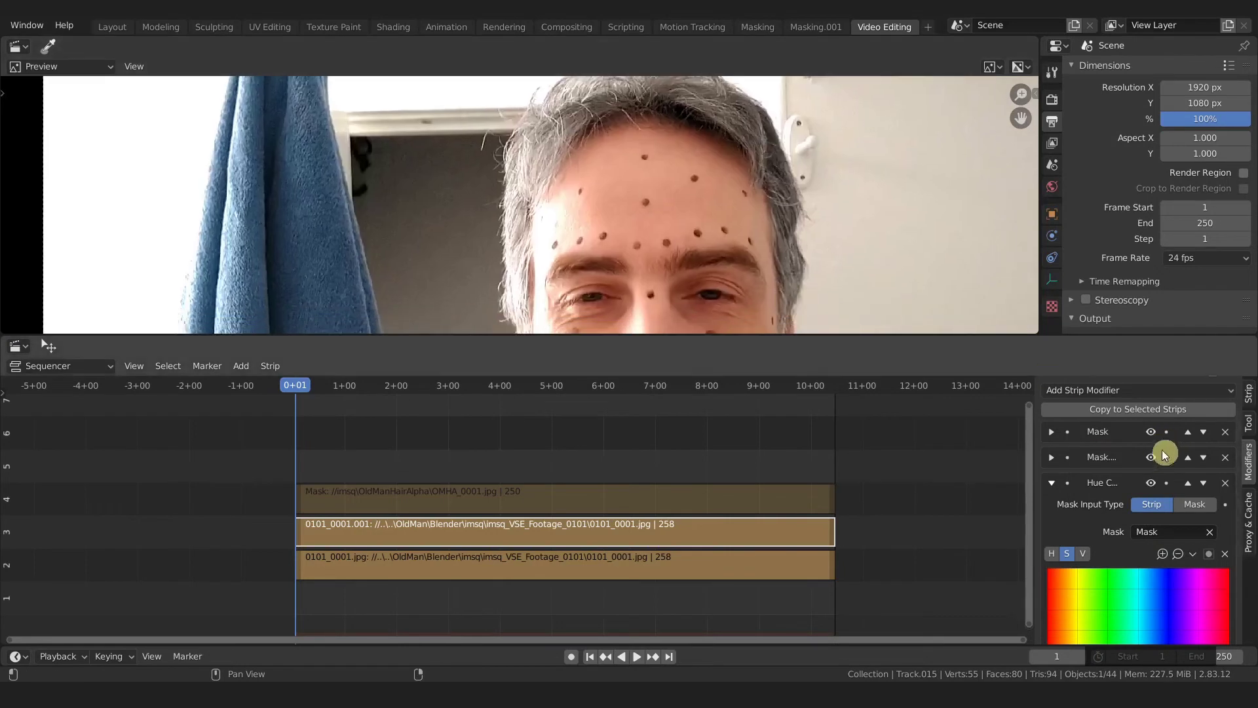
pyautogui.click(1216, 534)
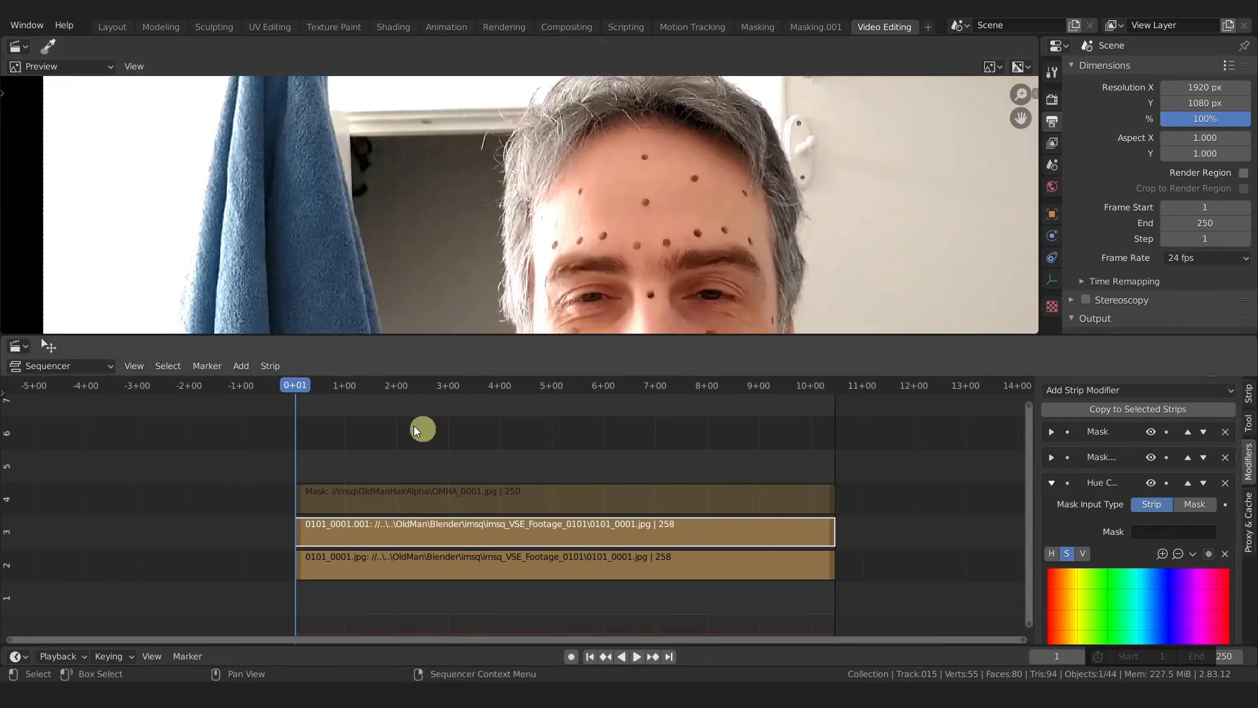
# Scrub the playhead to frame 6+16 with the whole face showing in the preview
pyautogui.click(303, 388)
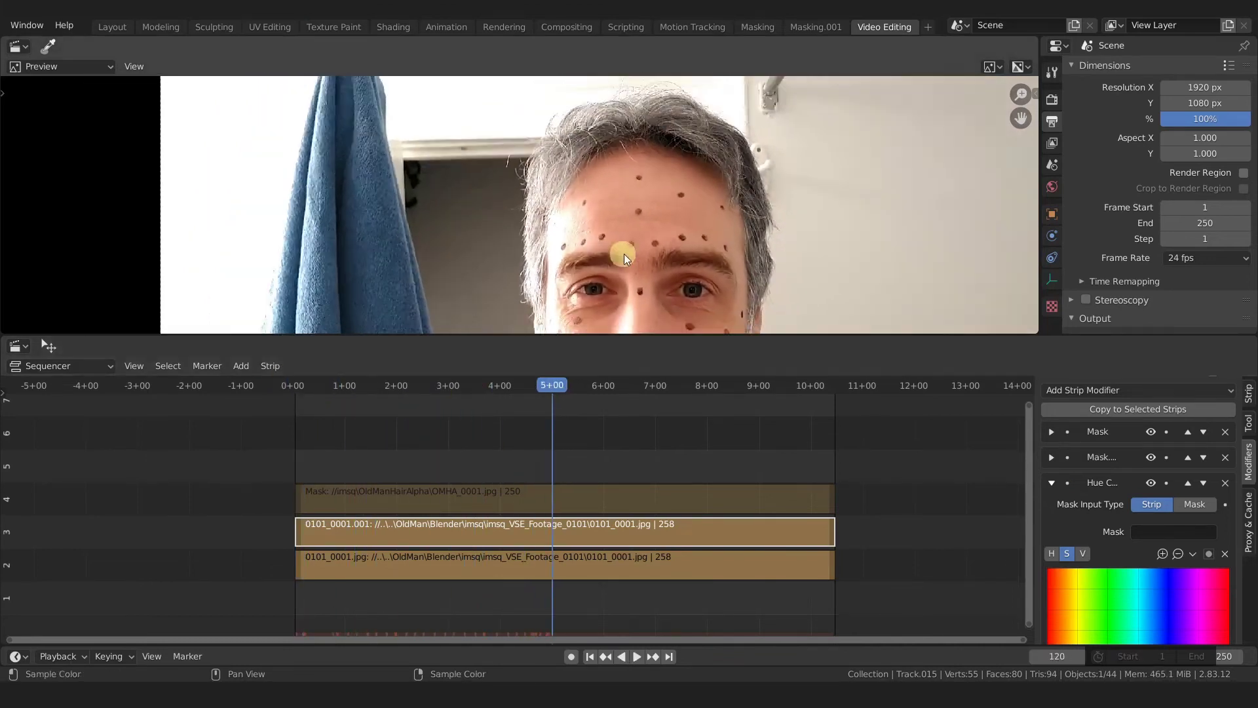
pyautogui.middleClick(688, 287)
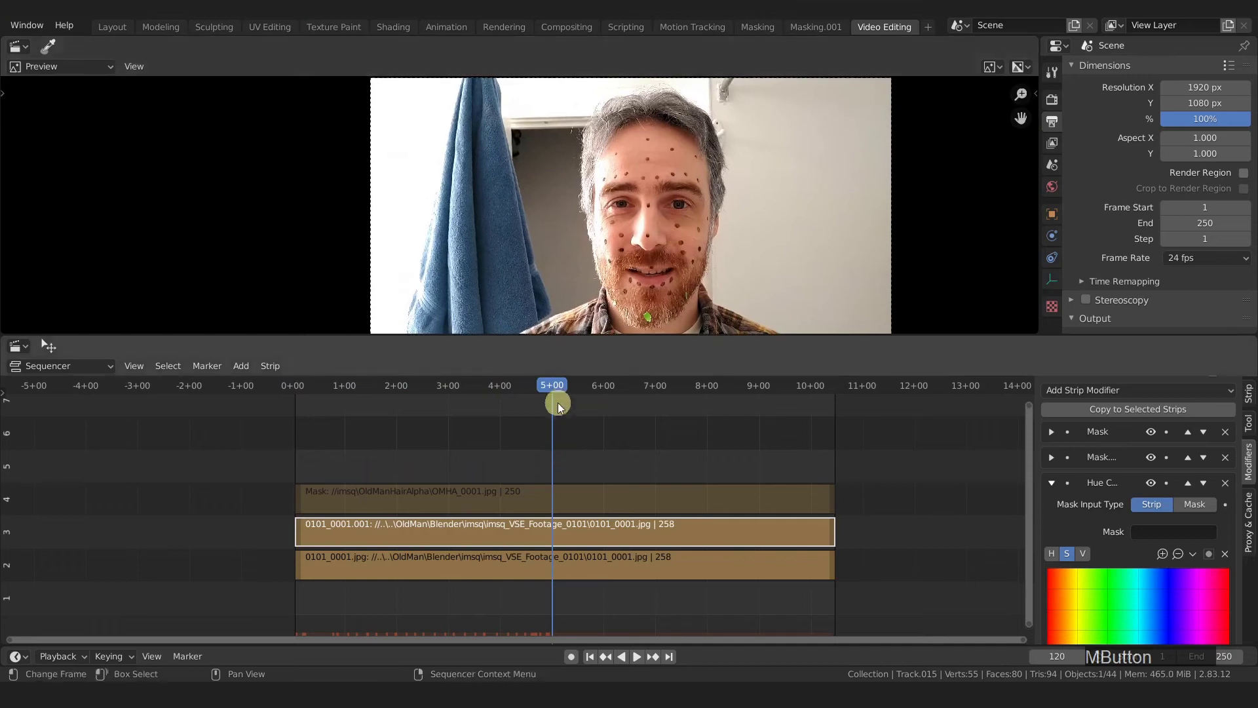
pyautogui.click(558, 389)
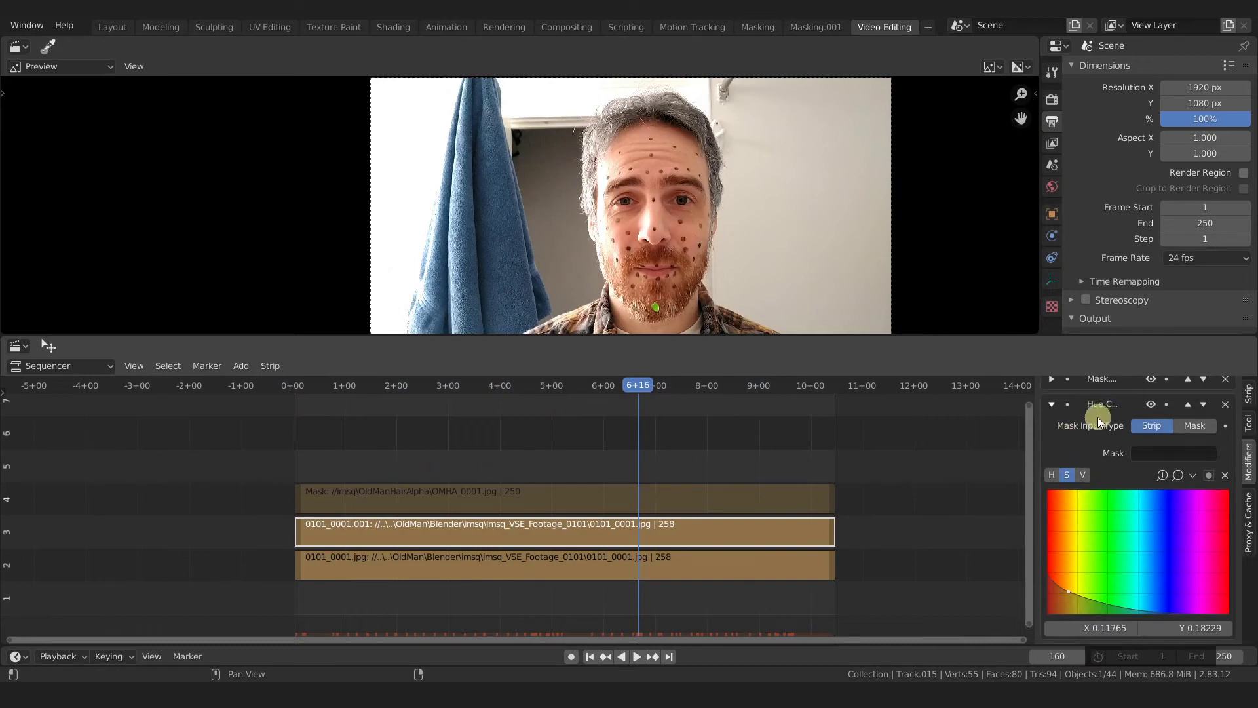
# Drag the saturation curve's leftmost point to X 0.0, Y about 0.24
pyautogui.click(1071, 588)
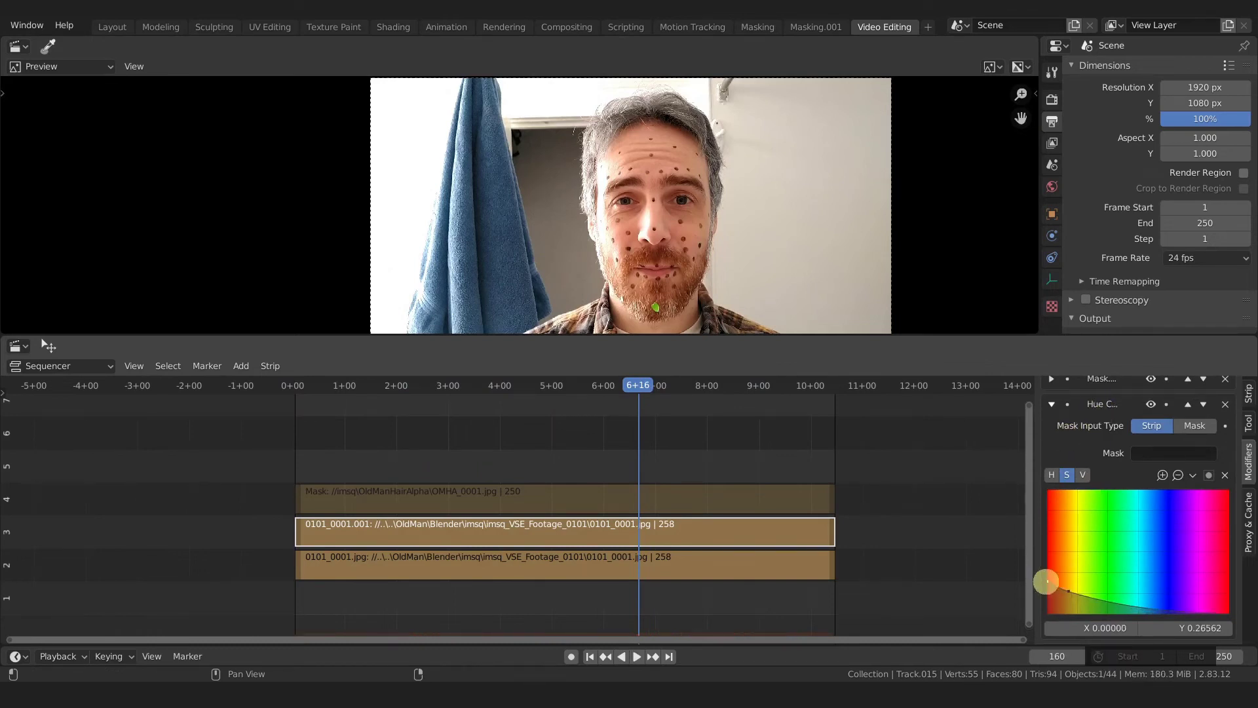
pyautogui.click(1071, 598)
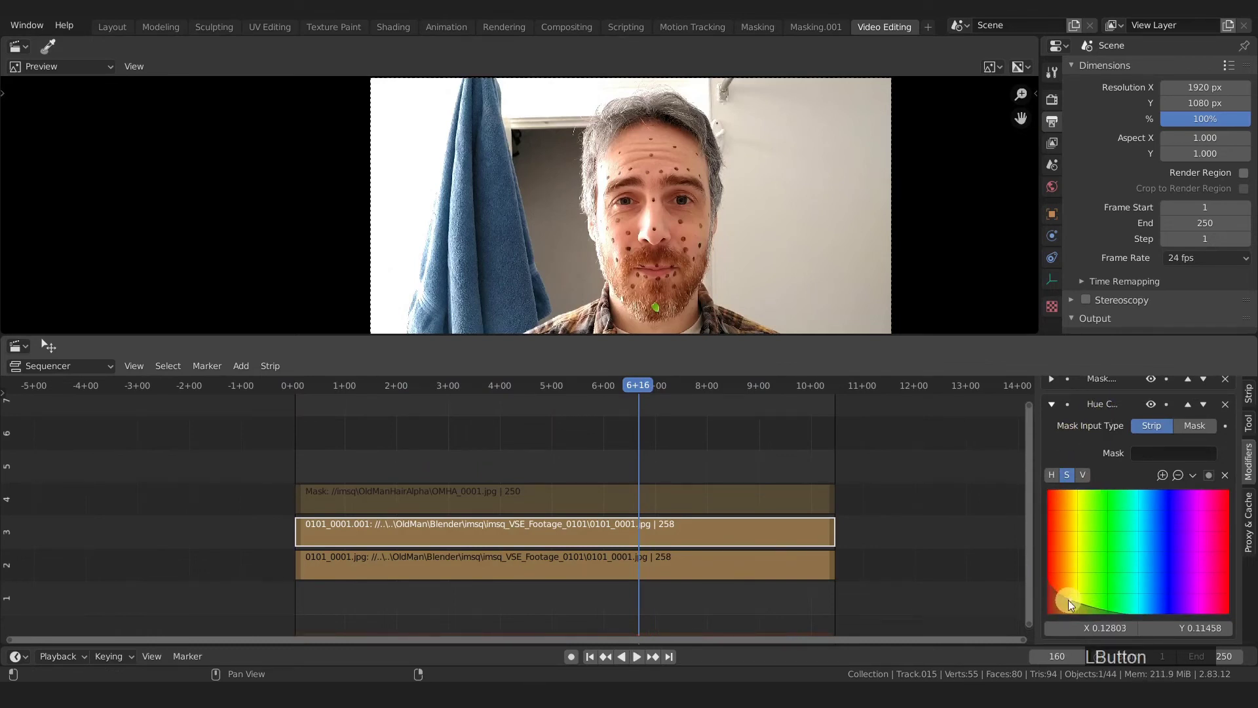
pyautogui.click(1074, 606)
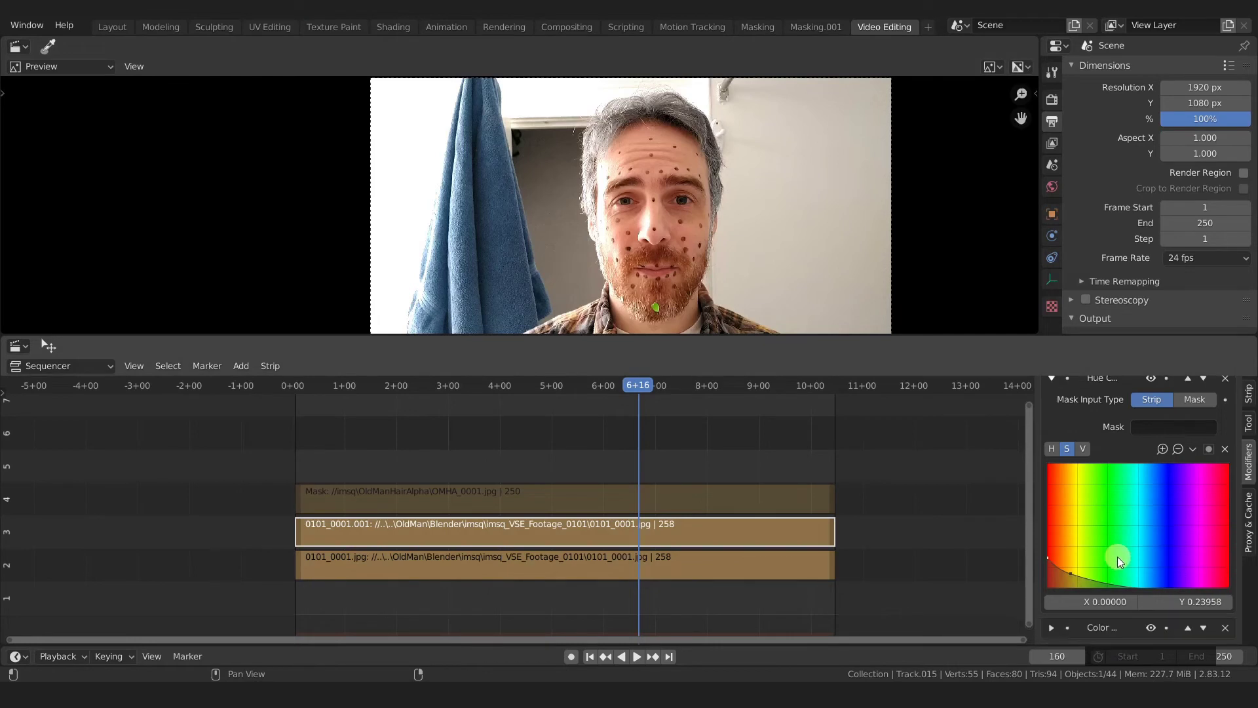
# Darken the Color Balance gamma, then reset it to default
pyautogui.click(1052, 636)
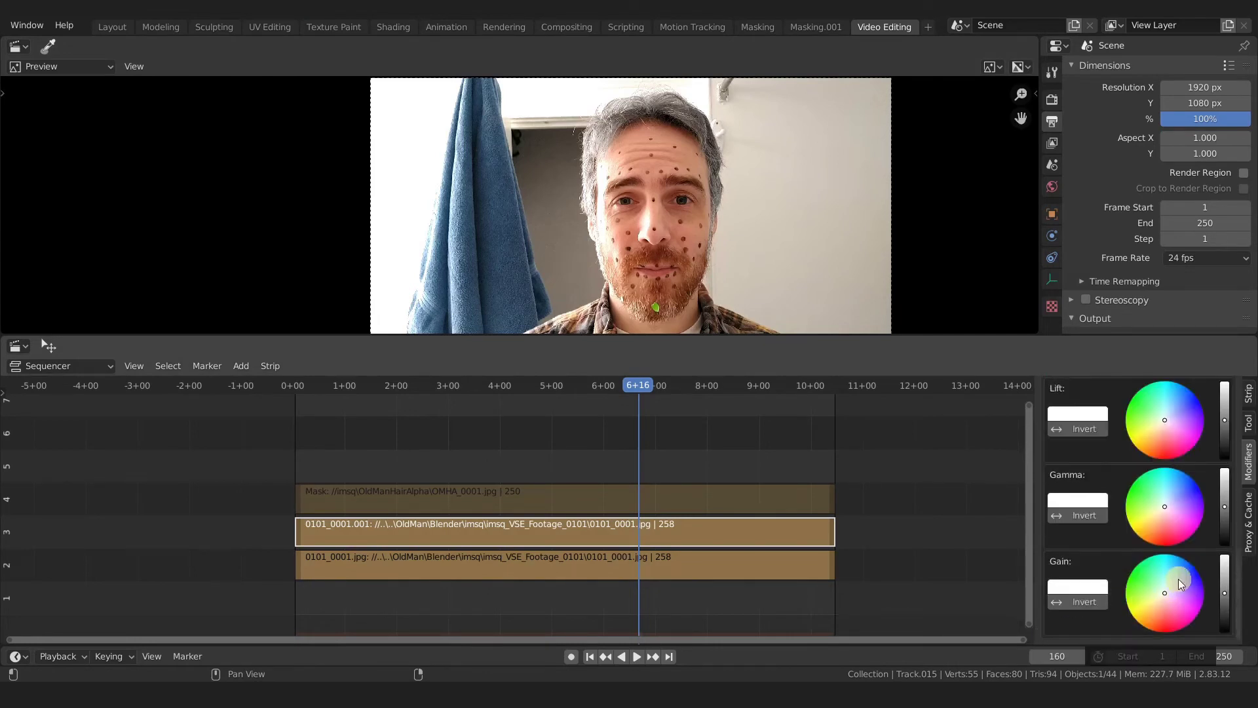
pyautogui.click(1228, 513)
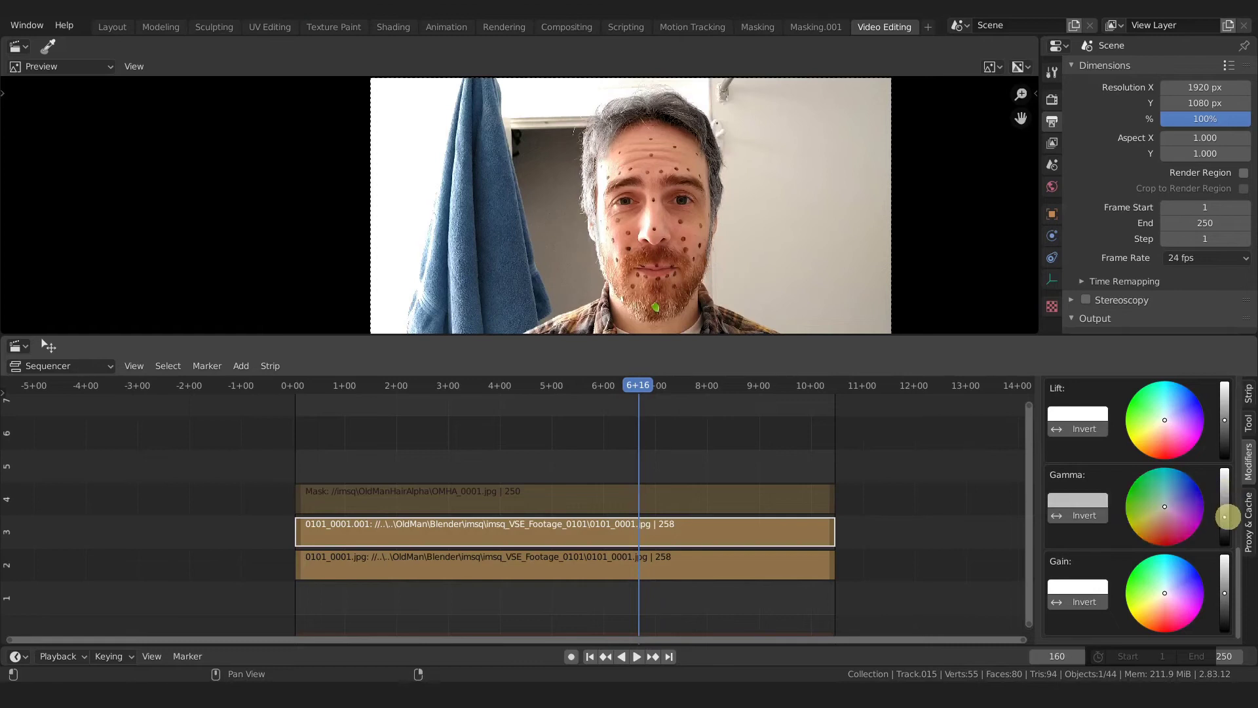
pyautogui.click(1230, 518)
pyautogui.rightClick(1230, 518)
pyautogui.click(1227, 599)
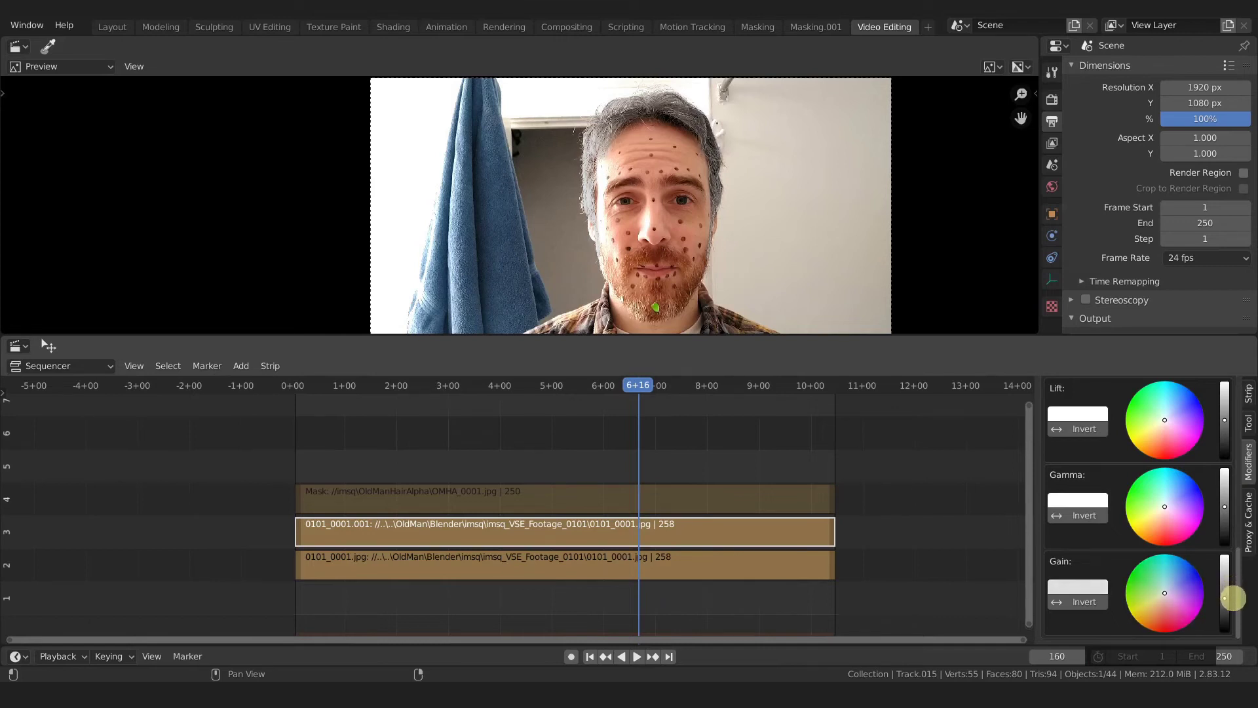
# Tint the gamma toward blue from frame one and check the bluish hair around 6+08
pyautogui.press('shift+Left')
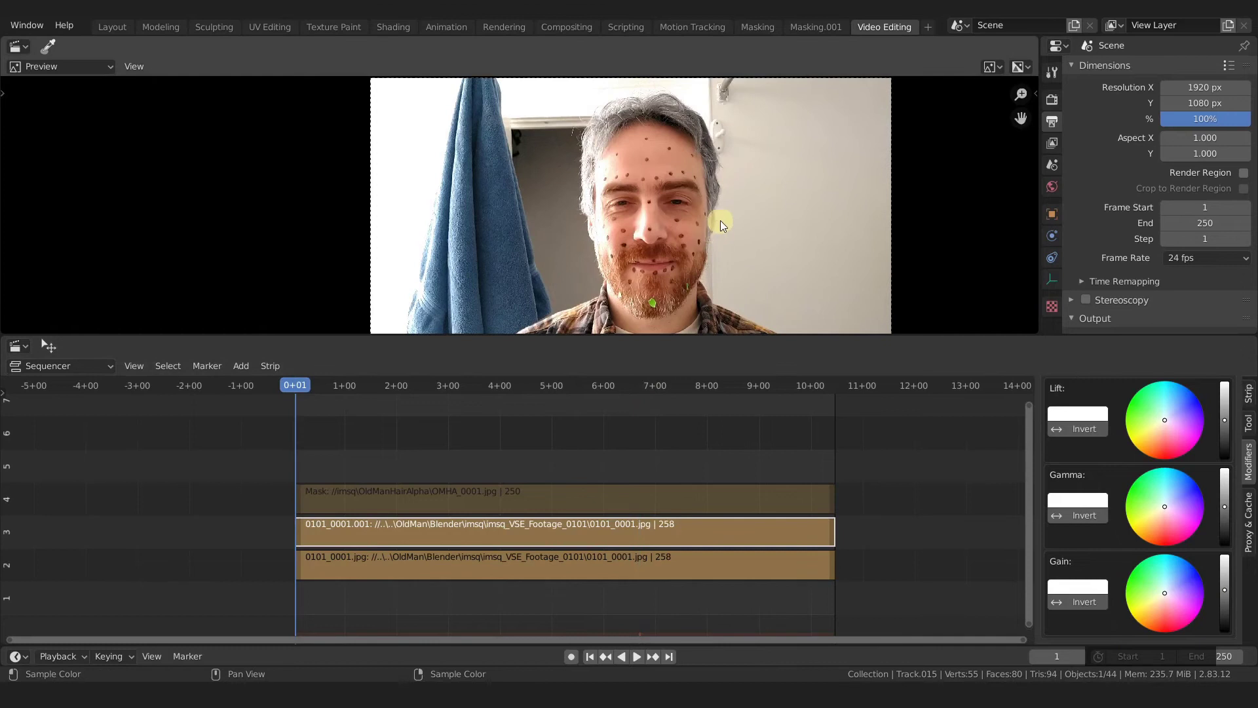
pyautogui.click(1175, 548)
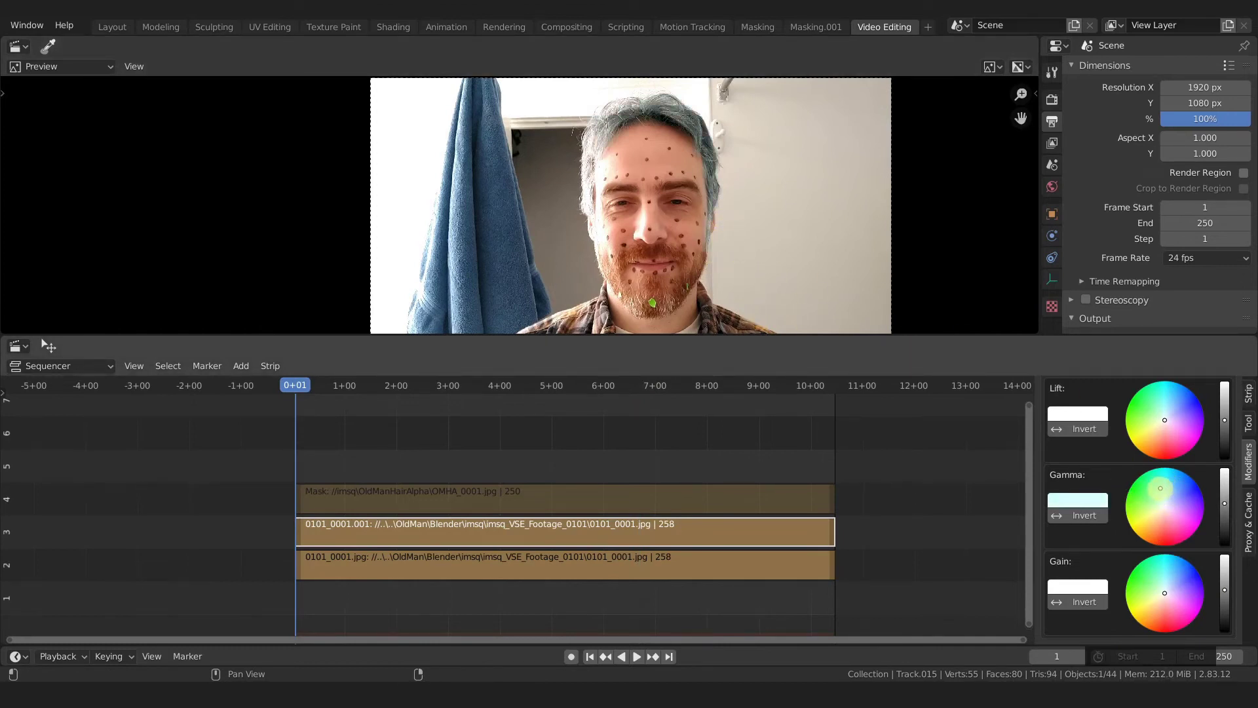
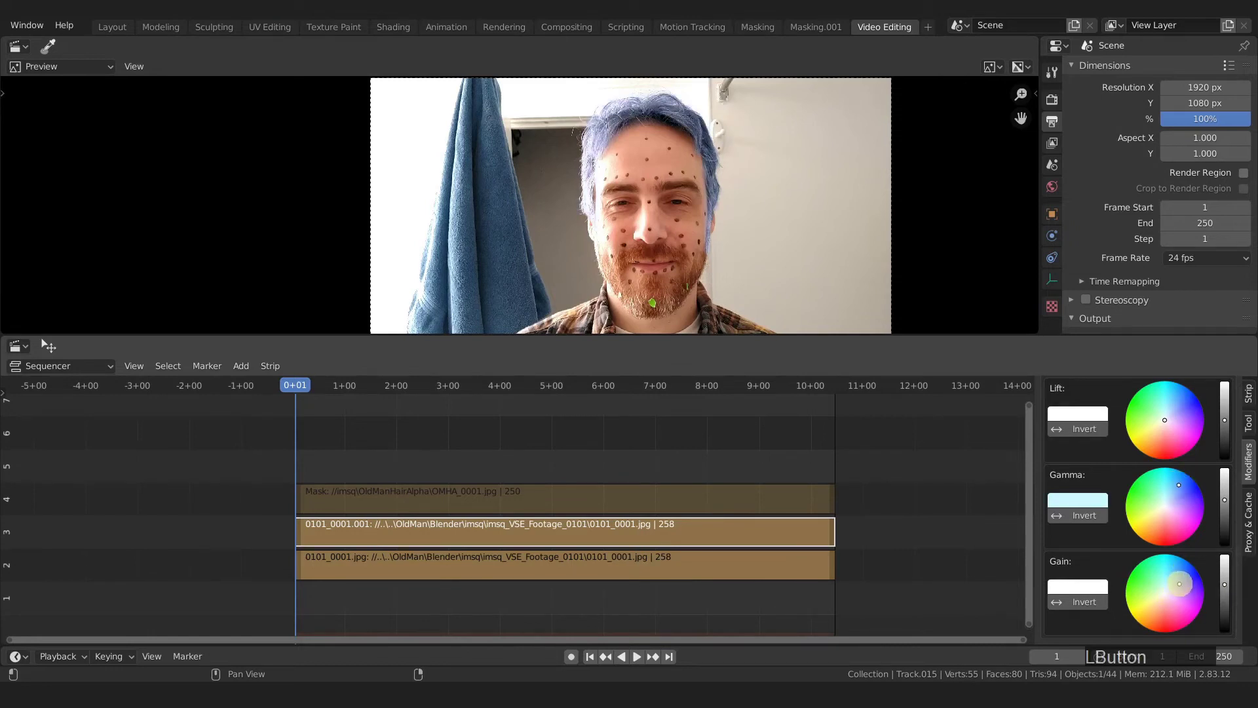
pyautogui.click(302, 393)
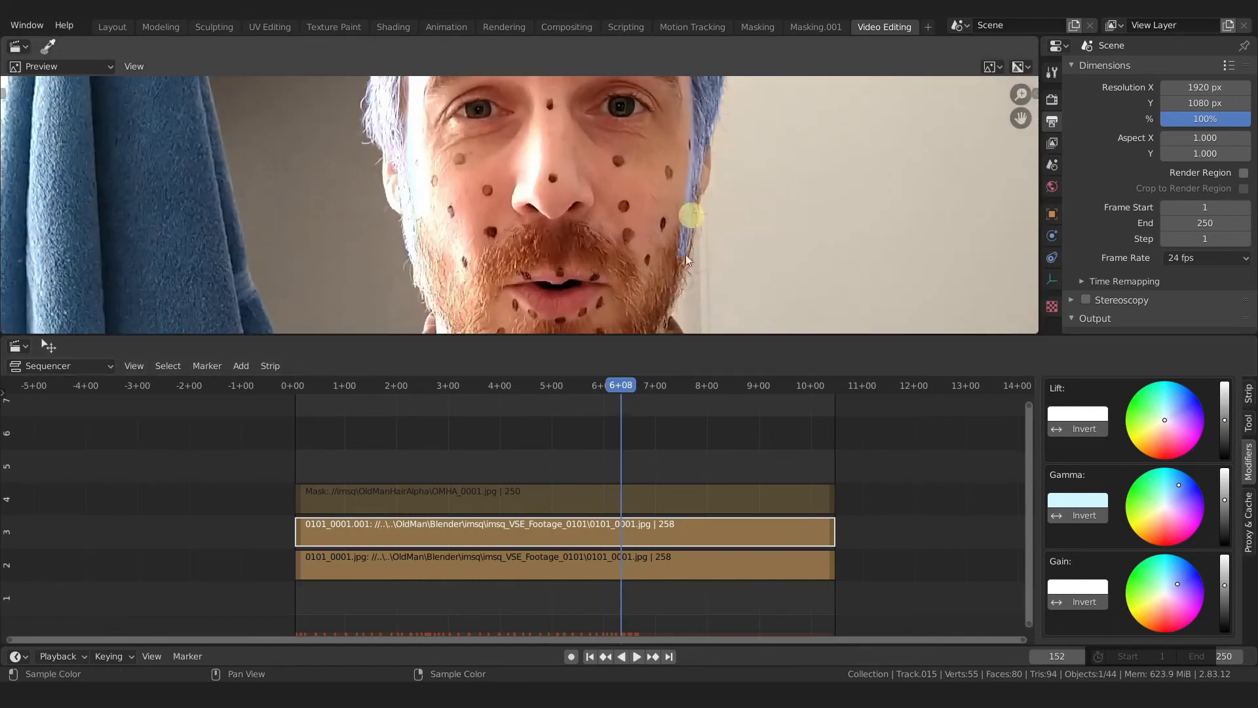
pyautogui.click(629, 393)
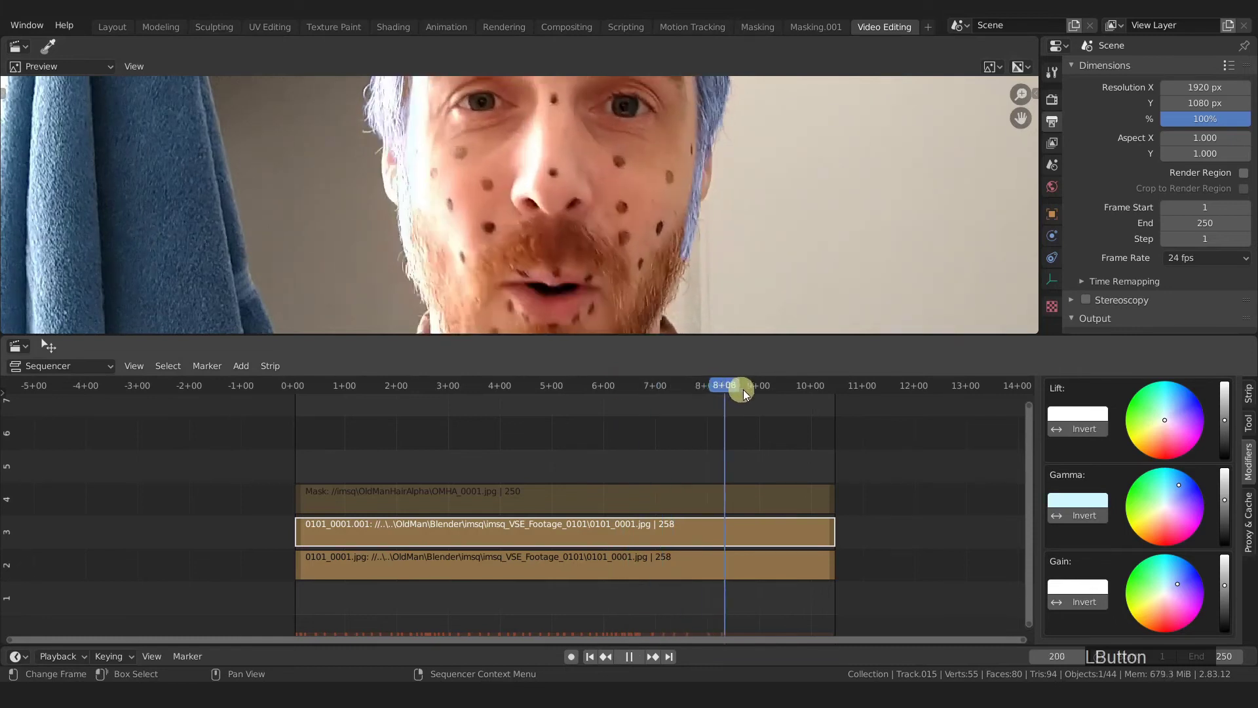
pyautogui.middleClick(654, 180)
pyautogui.click(683, 390)
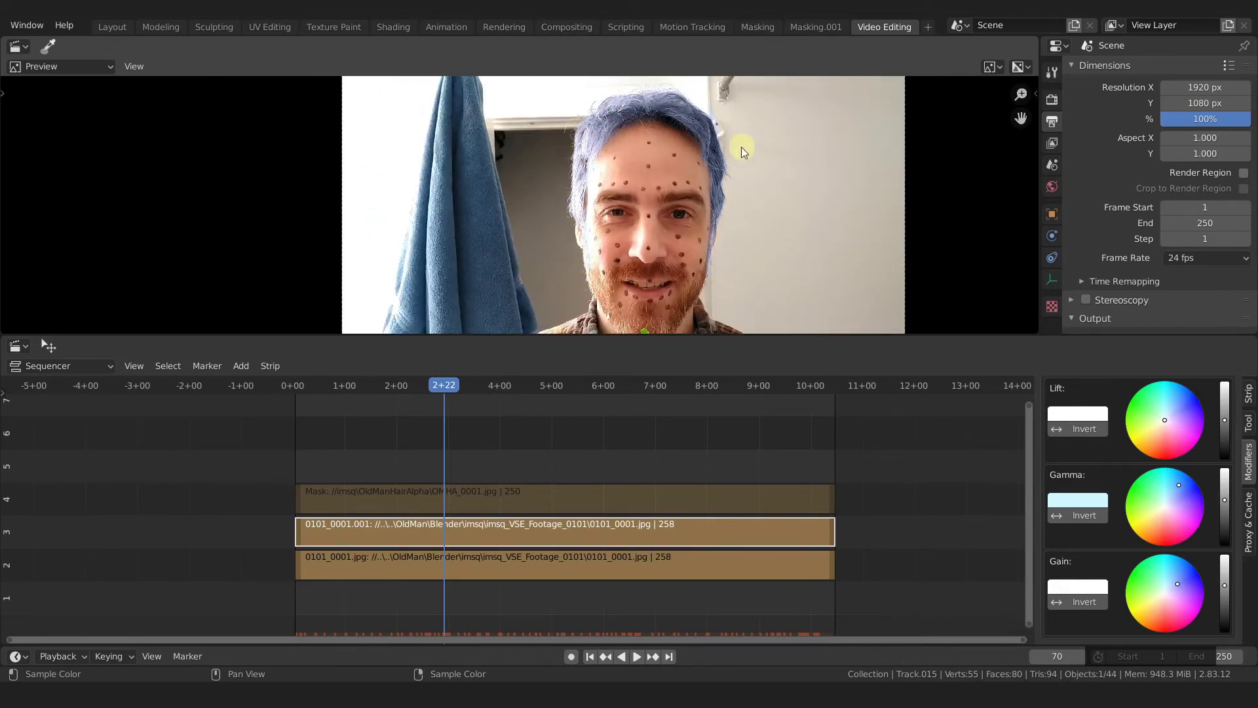
pyautogui.middleClick(679, 112)
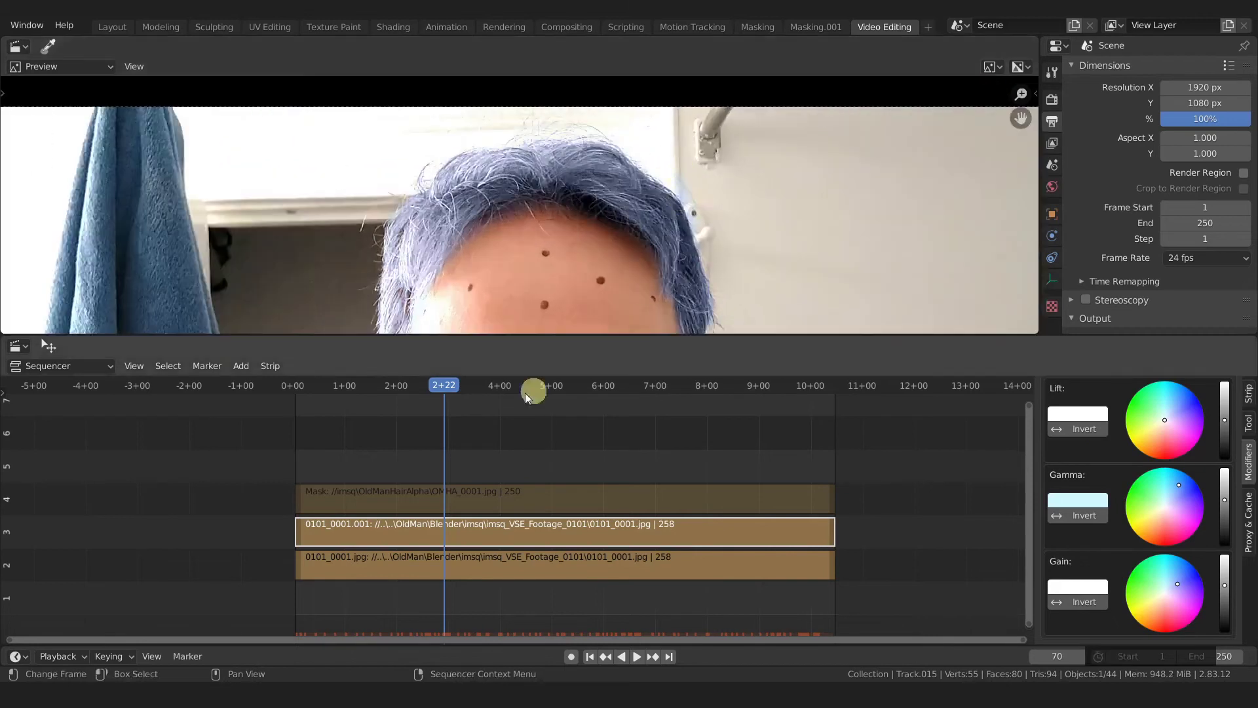
pyautogui.click(448, 391)
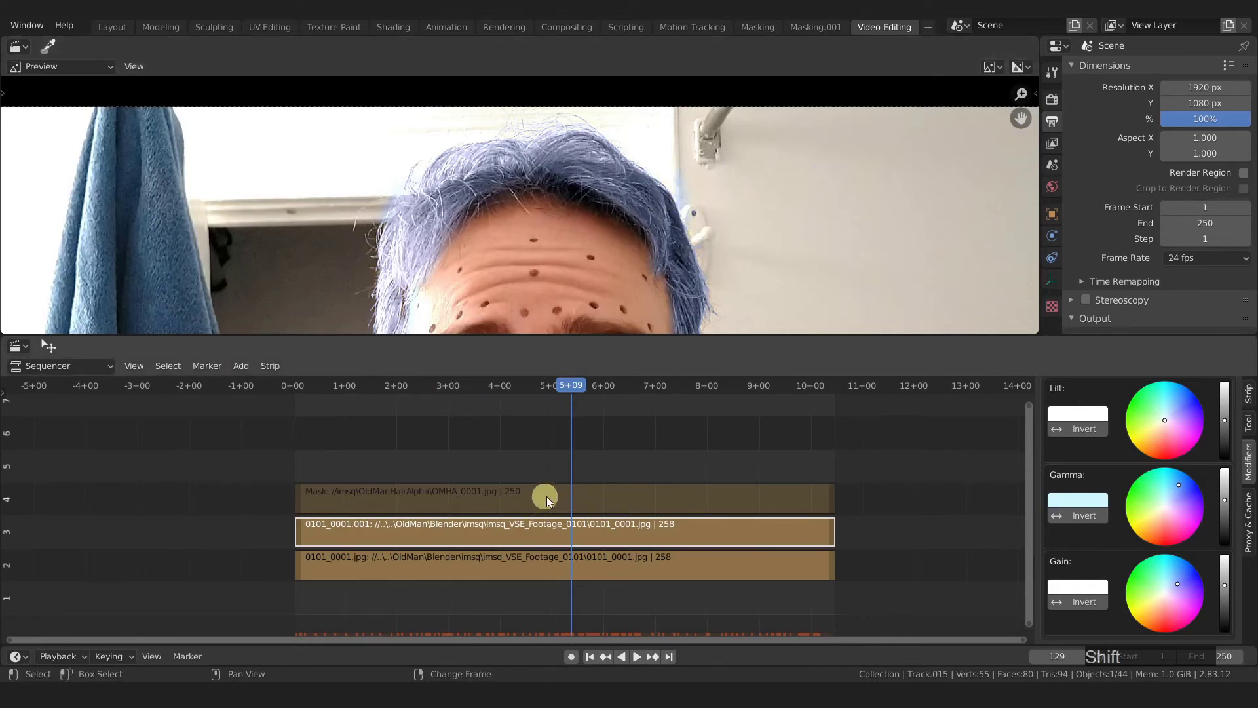
pyautogui.rightClick(558, 500)
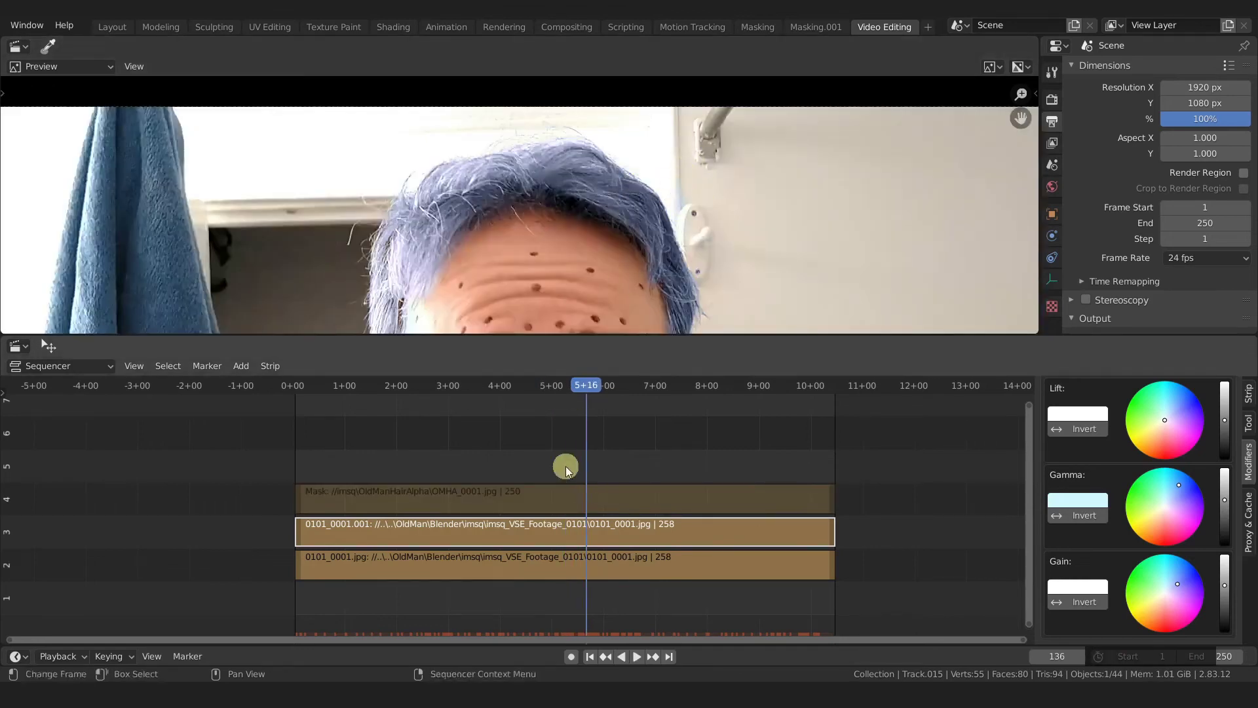
pyautogui.rightClick(575, 474)
pyautogui.rightClick(577, 497)
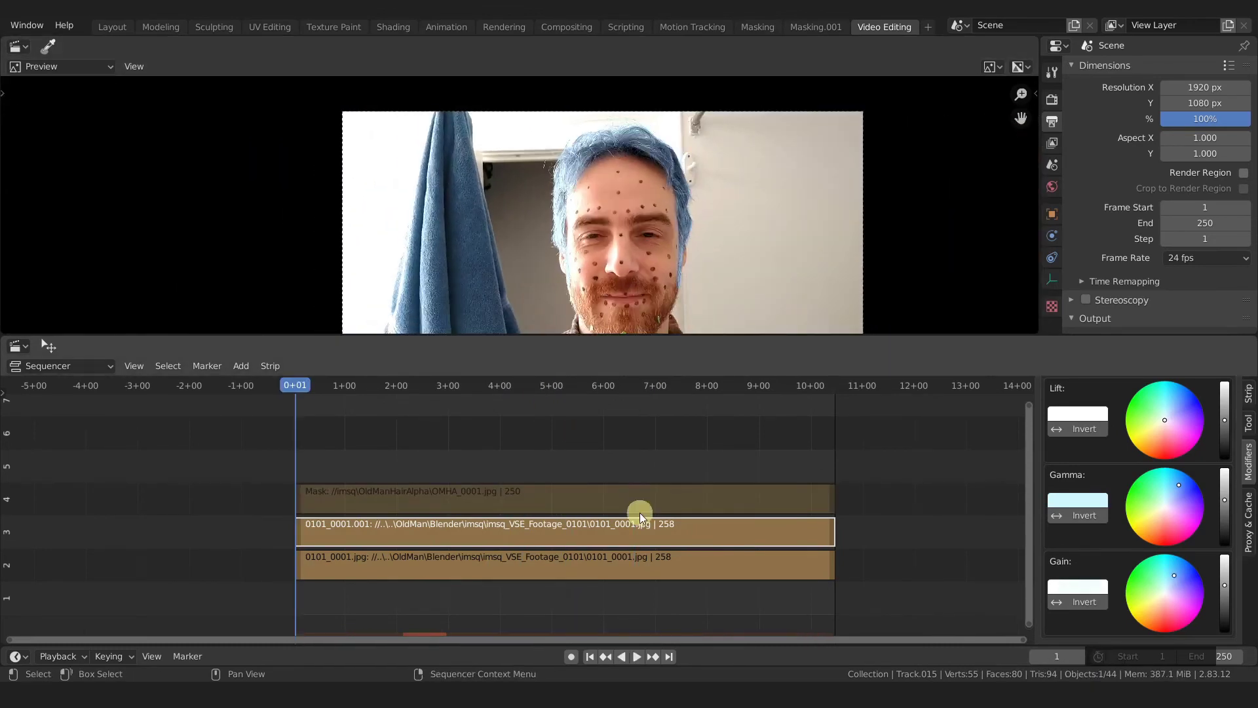
# Test a Gamma tint on the hair during playback, then reset Gamma to neutral white for grey hair
pyautogui.press('space')
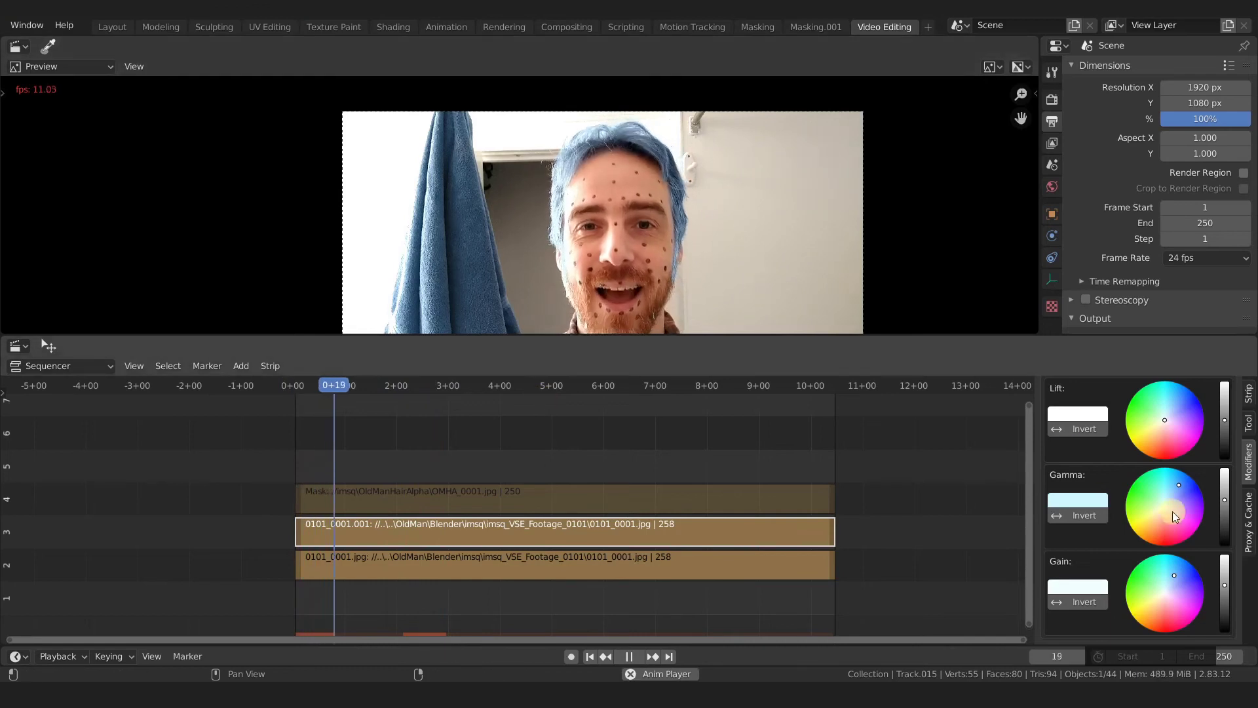
pyautogui.click(1177, 492)
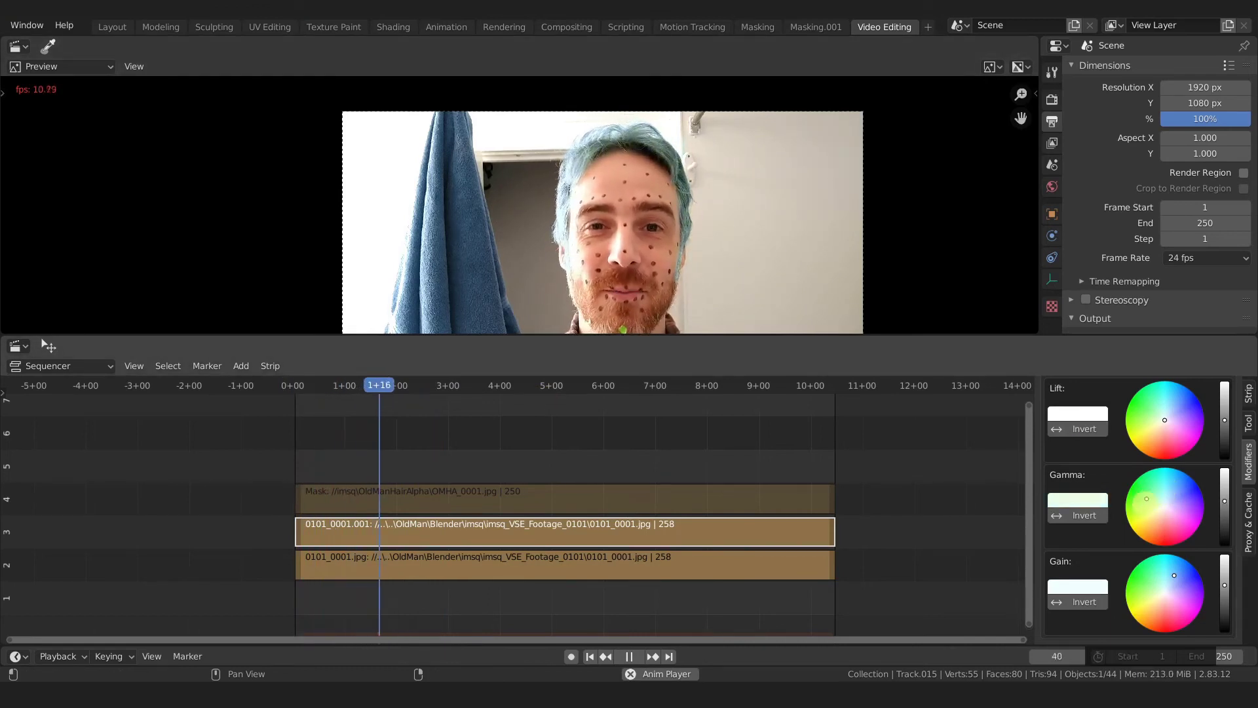
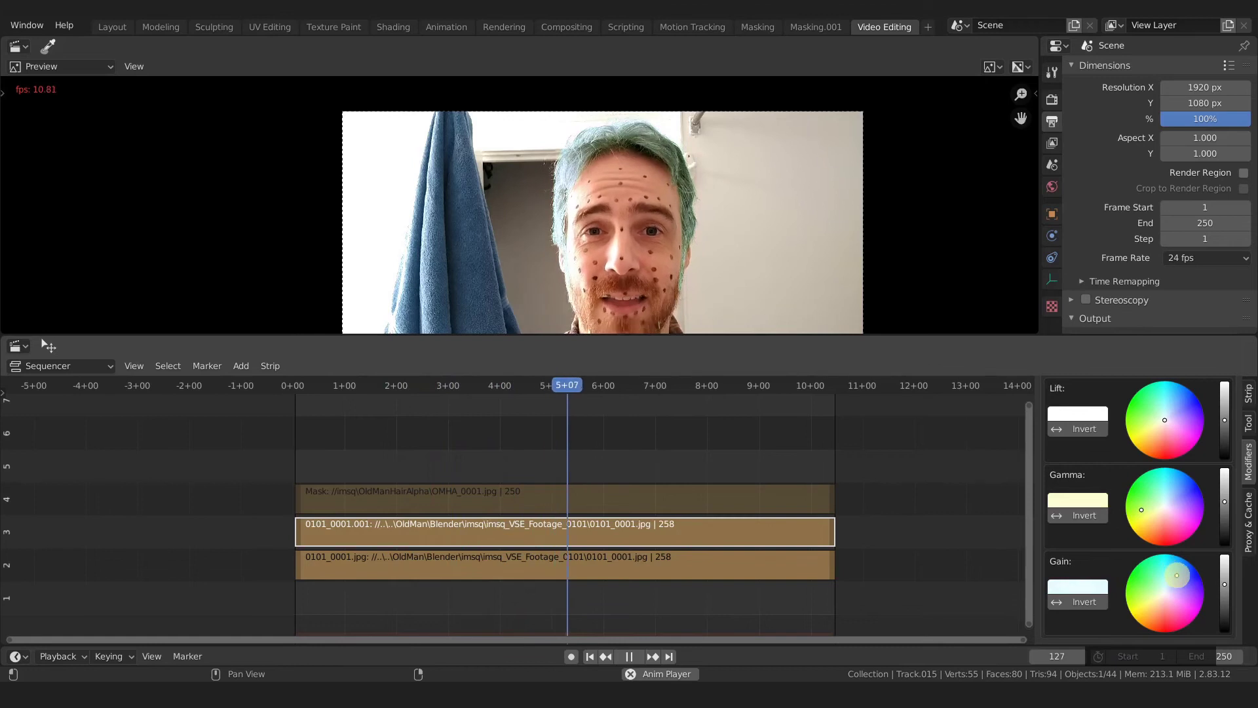
pyautogui.press('space')
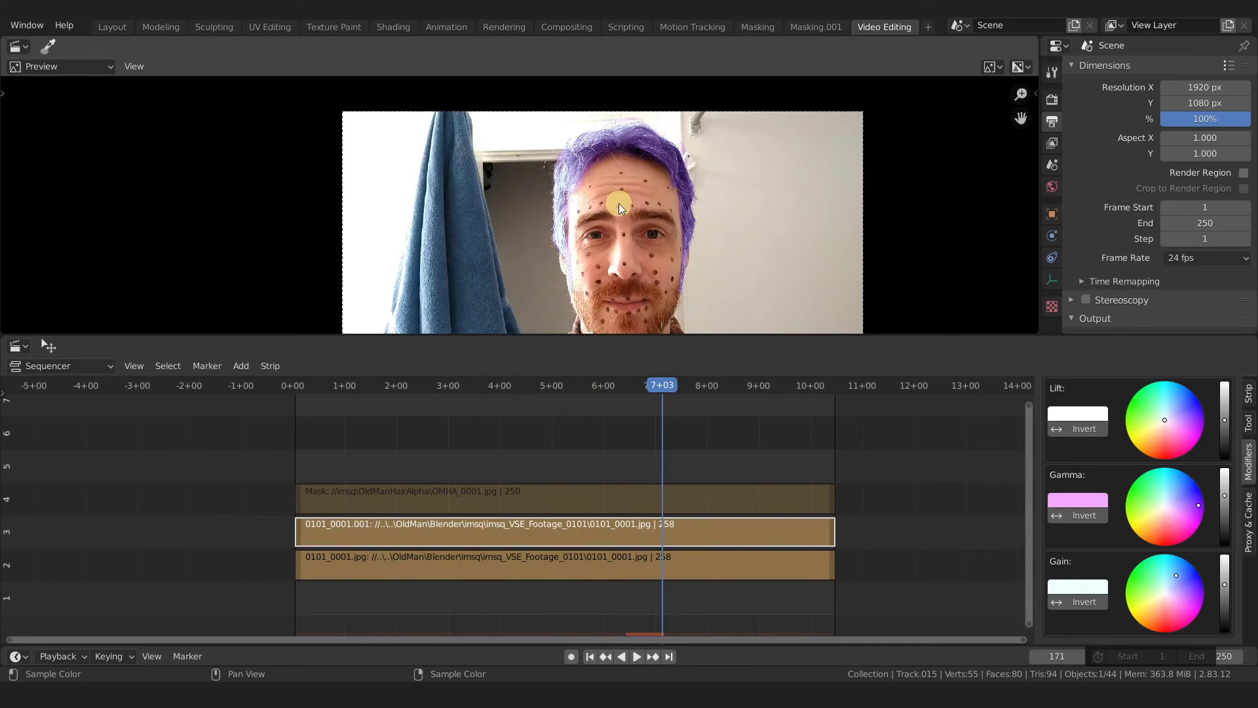
pyautogui.click(1089, 507)
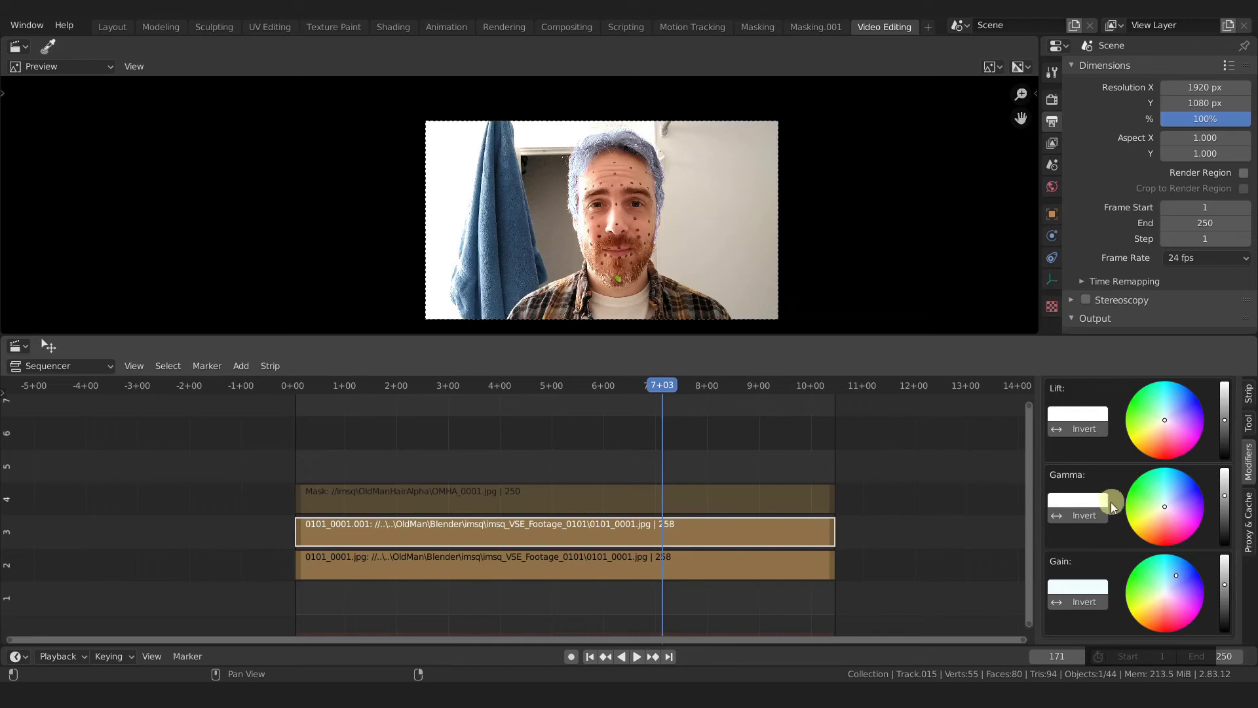
pyautogui.click(1087, 590)
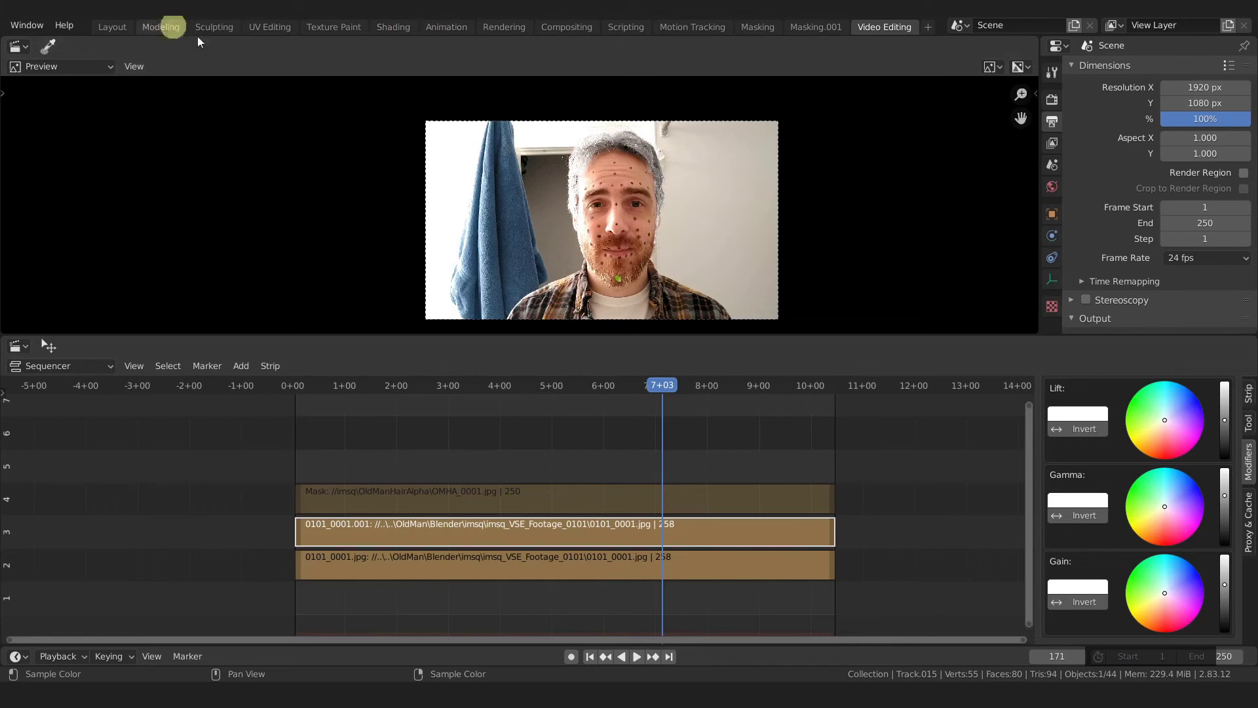
# Add the OldMan PNG sequence from REC_OldMan_0213 as an image strip on channel 5 and preview it
pyautogui.press('shift+Left')
pyautogui.press('shift+a')
pyautogui.click(558, 457)
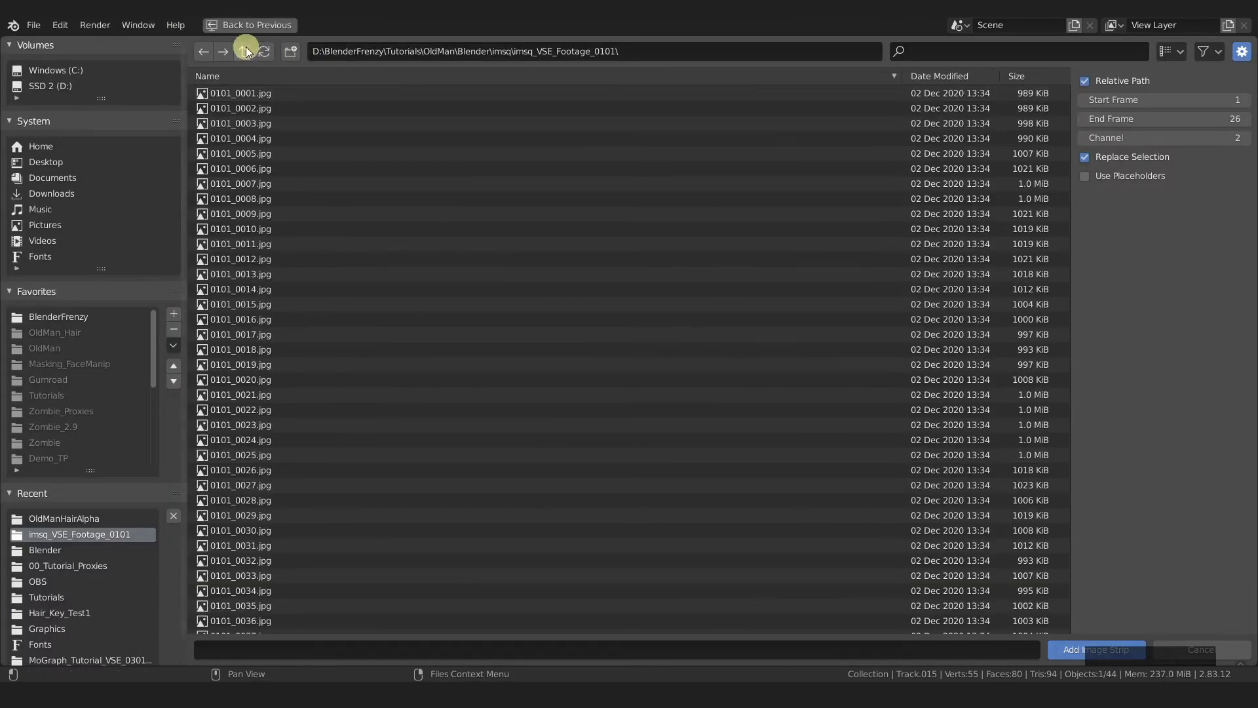
pyautogui.click(249, 49)
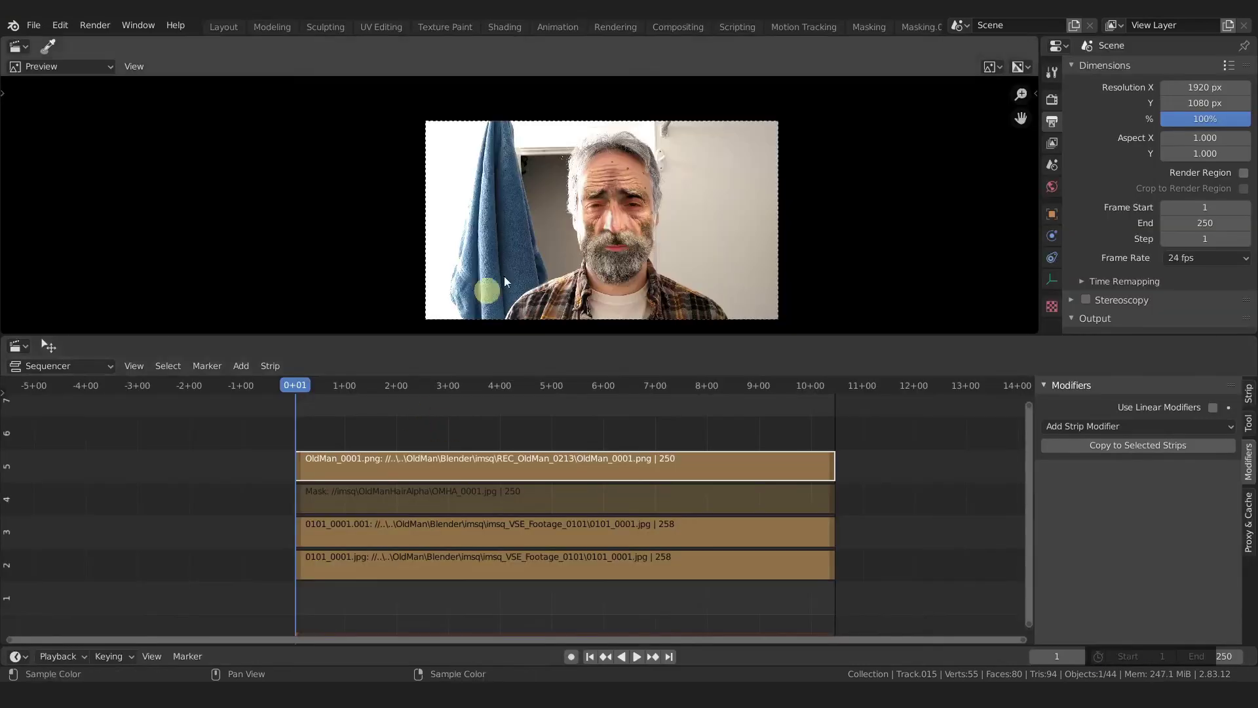
pyautogui.press('space')
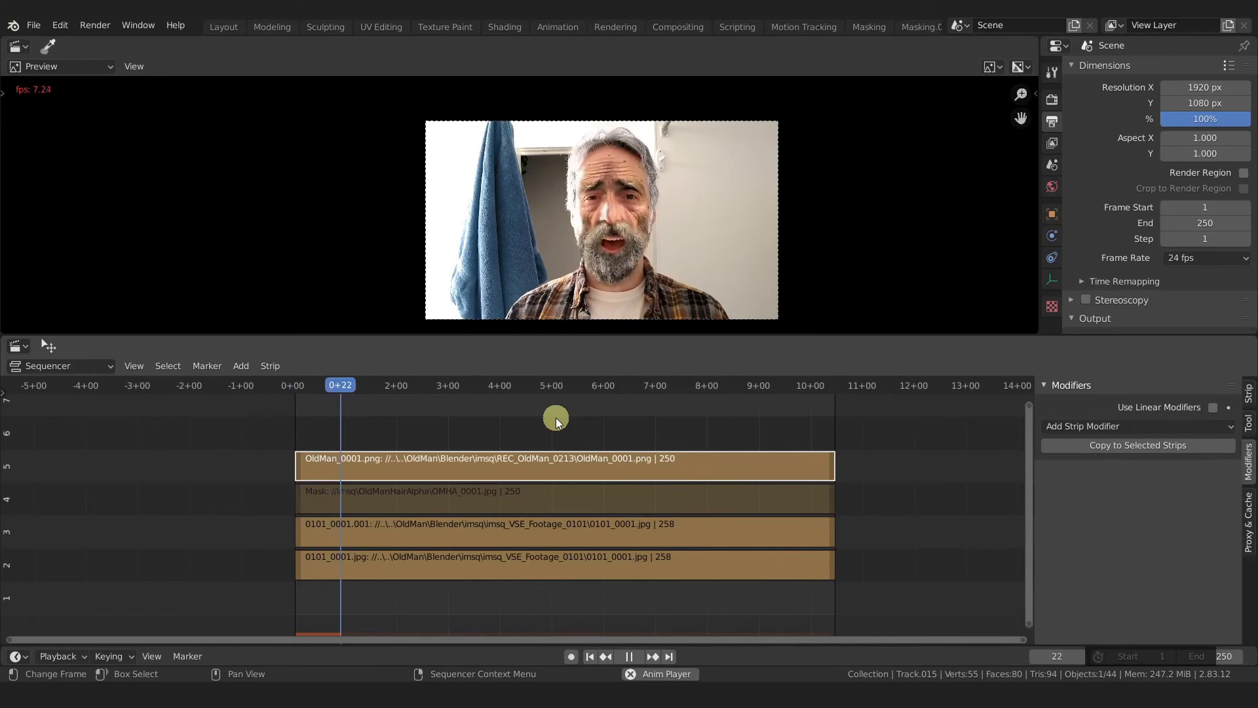
pyautogui.press('space')
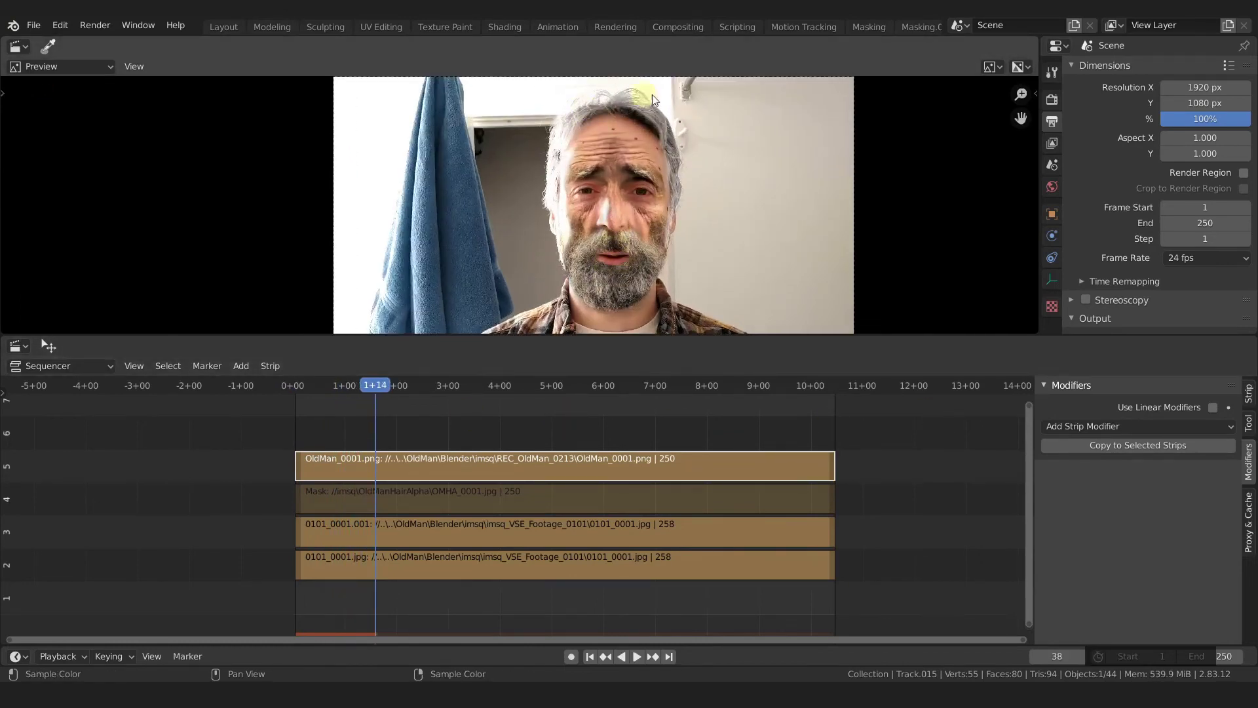
# Adjust the footage strip's Color Balance Gamma and Gain brightness so the hair matches the face render
pyautogui.click(502, 537)
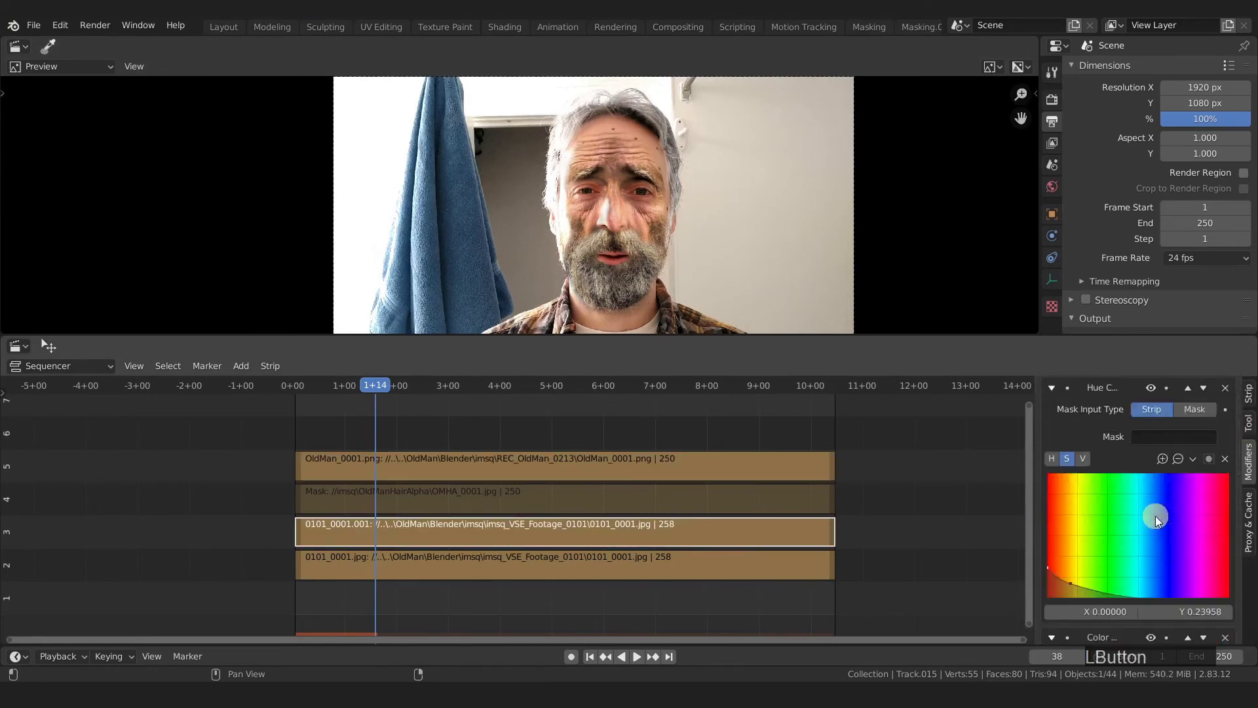
pyautogui.middleClick(636, 255)
pyautogui.middleClick(615, 291)
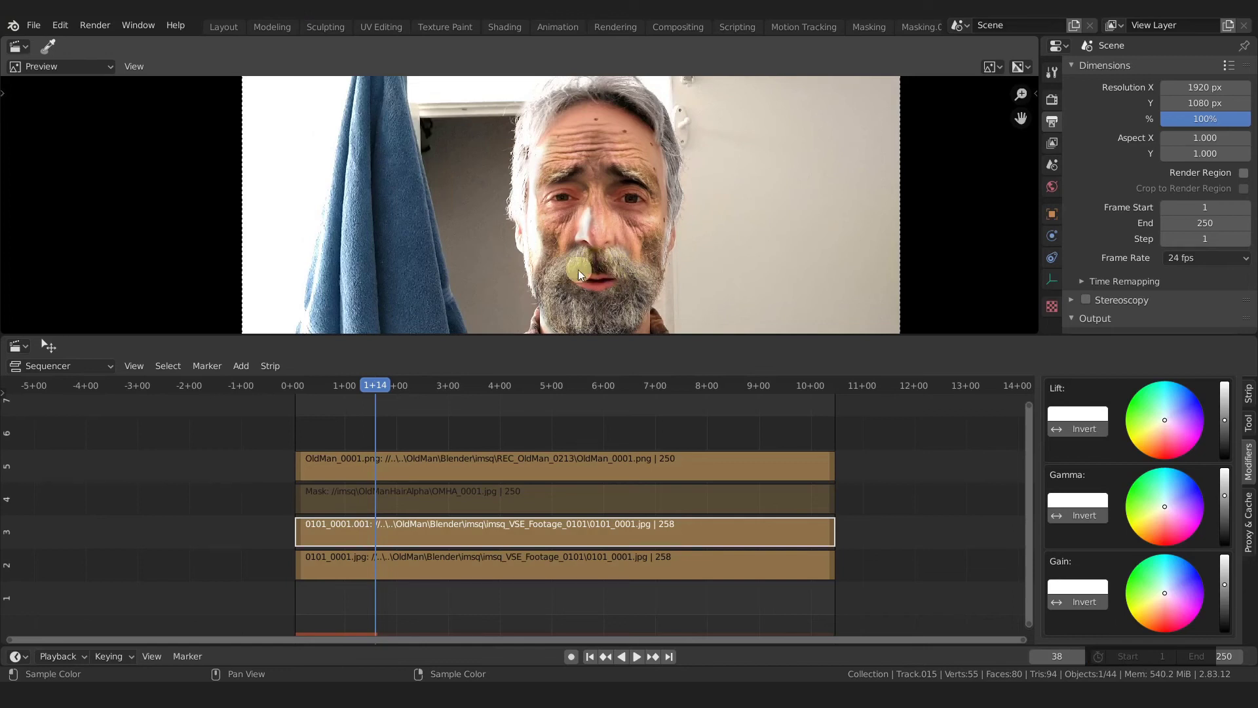
pyautogui.click(1229, 499)
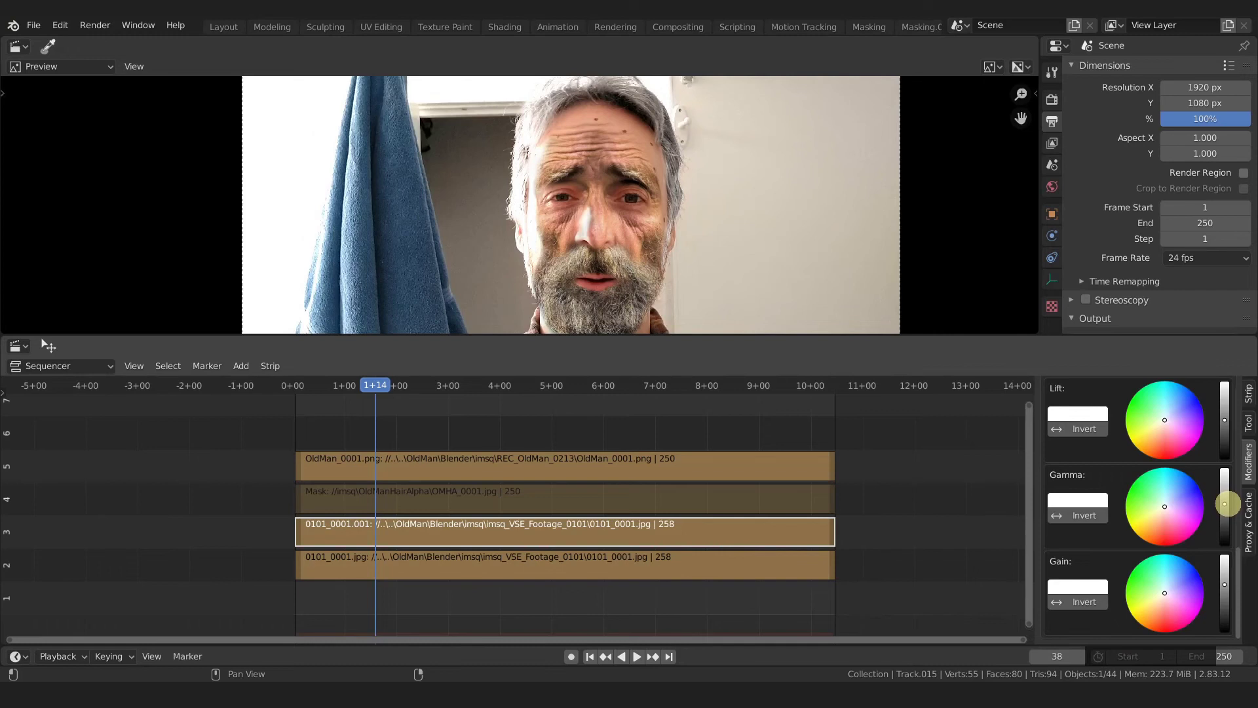
pyautogui.click(1228, 587)
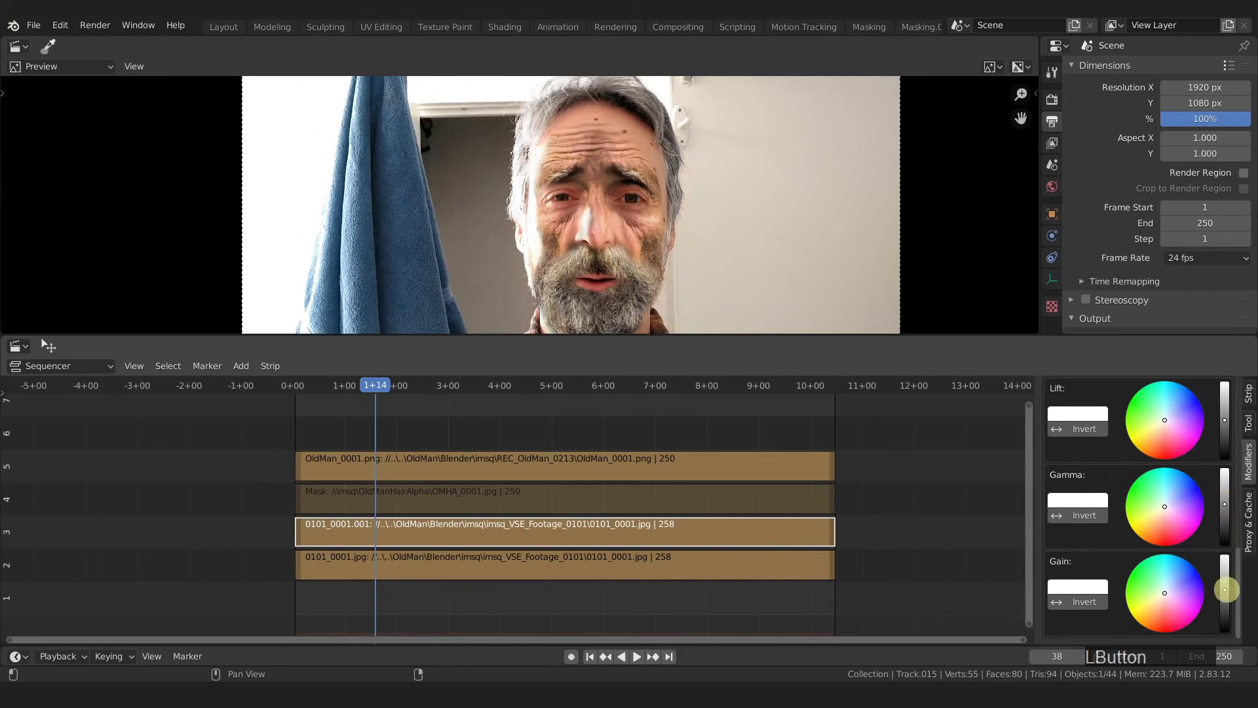
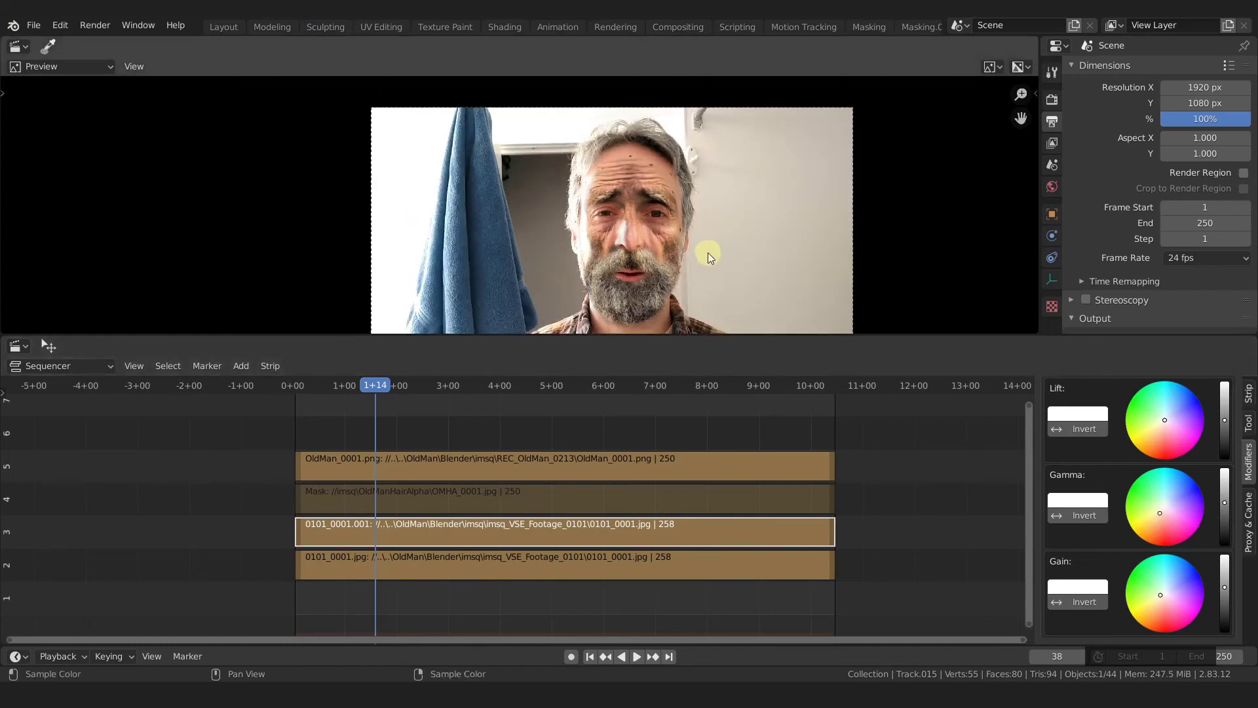
pyautogui.middleClick(705, 257)
pyautogui.press('space')
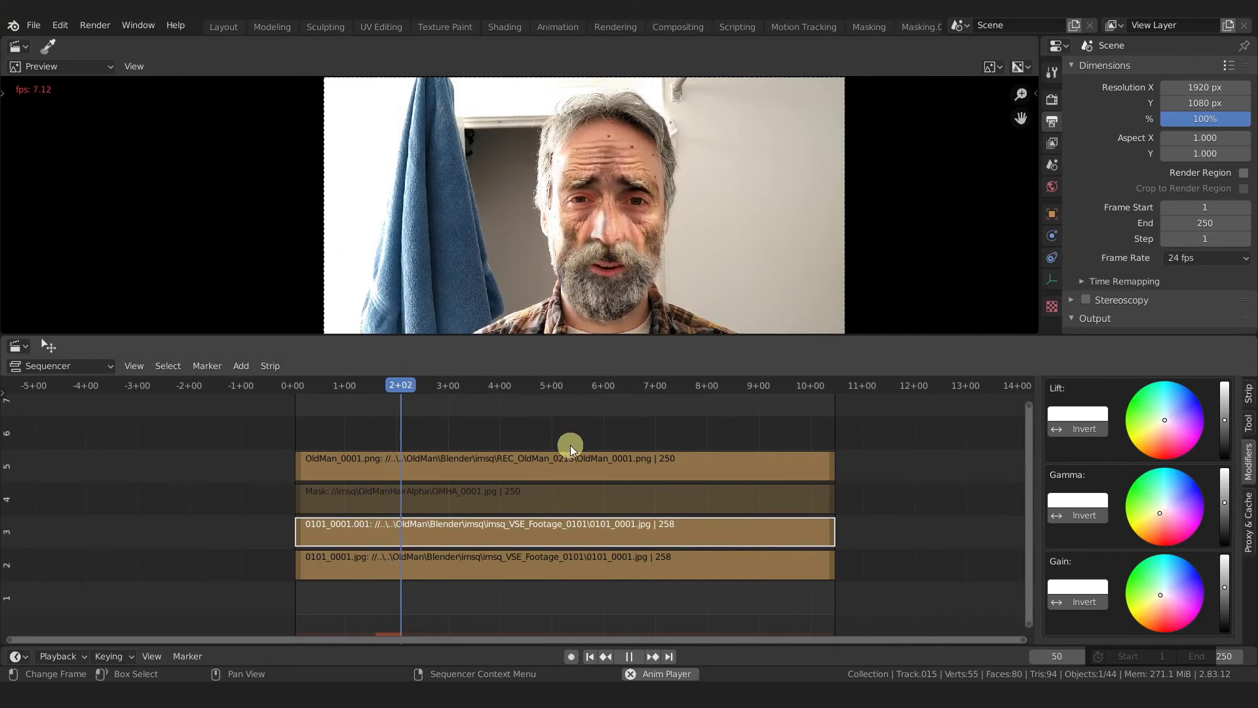
pyautogui.press('space')
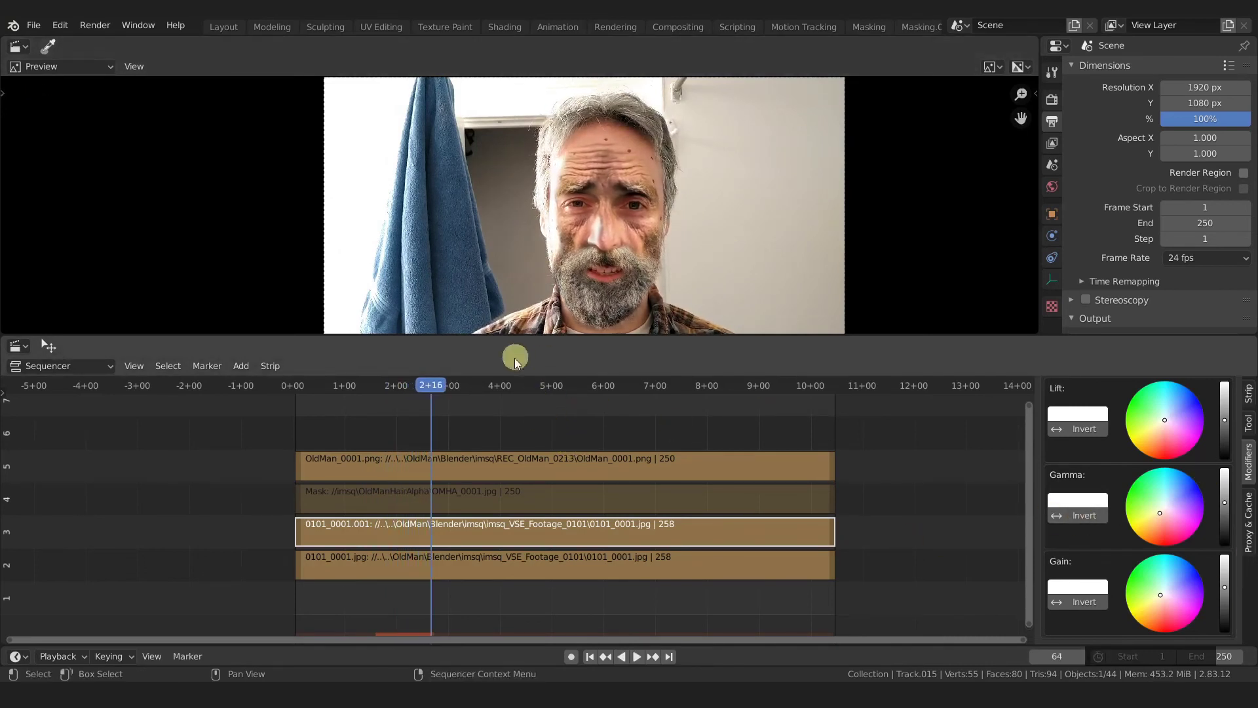
# Select all strips and move them up one channel
pyautogui.click(269, 428)
pyautogui.press('g')
pyautogui.click(411, 522)
pyautogui.press('shift+Left')
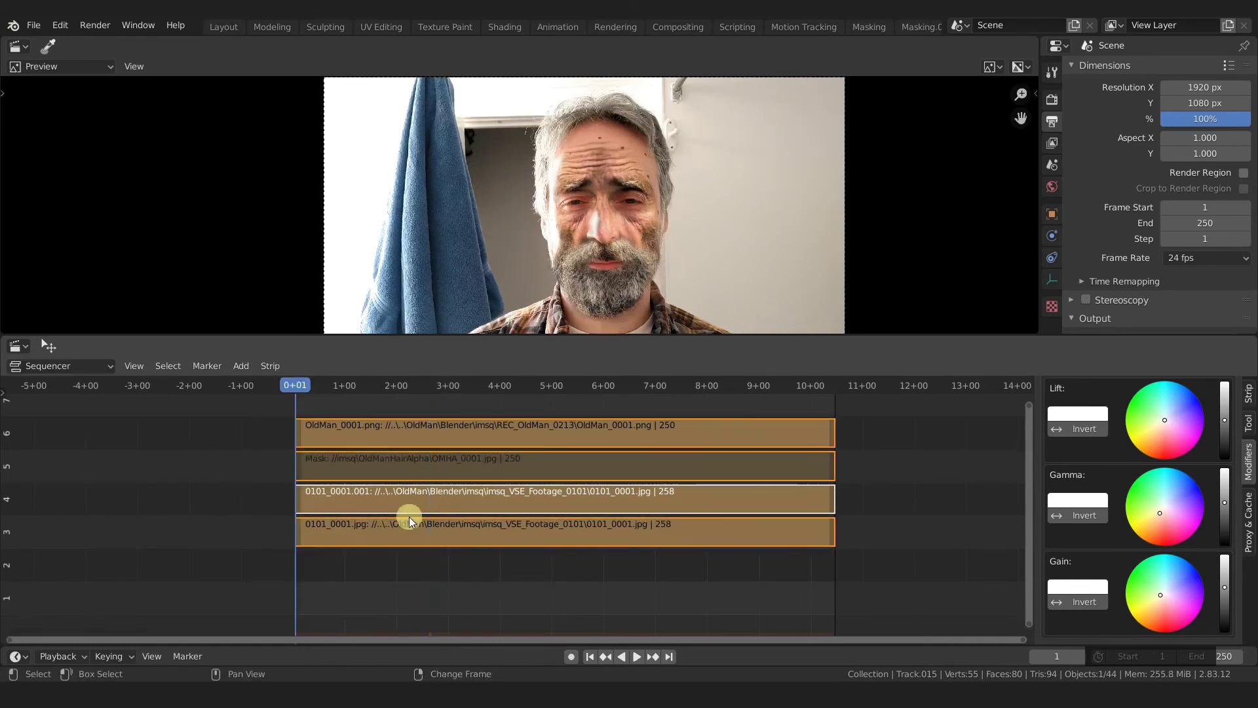
# Add the OldMan_Hair MP4 movie, delete its video strip and keep the sound strip on channel 1
pyautogui.press('shift+a')
pyautogui.click(377, 496)
pyautogui.click(247, 59)
pyautogui.click(363, 570)
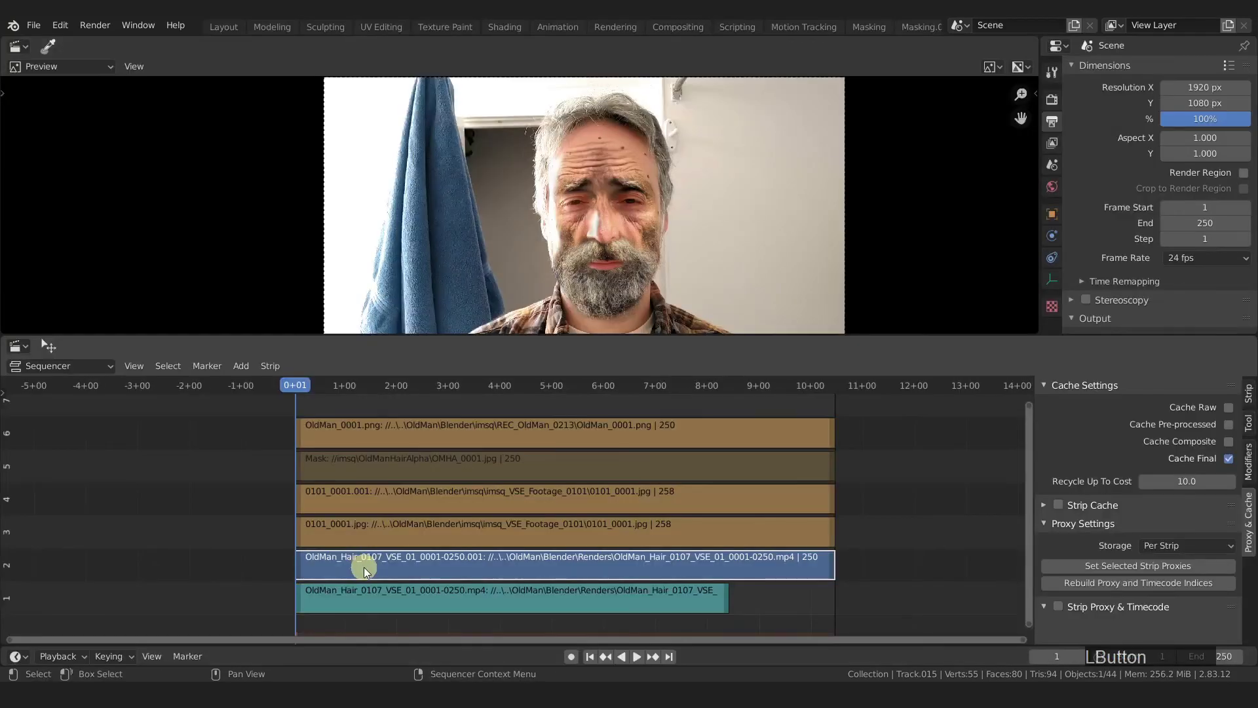
pyautogui.press('x')
pyautogui.click(367, 575)
pyautogui.click(525, 610)
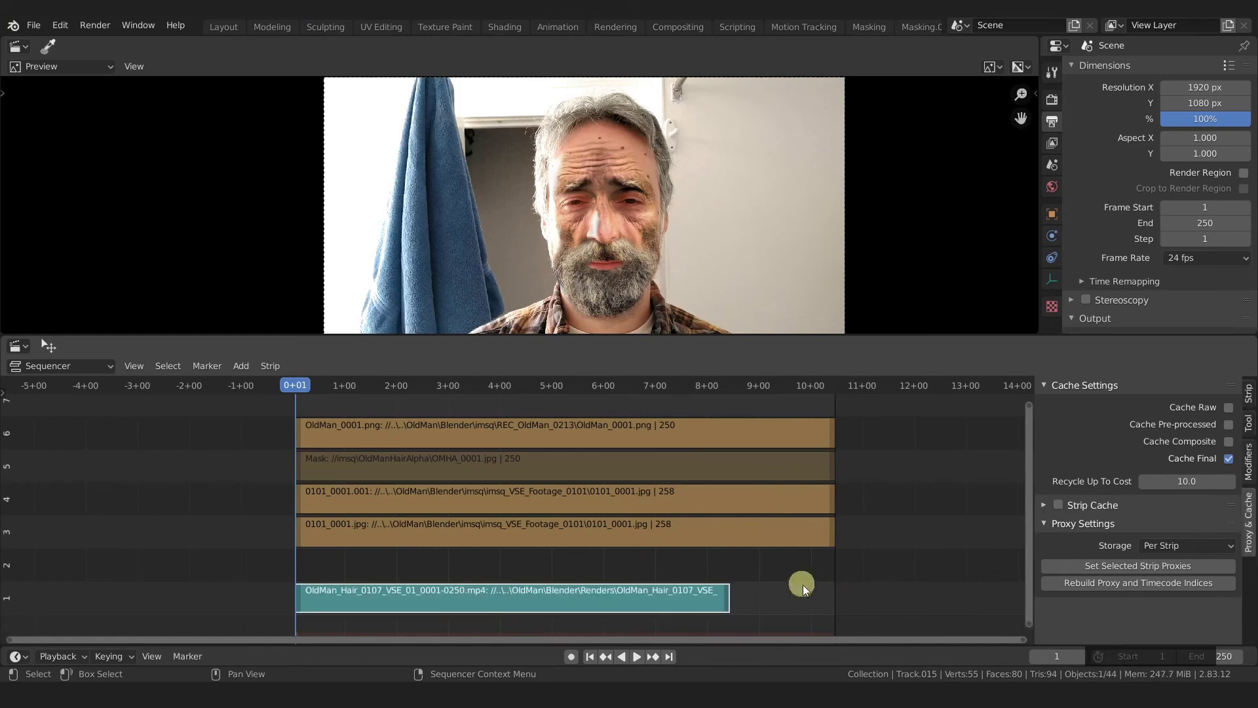